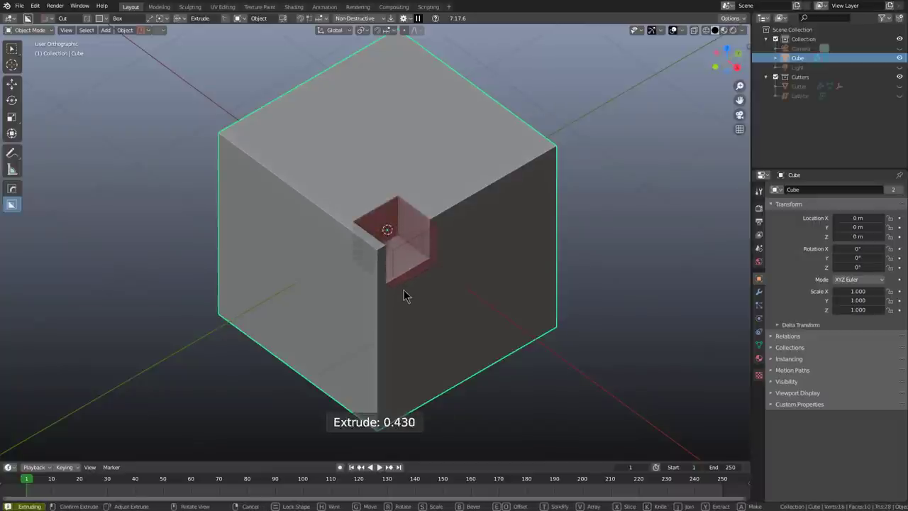
Step: Finish the corner pocket's depth and cut a vertical groove down the right face
left_click(407, 294)
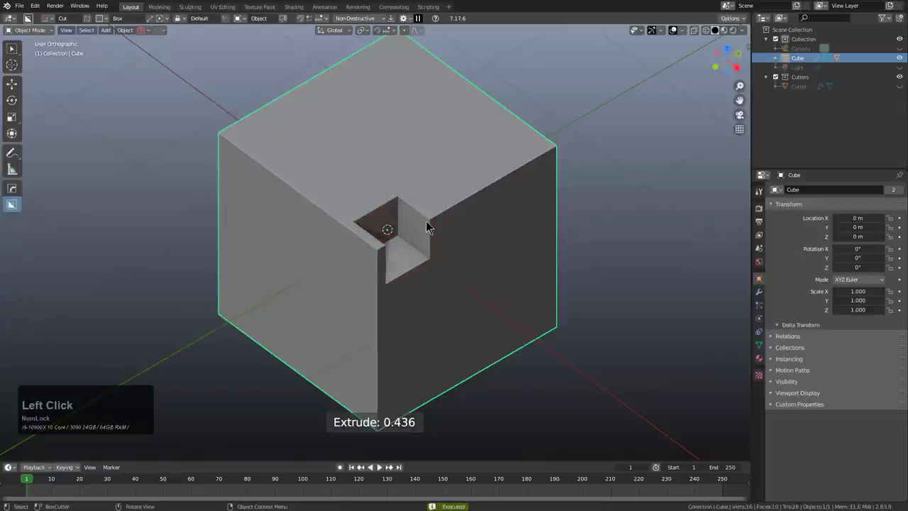
left_click(467, 184)
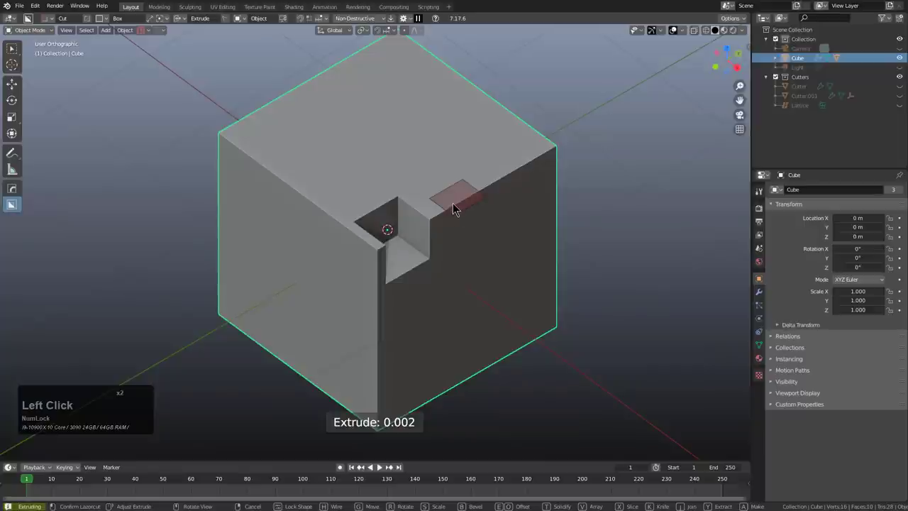
left_click(457, 208)
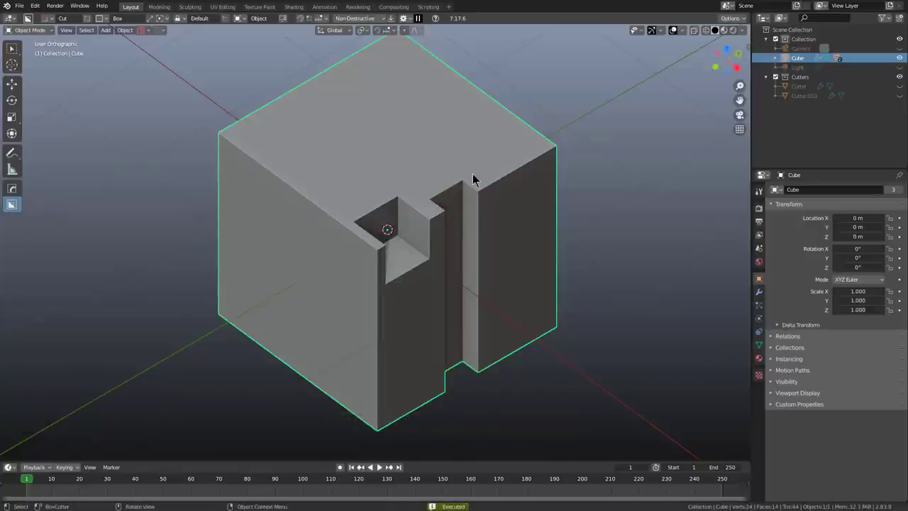
Step: Cut a second groove near the right edge and a small notch on the left face
left_click(550, 163)
double_click(562, 159)
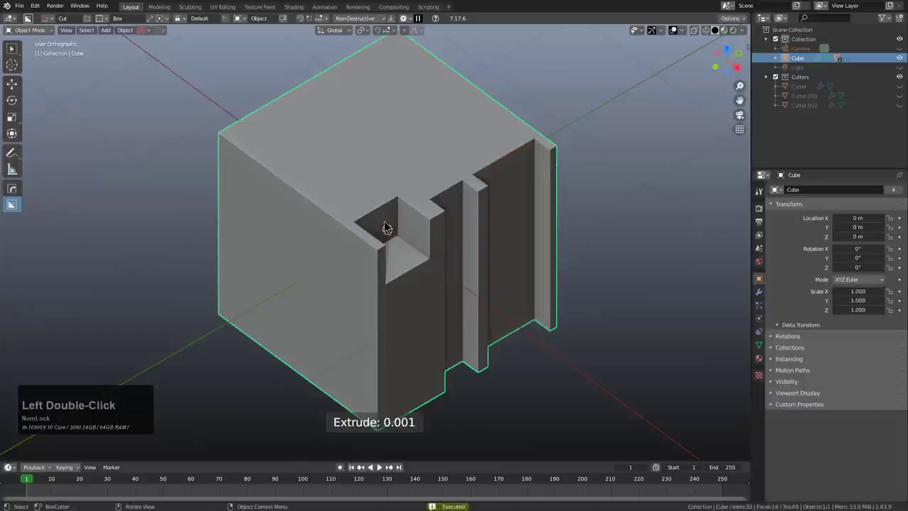
left_click(325, 223)
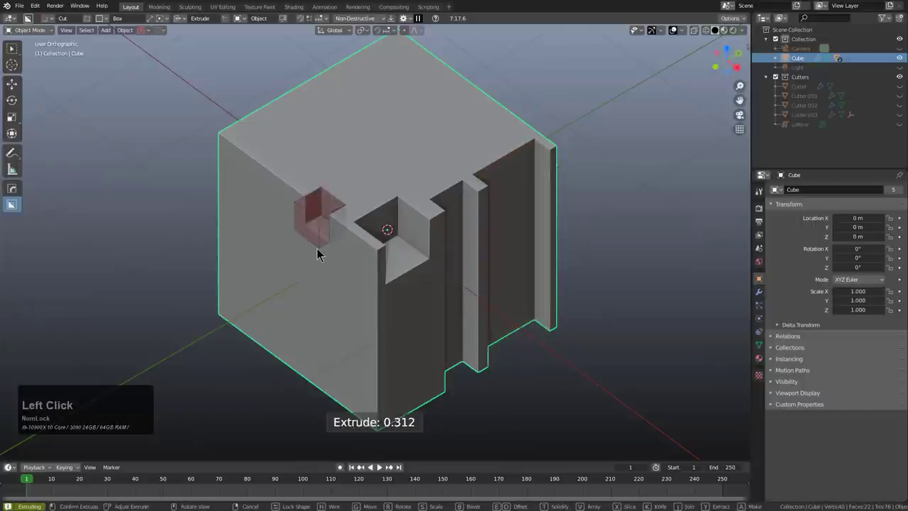
left_click(323, 253)
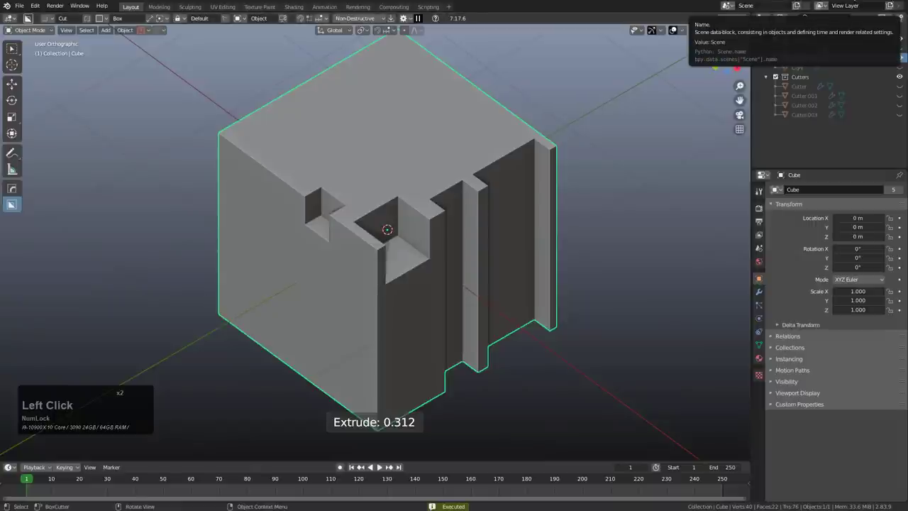
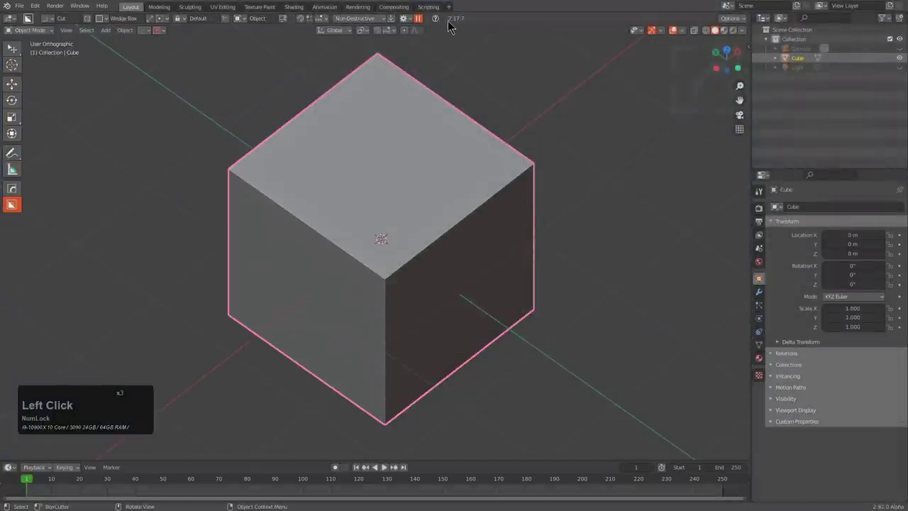
Step: Check the cutter's shape settings, then cut a stepped ledge along the right vertical edge
left_click(414, 24)
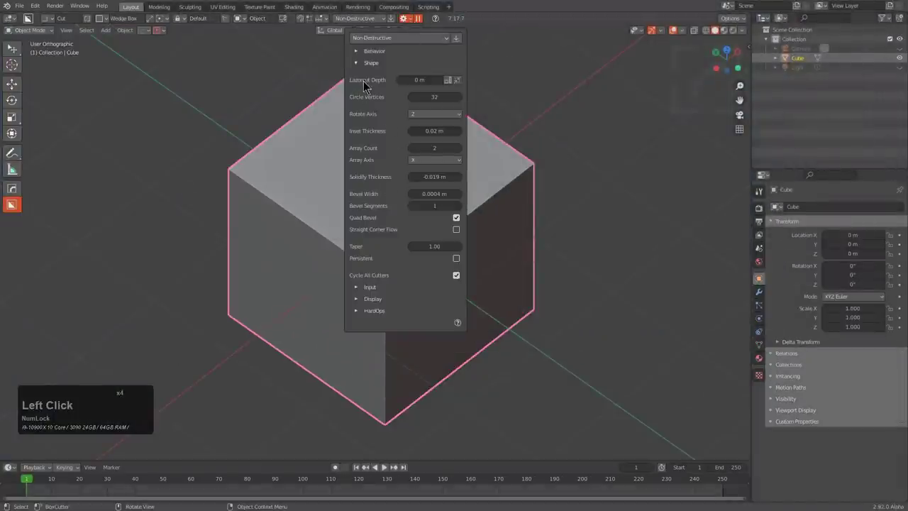
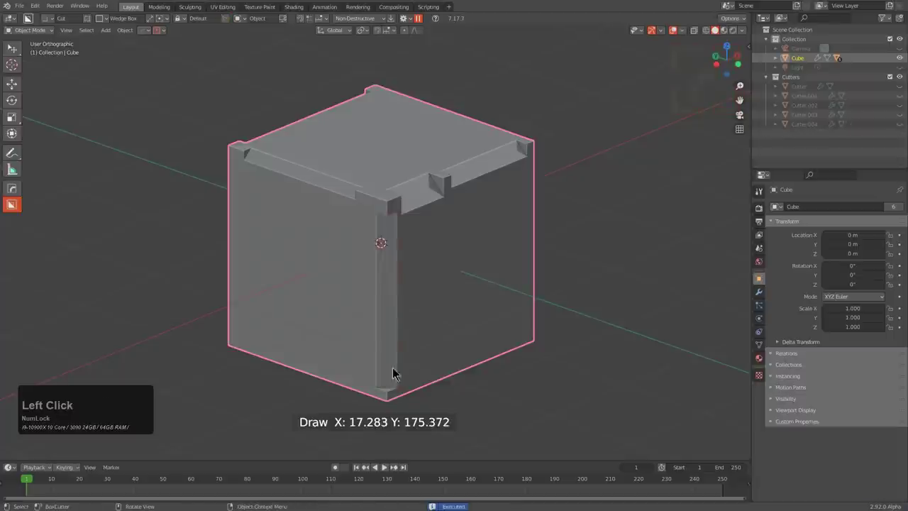
middle_click(452, 274)
middle_click(494, 221)
left_click(513, 312)
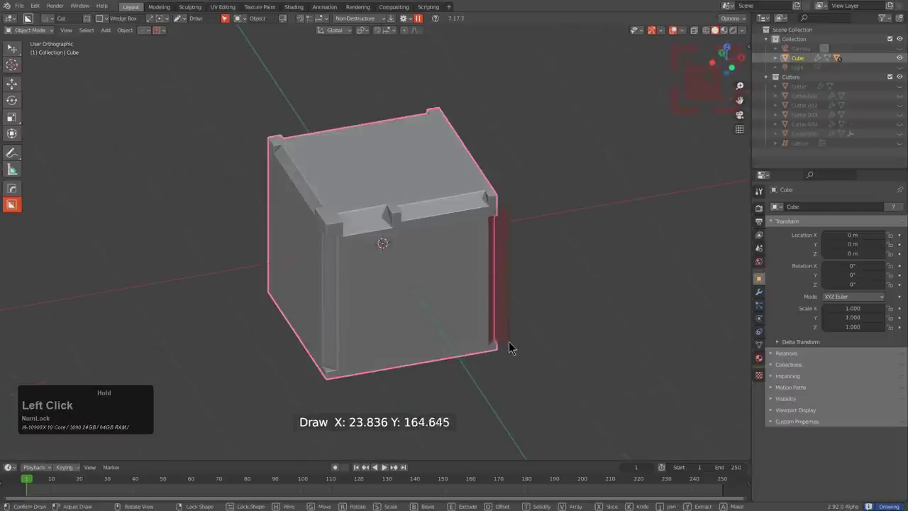
scroll("up", 3)
left_click(393, 304)
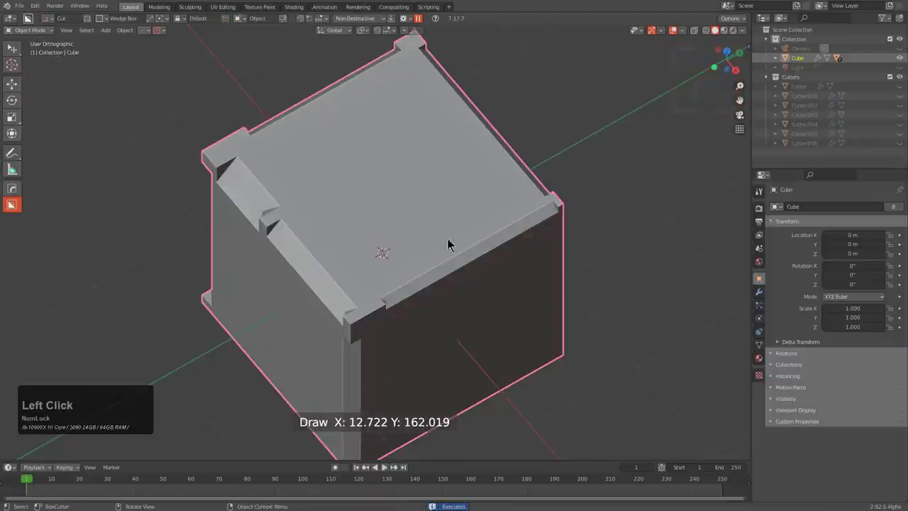
Step: From above, cut a thin slot near the top face's edge and a shorter slot below it
middle_click(383, 216)
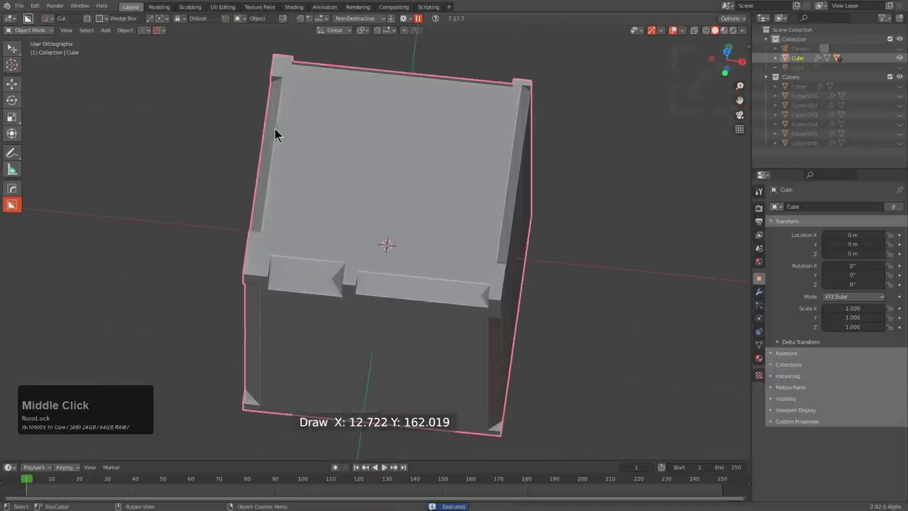
scroll("down", 3)
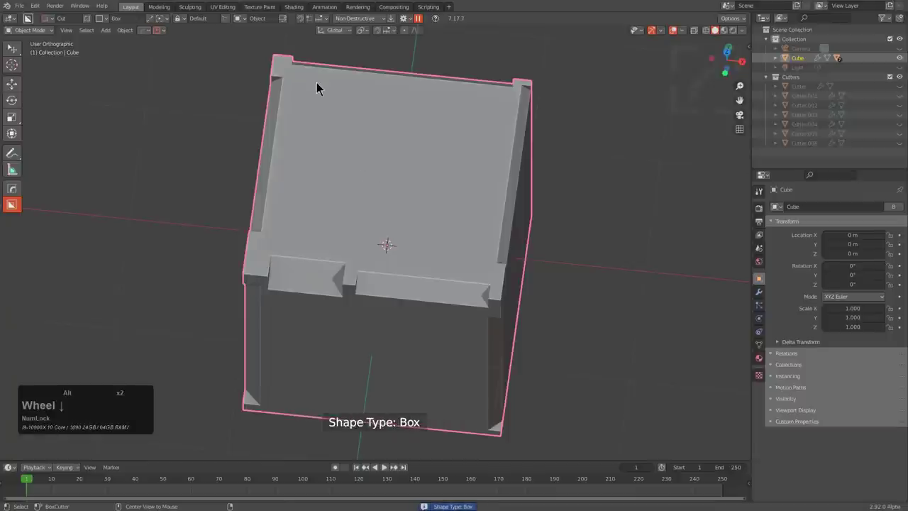
left_click_drag(303, 85, 319, 105)
left_click(306, 103)
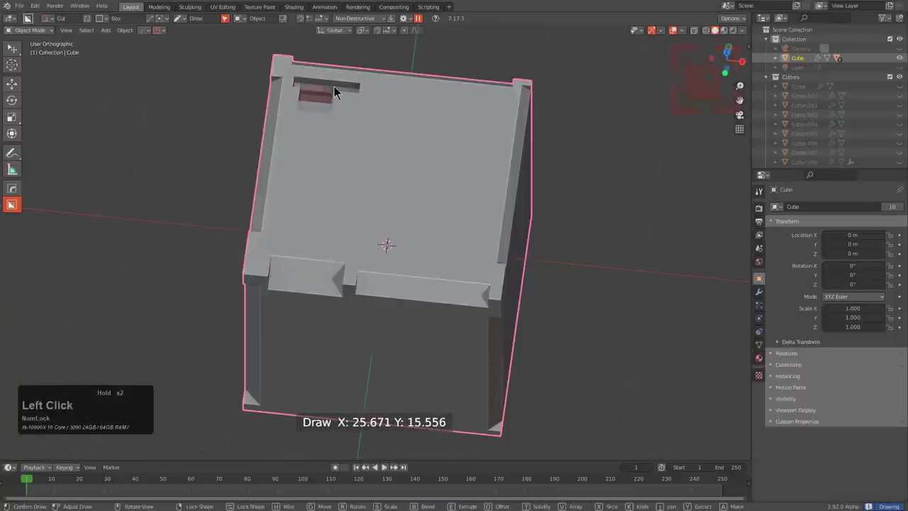
left_click(362, 119)
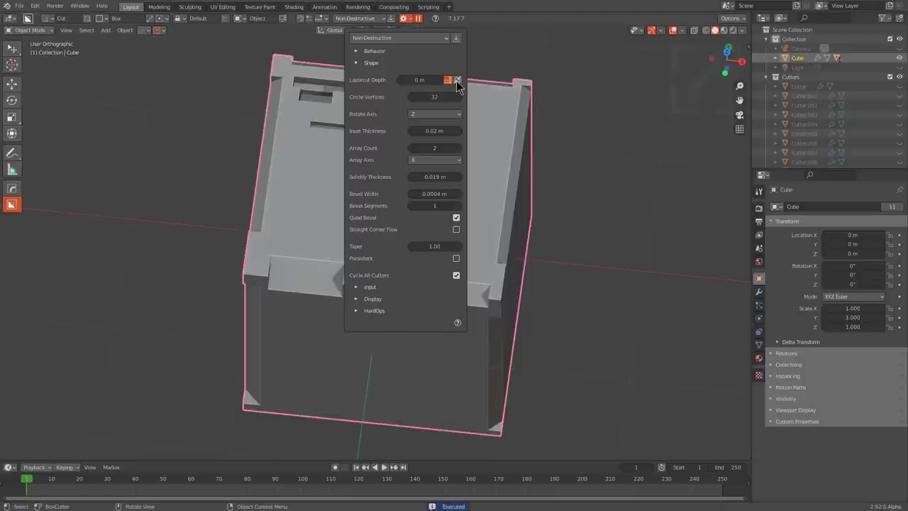
Step: Toggle Lazorcut Depth, then cut another slot and a small square hole below the slots
left_click(458, 87)
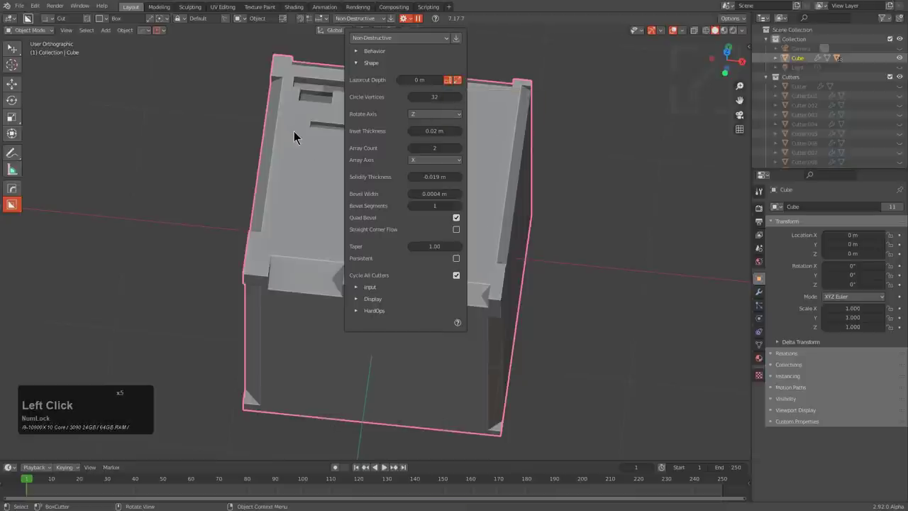
left_click(290, 138)
left_click(293, 137)
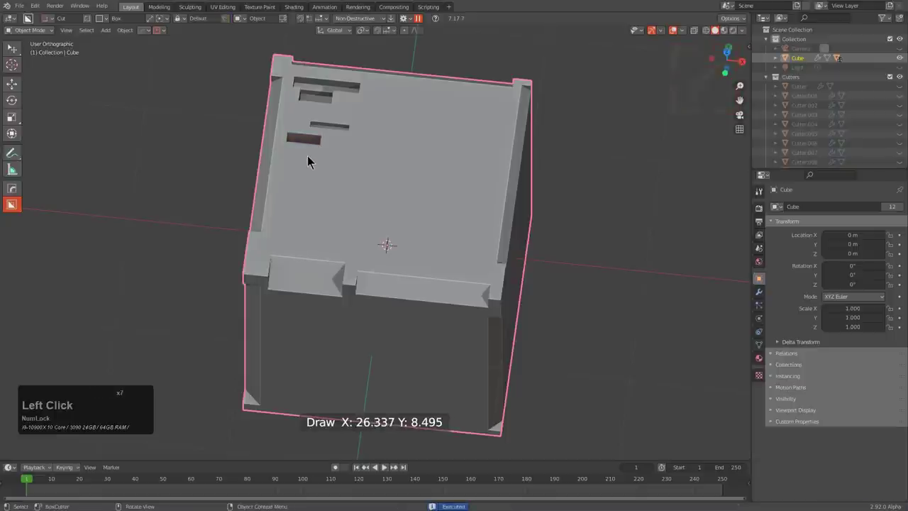
left_click(299, 158)
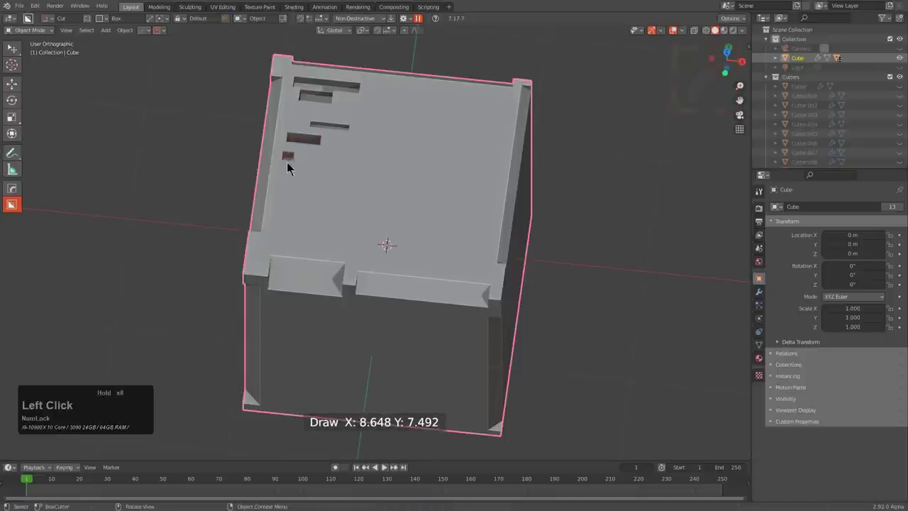
Step: Cut a long rectangular pocket into the top face and begin a cut inside it
left_click(320, 238)
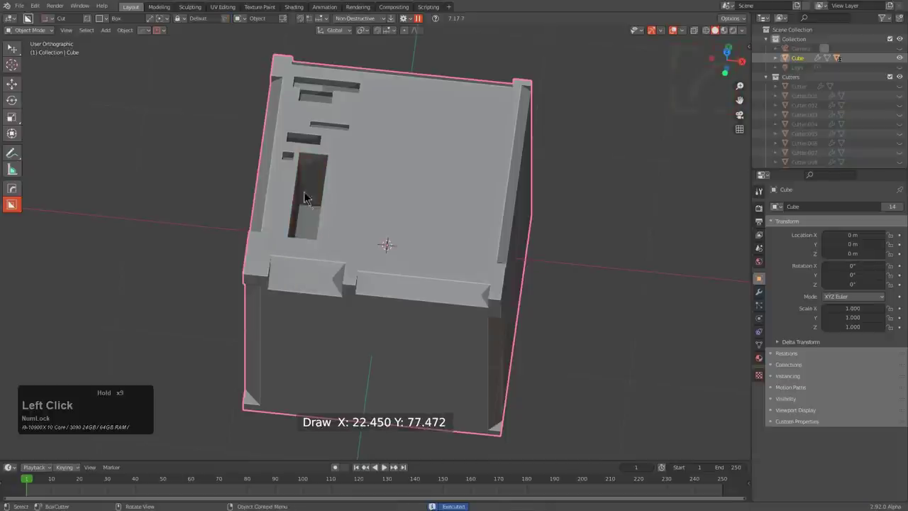
left_click(295, 184)
middle_click(347, 217)
scroll("up", 3)
left_click(264, 121)
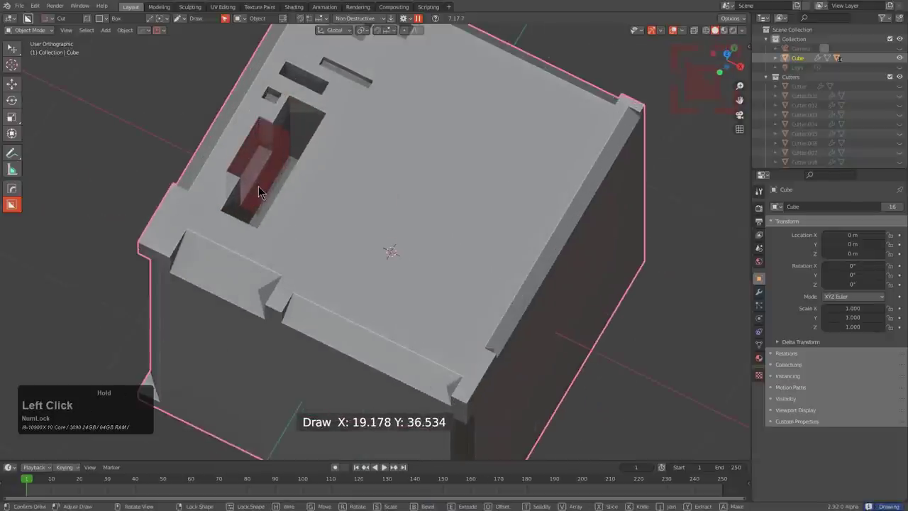
Step: Cut a step inside the long pocket and a small notch into its ledge
key("t")
left_click(296, 140)
middle_click(315, 188)
scroll("up", 3)
left_click(286, 194)
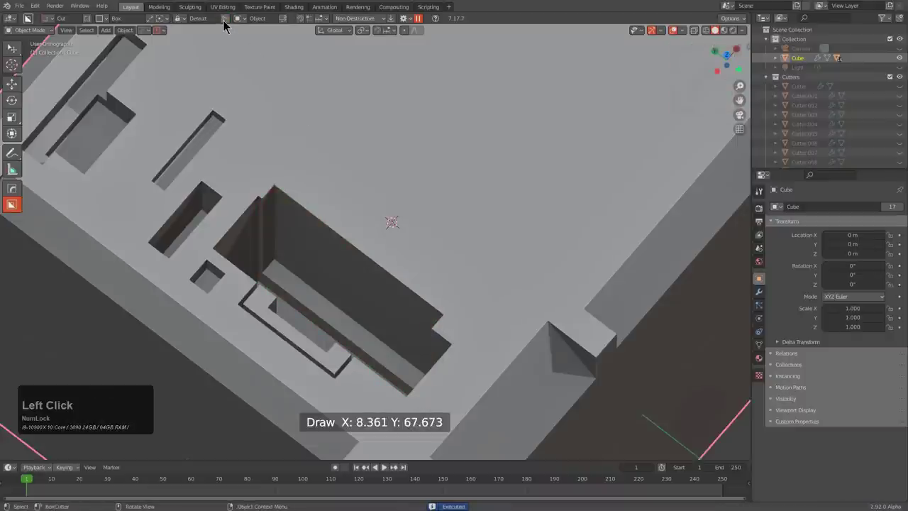
left_click(348, 224)
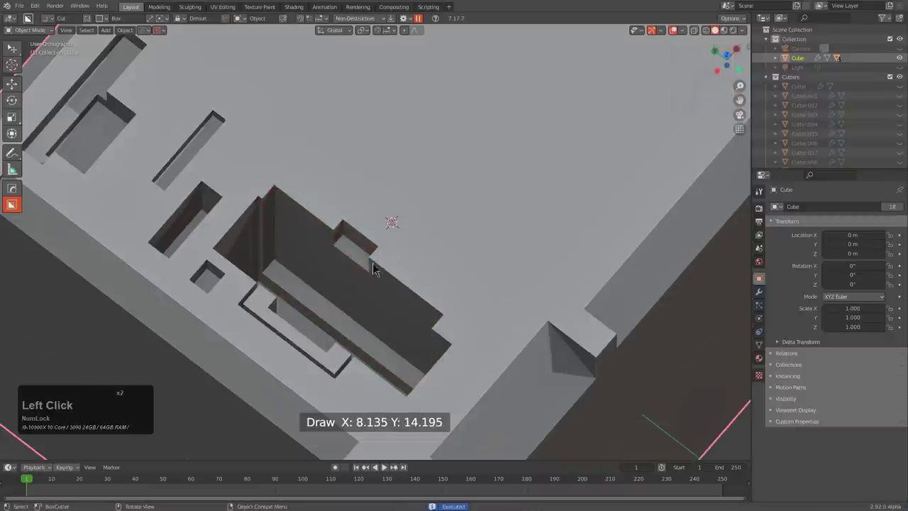
Step: Draw a box across the ledge and solidify it into a thin hollow outline groove
left_click(388, 307)
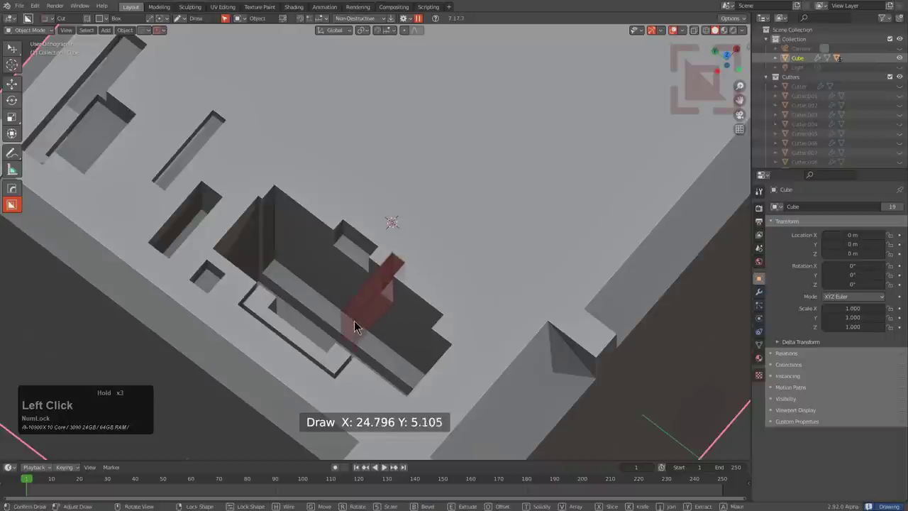
left_click(342, 211)
key("t")
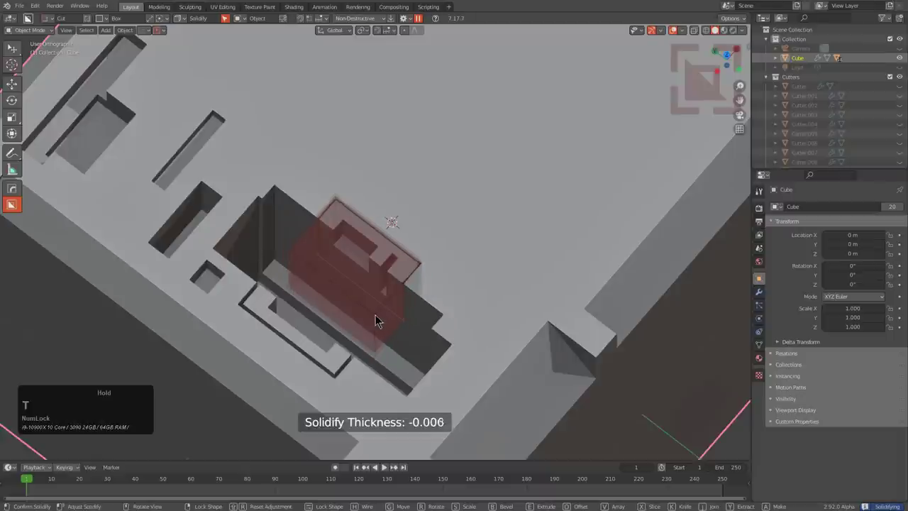
left_click(427, 267)
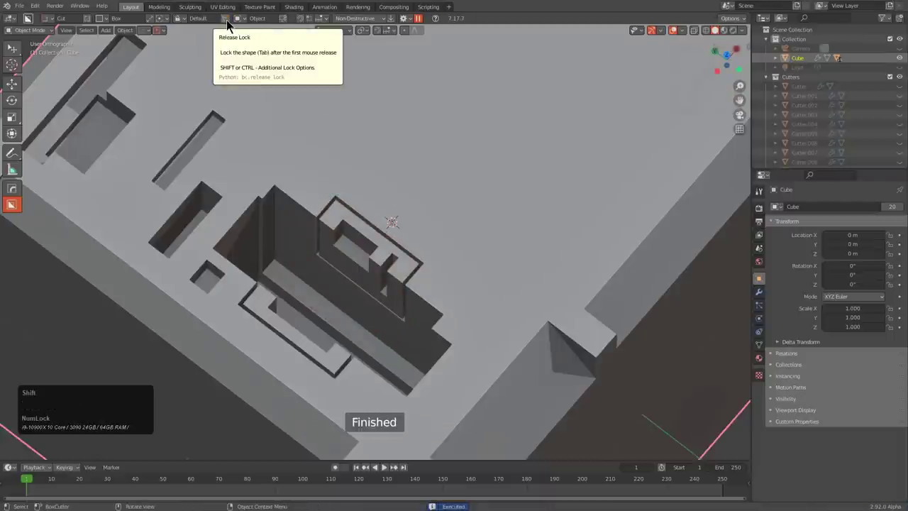
Step: Review the Release Lock options and the cutter's shape settings
left_click(232, 25)
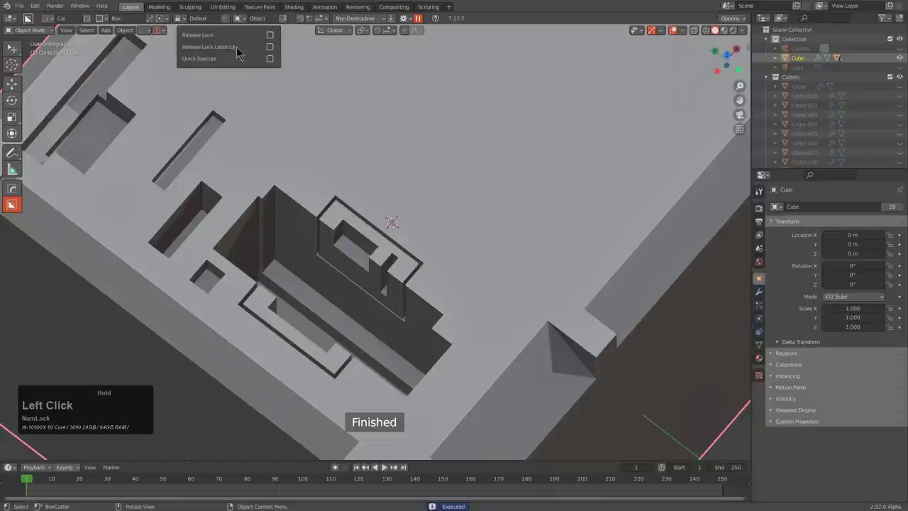
left_click(308, 120)
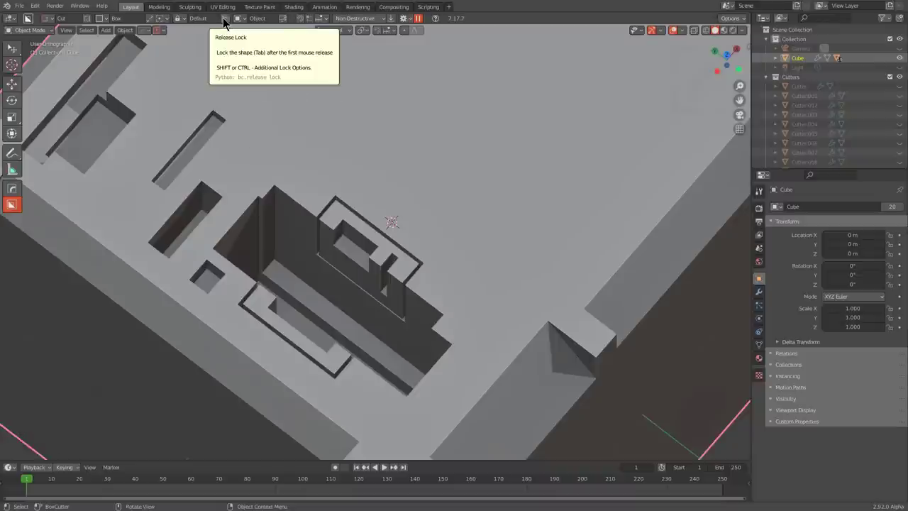
double_click(410, 21)
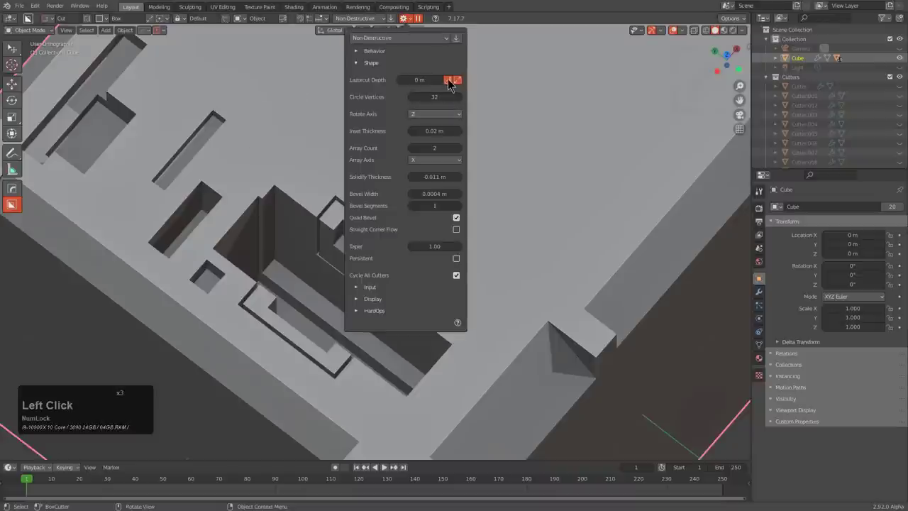
Step: Adjust BoxCutter options and cut a small box into the front slot
left_click(452, 83)
left_click(232, 22)
left_click(274, 46)
left_click(501, 285)
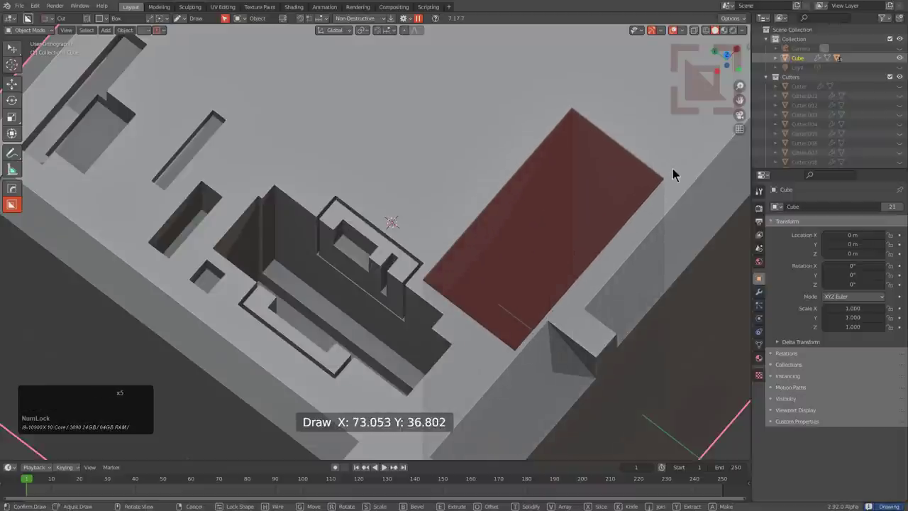
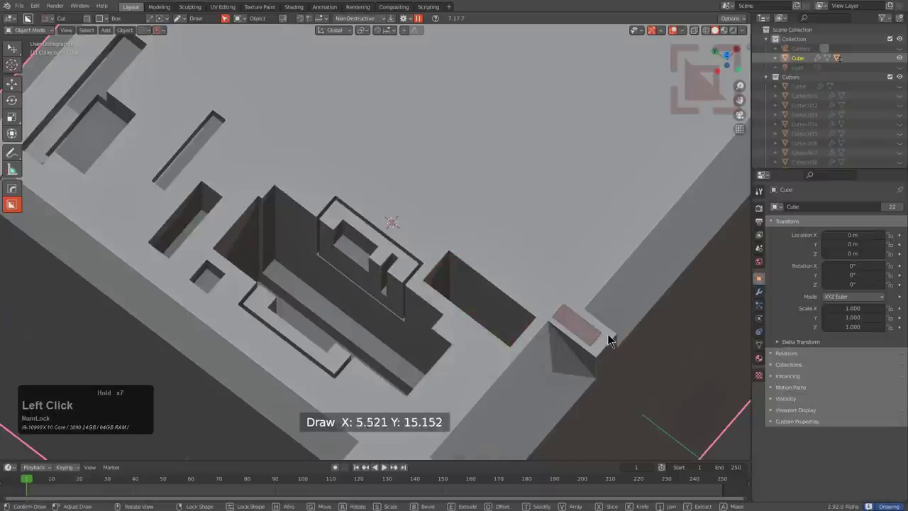
left_click(617, 338)
Step: Cut two small notches into the rectangular pocket's rim
left_click(469, 144)
left_click(457, 87)
left_click(494, 276)
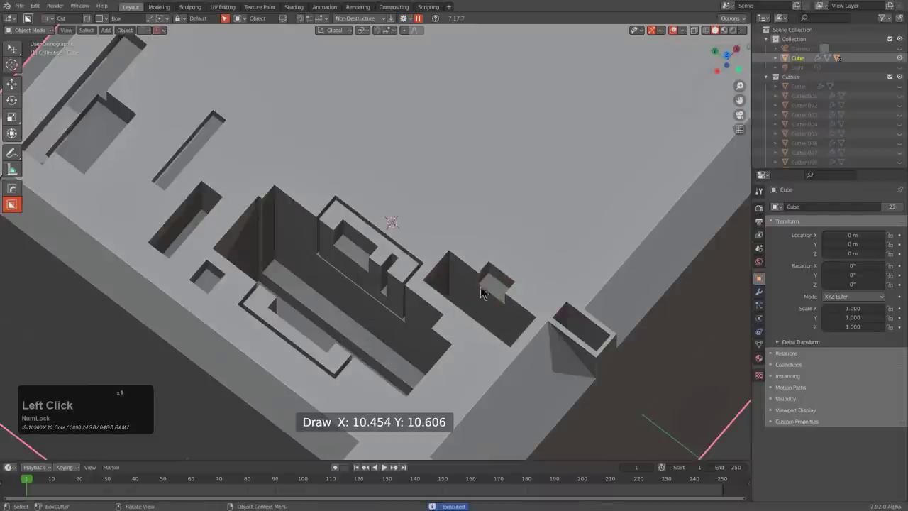
left_click(453, 272)
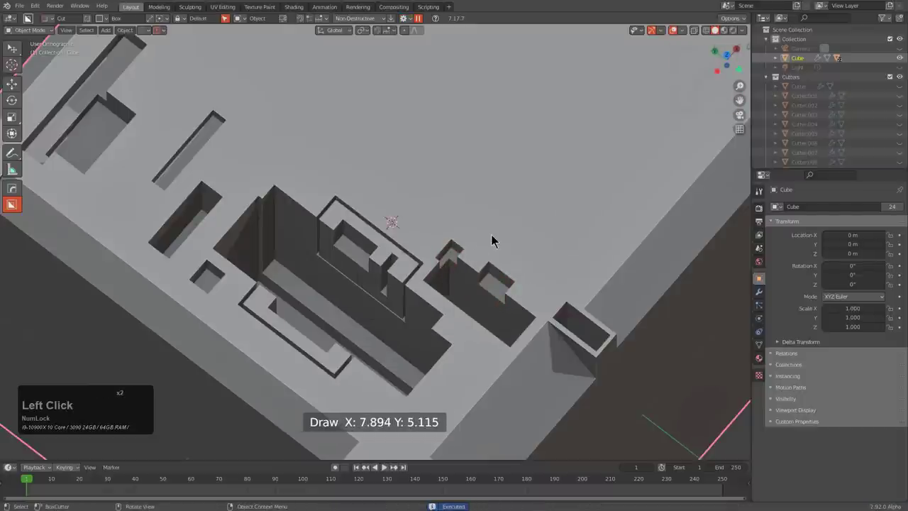
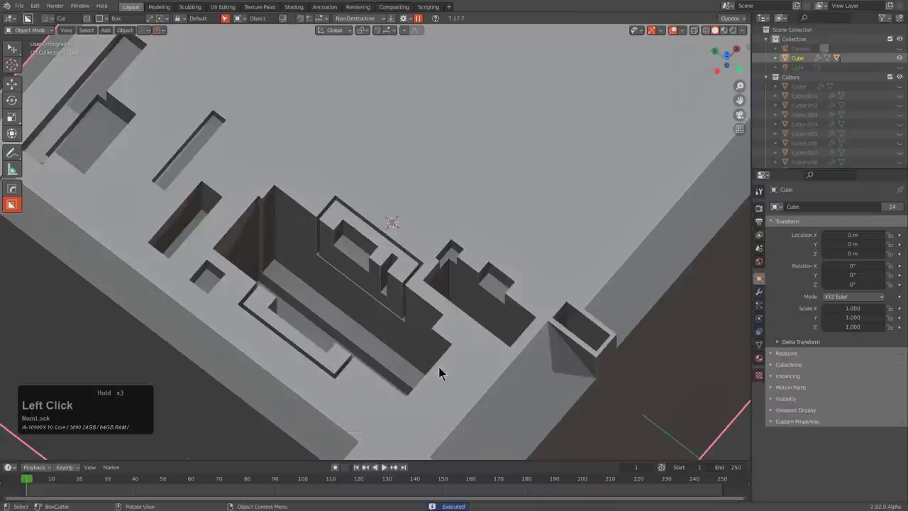
Step: Cut two small notches at the ends of the long pocket
left_click_drag(439, 388, 445, 328)
left_click_drag(425, 315, 342, 237)
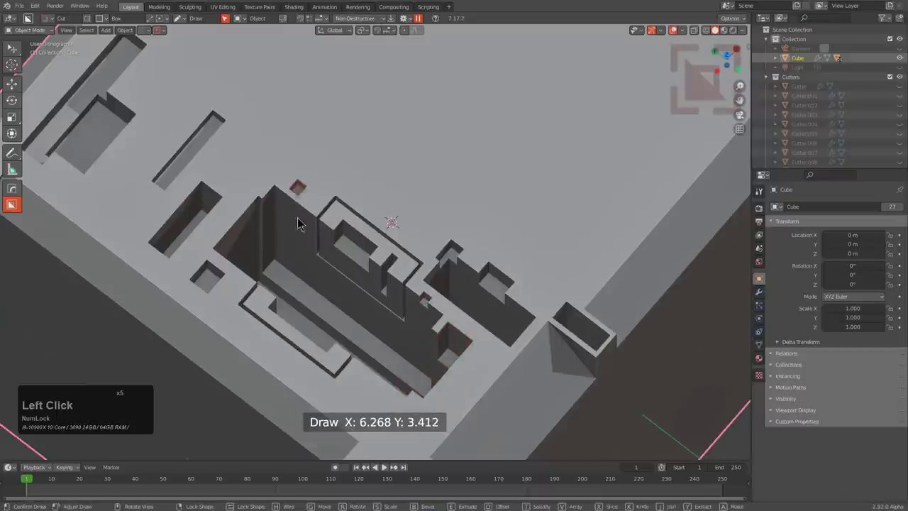
left_click(302, 227)
left_click_drag(287, 207, 349, 175)
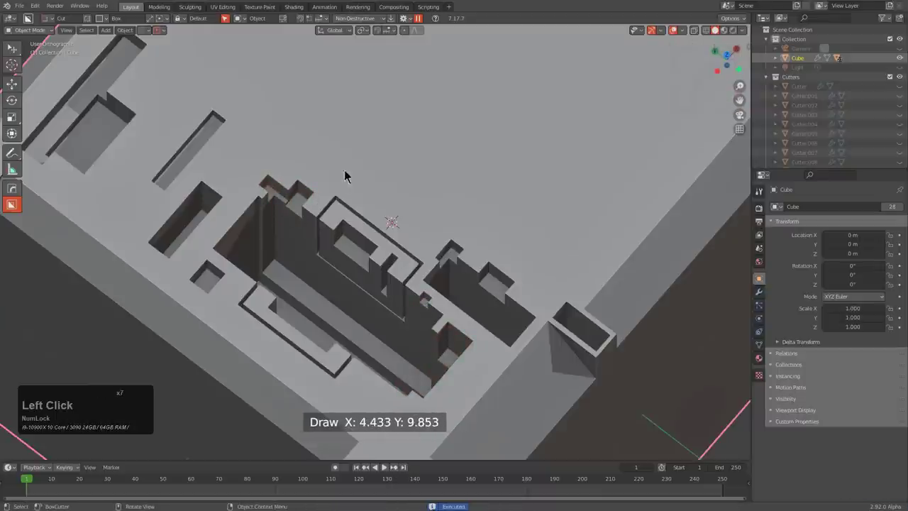
left_click(316, 210)
Step: Make a large box cut across the cube, leaving deep recessed panels in its sides
left_click(236, 242)
scroll("down", 3)
left_click(168, 255)
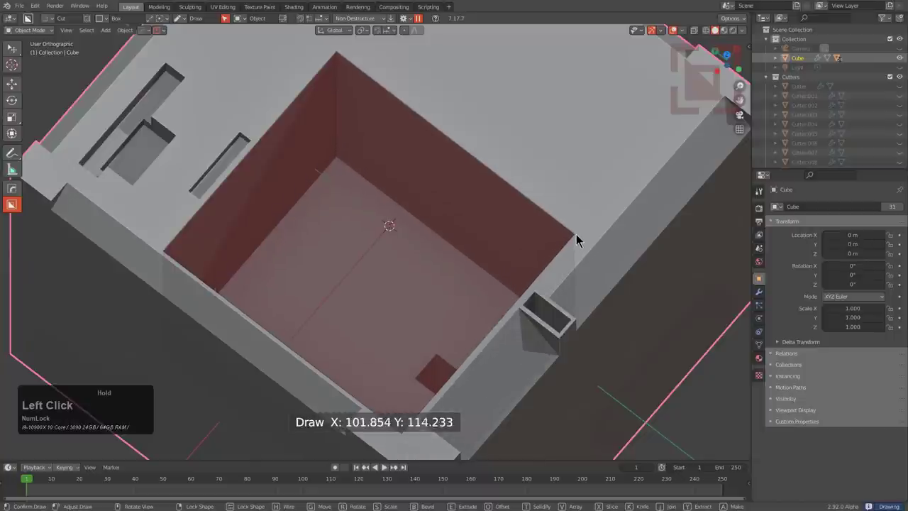
key("y")
left_click(343, 148)
left_click(528, 78)
Step: Replace the carved cube with a fresh default scene containing a plain cube
scroll("down", 3)
middle_click(551, 216)
left_click(387, 254)
left_click(529, 194)
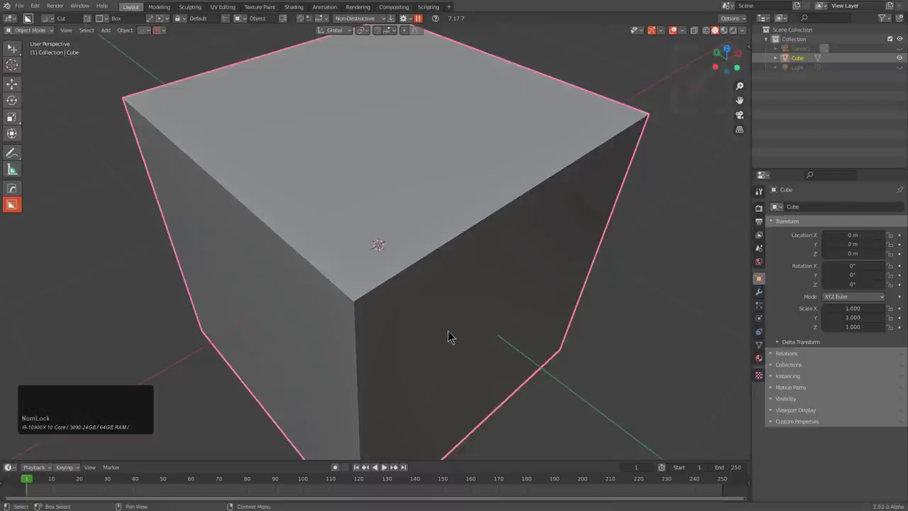
Step: Draw a Circle cutter on the cube's side face and lock its shape in place
middle_click(449, 325)
left_click(457, 333)
middle_click(455, 333)
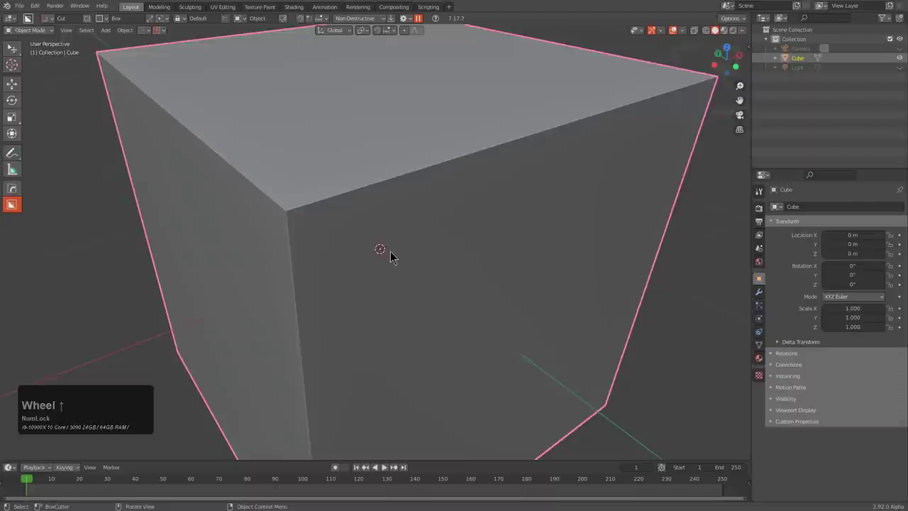
scroll("up", 3)
key("d")
left_click(337, 258)
left_click(400, 244)
right_click(418, 251)
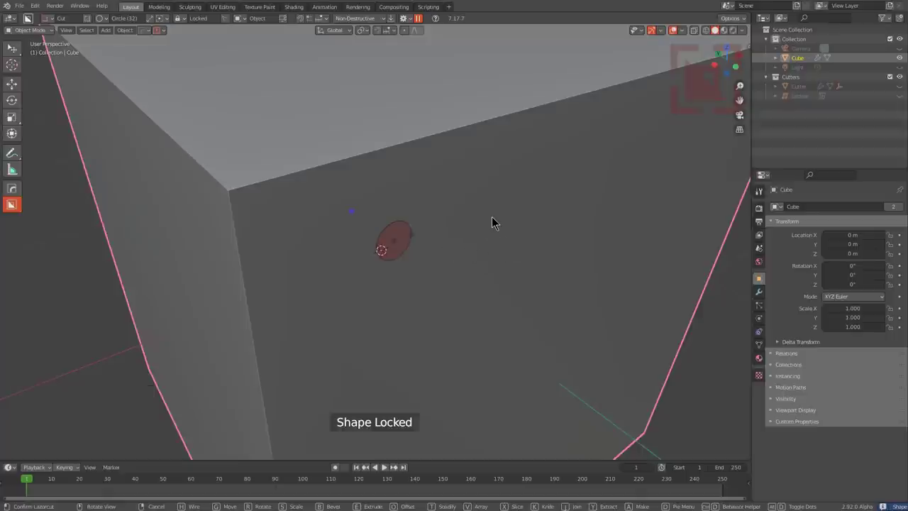
Step: Set the circle's Diameter to 0.23 m in the dimension panel and finish the round hole
key("ctrl+d")
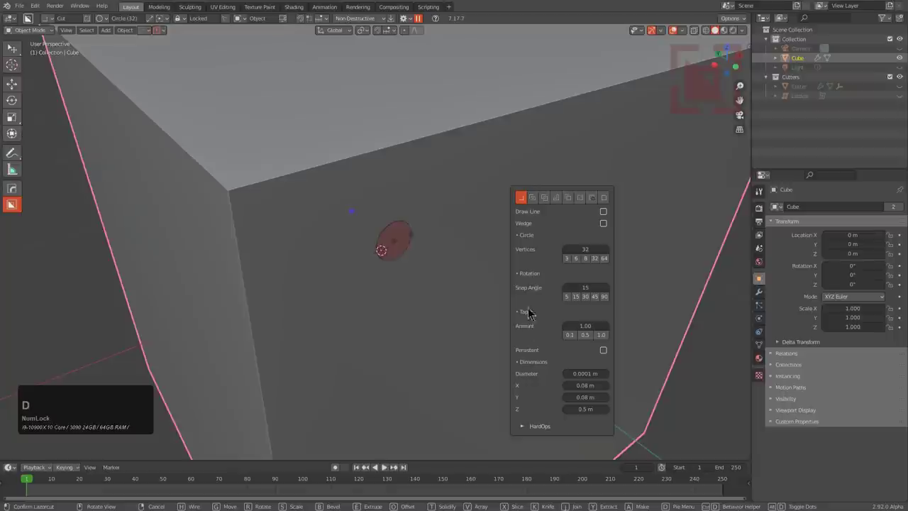
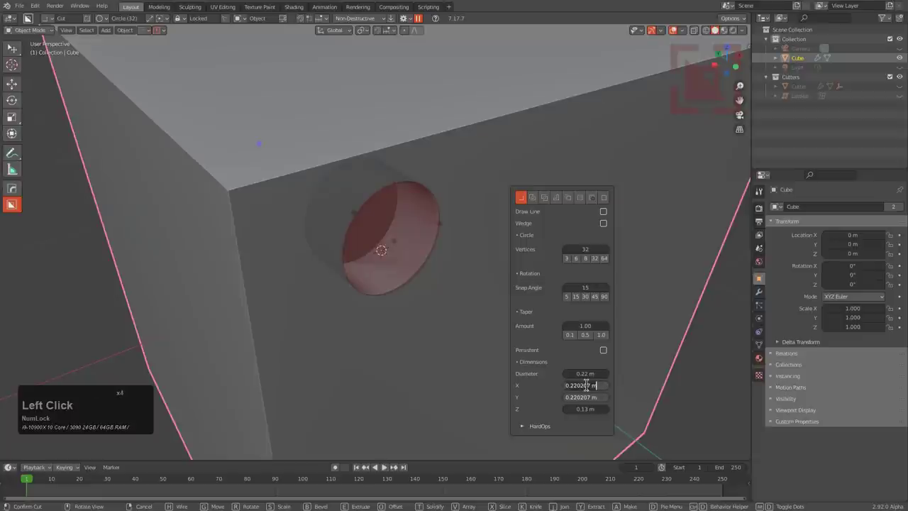
key("KP_Decimal")
key("KP_2")
key("KP_3")
key("KP_Enter")
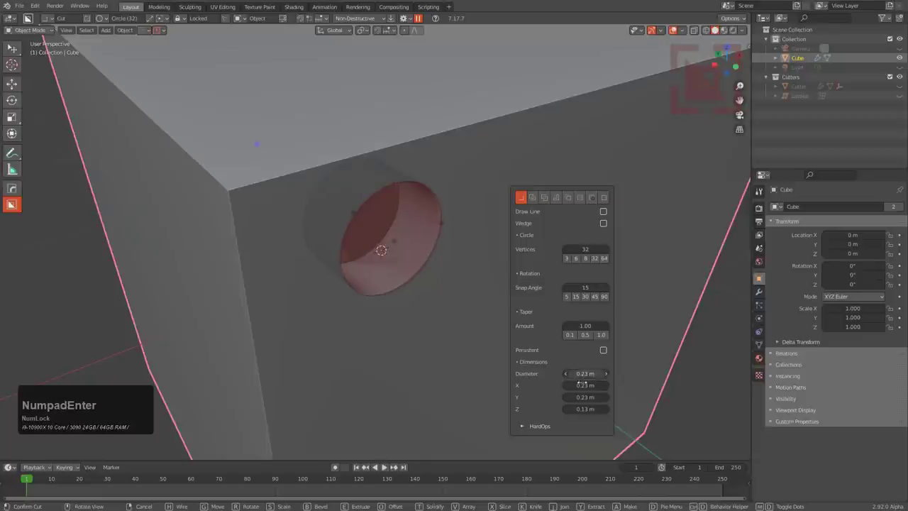
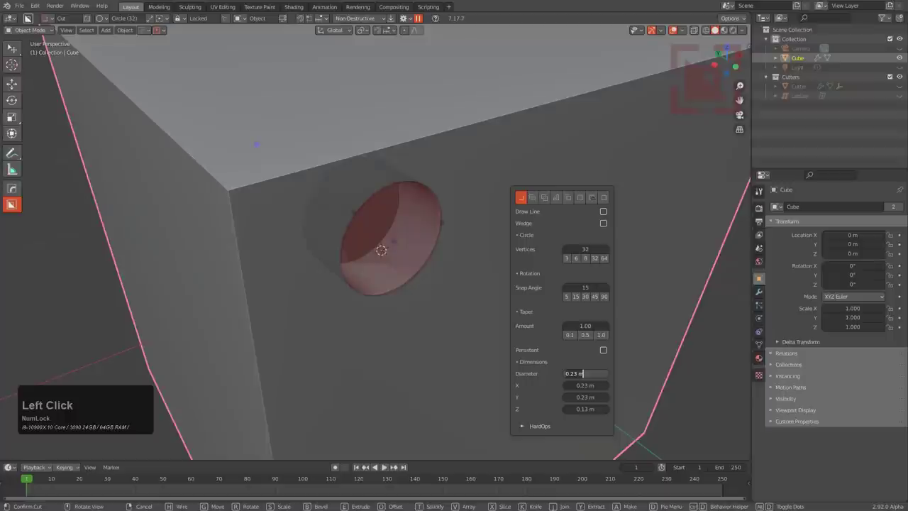
key("2")
type("cm")
key("Return")
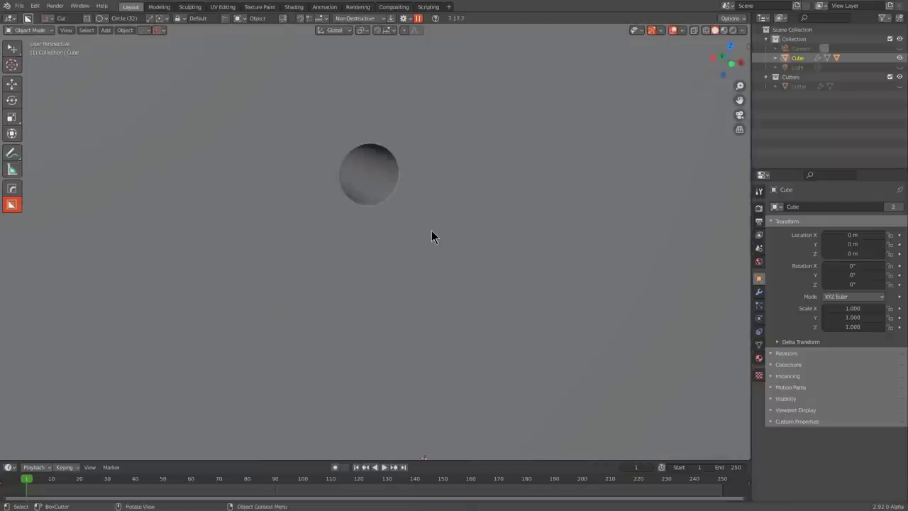
left_click(440, 236)
Step: Select the round cutter and add a lattice to it via HOps Operators, stretching it into a rod
key("q")
left_click(435, 253)
left_click(435, 253)
key("q")
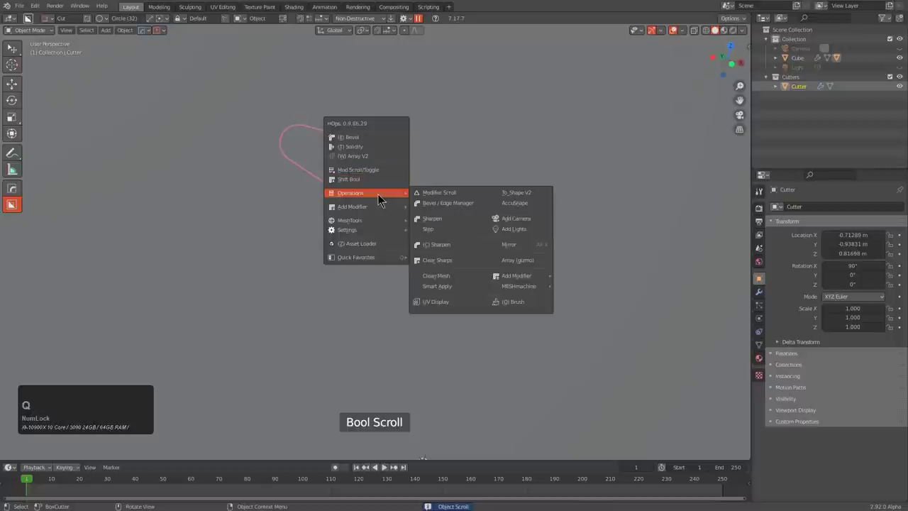
left_click(531, 205)
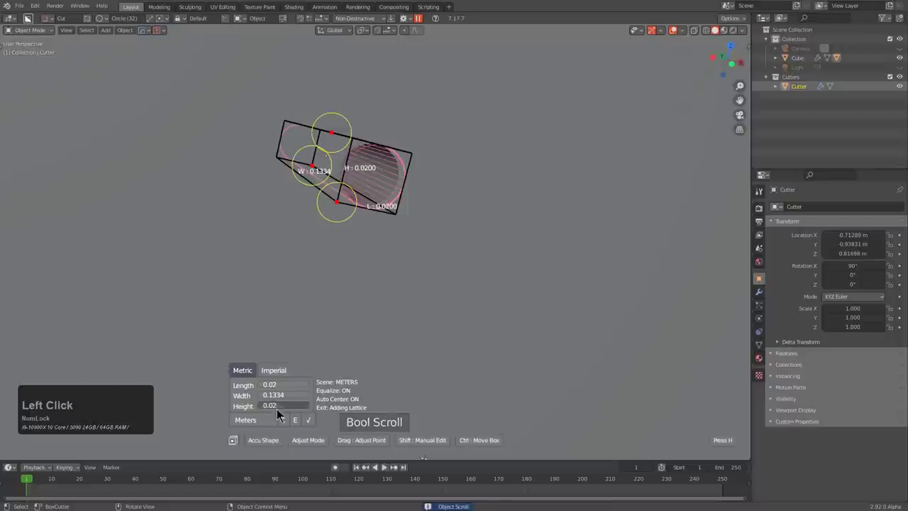
scroll("up", 3)
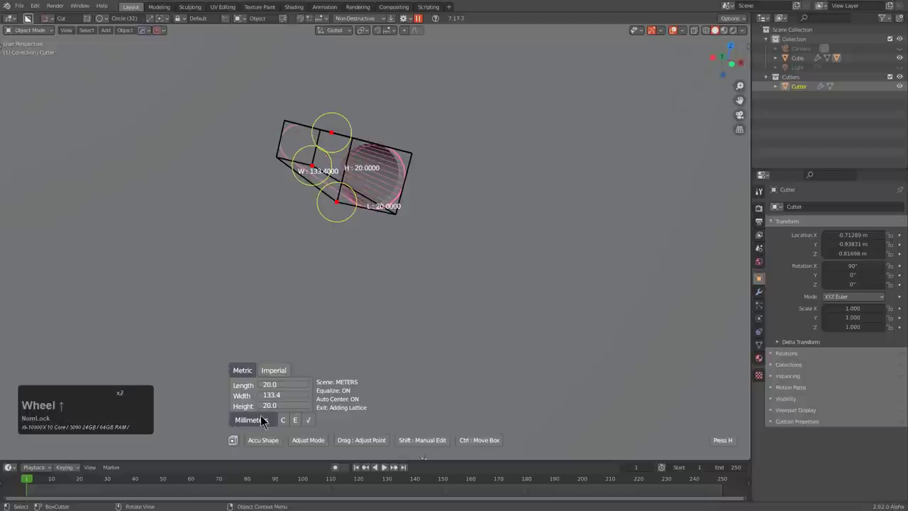
scroll("down", 3)
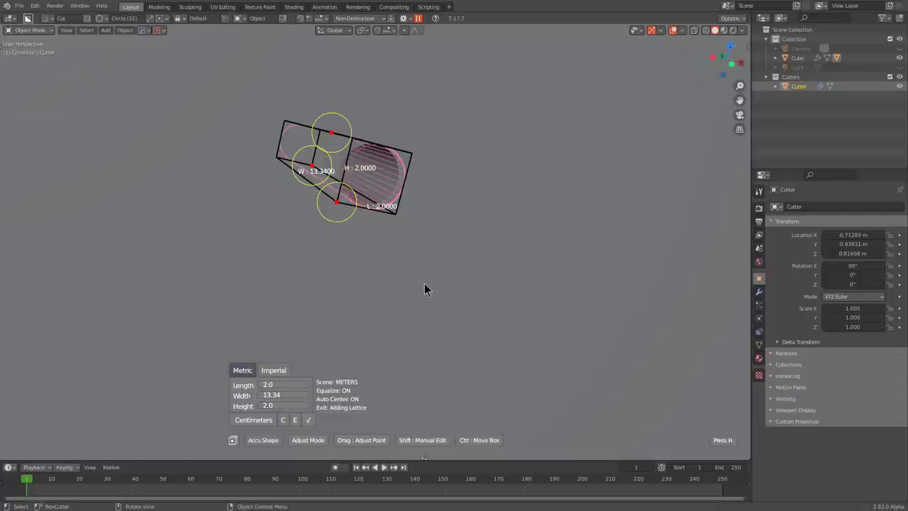
right_click(430, 287)
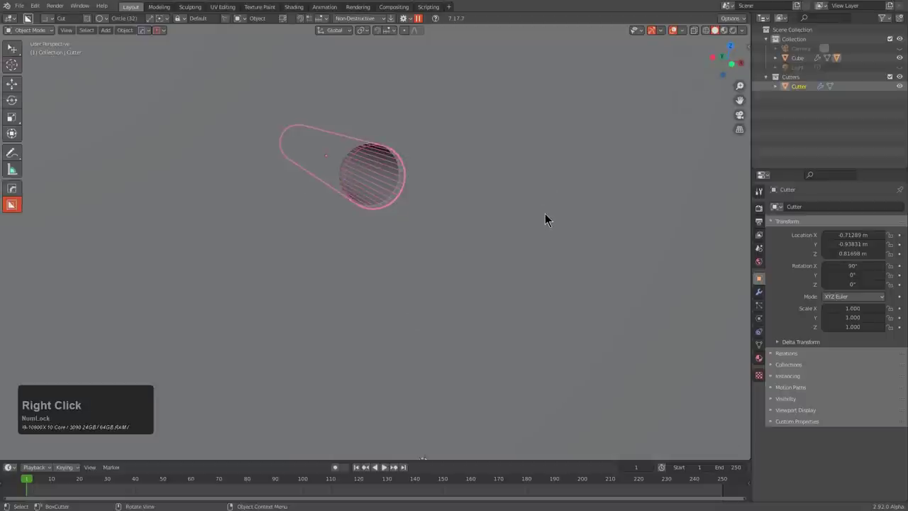
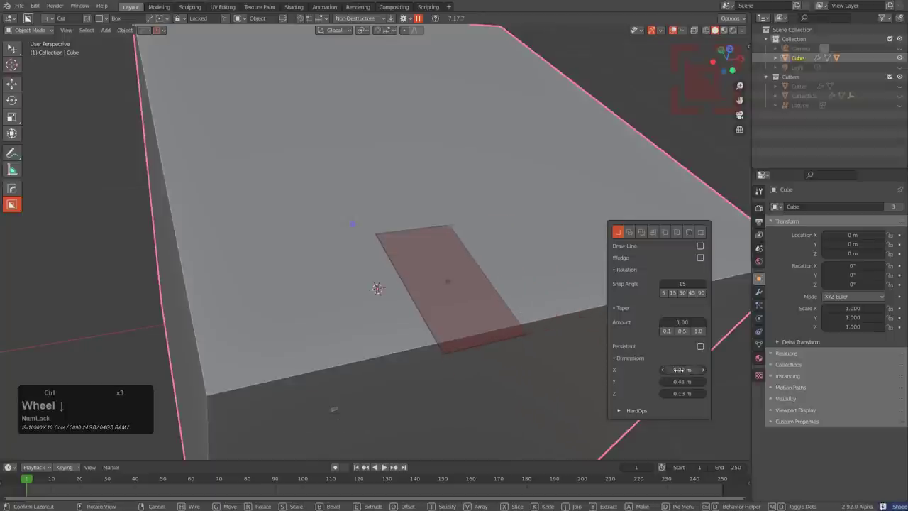
Step: Scroll the Taper of a box cut on the top face to slope its walls, then finish the pocket
scroll("up", 3)
scroll("up", 3)
scroll("down", 3)
scroll("up", 3)
scroll("up", 3)
scroll("down", 3)
scroll("down", 3)
scroll("up", 3)
scroll("down", 3)
scroll("down", 3)
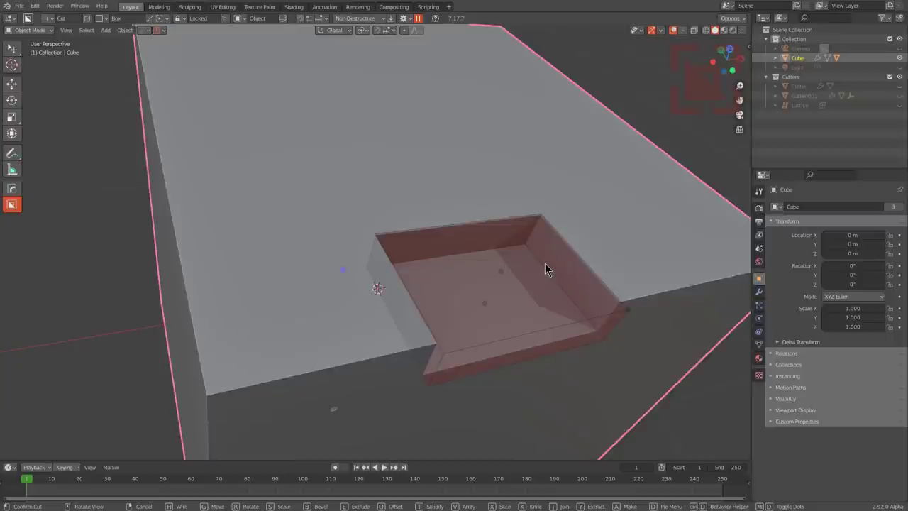
left_click(546, 244)
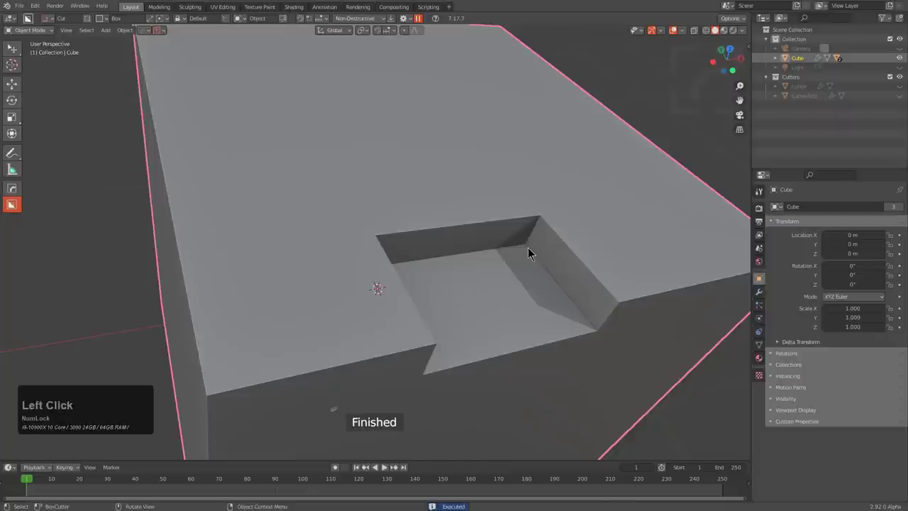
Step: Draw a notched Ngon outline on the cube's top face and close it into a pocket shape
key("d")
left_click(537, 300)
middle_click(502, 283)
scroll("down", 3)
middle_click(477, 287)
scroll("up", 3)
left_click(494, 296)
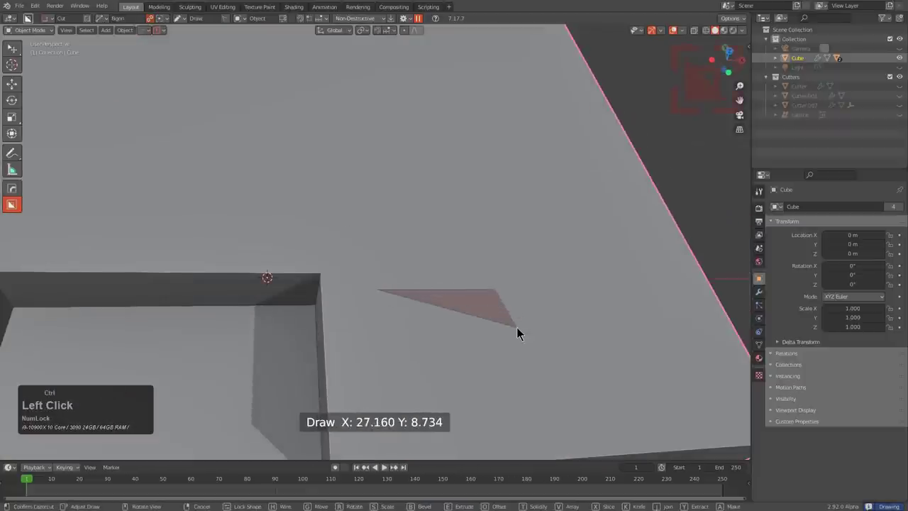
left_click(596, 336)
left_click(644, 300)
left_click(658, 299)
middle_click(621, 289)
left_click(580, 134)
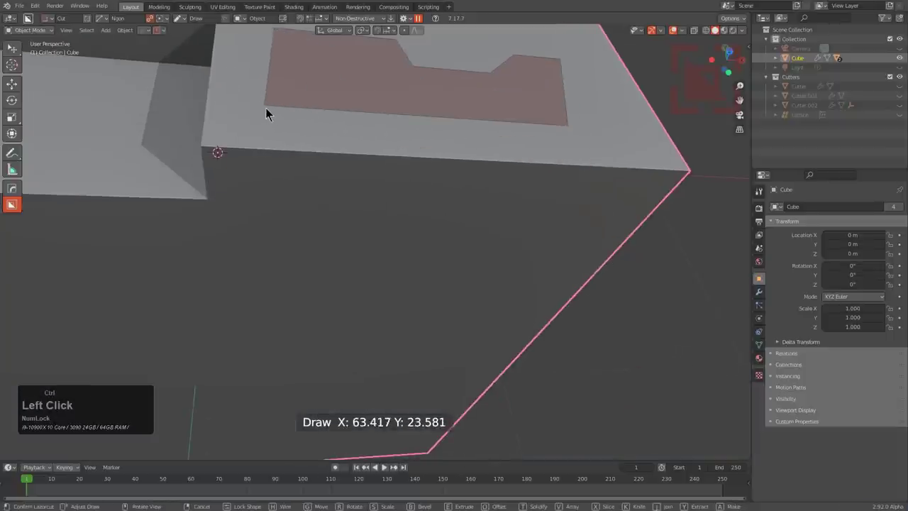
double_click(275, 112)
middle_click(336, 151)
Step: Adjust the notched pocket's depth in its dimension settings and confirm the cut
key("d")
scroll("down", 3)
scroll("down", 3)
scroll("up", 3)
scroll("up", 3)
scroll("down", 3)
scroll("up", 3)
scroll("down", 3)
scroll("up", 3)
scroll("down", 3)
scroll("up", 3)
scroll("up", 3)
scroll("down", 3)
scroll("up", 3)
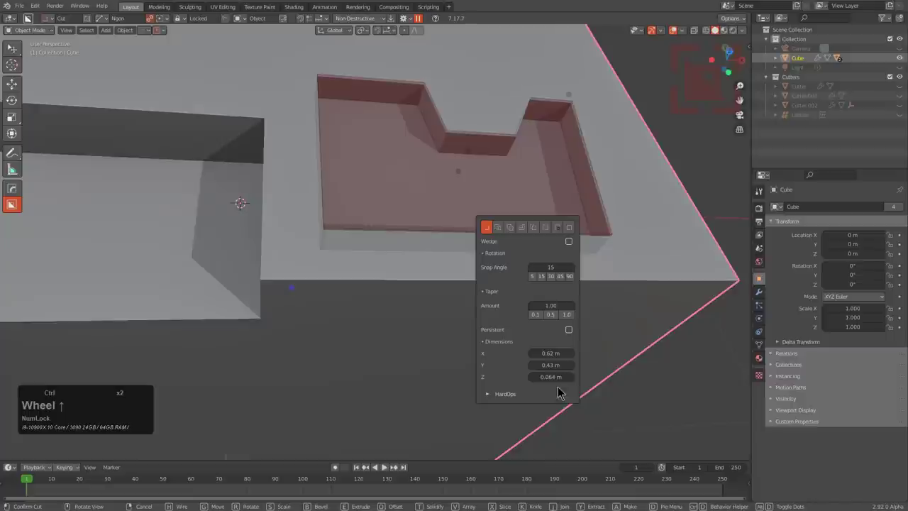
scroll("up", 3)
scroll("down", 3)
scroll("down", 3)
left_click(401, 159)
scroll("down", 3)
middle_click(292, 193)
scroll("up", 3)
key("d")
Step: Stamp a square custom-shape recess on the top face, lock it and tune its dimensions
left_click(341, 264)
left_click(304, 222)
right_click(420, 128)
key("ctrl+d")
scroll("down", 3)
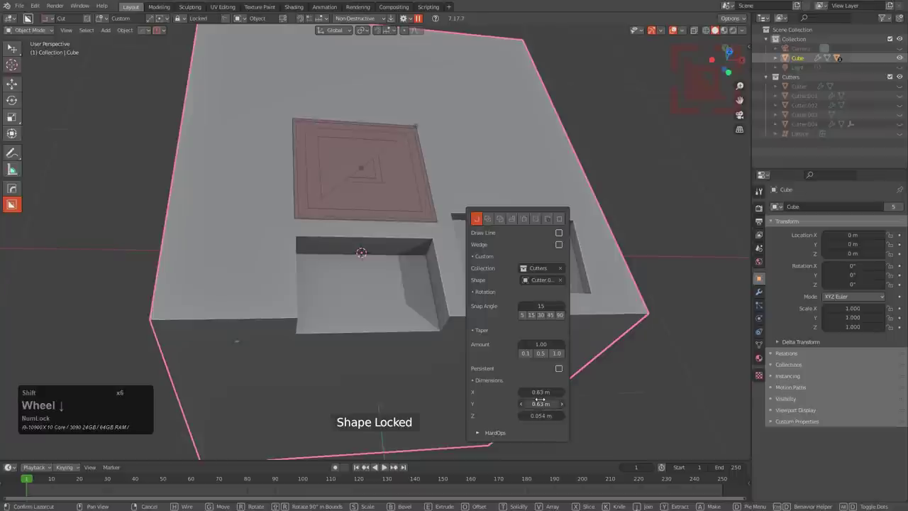
scroll("down", 3)
scroll("down", 3)
scroll("up", 3)
scroll("down", 3)
scroll("down", 3)
scroll("up", 3)
scroll("up", 3)
scroll("down", 3)
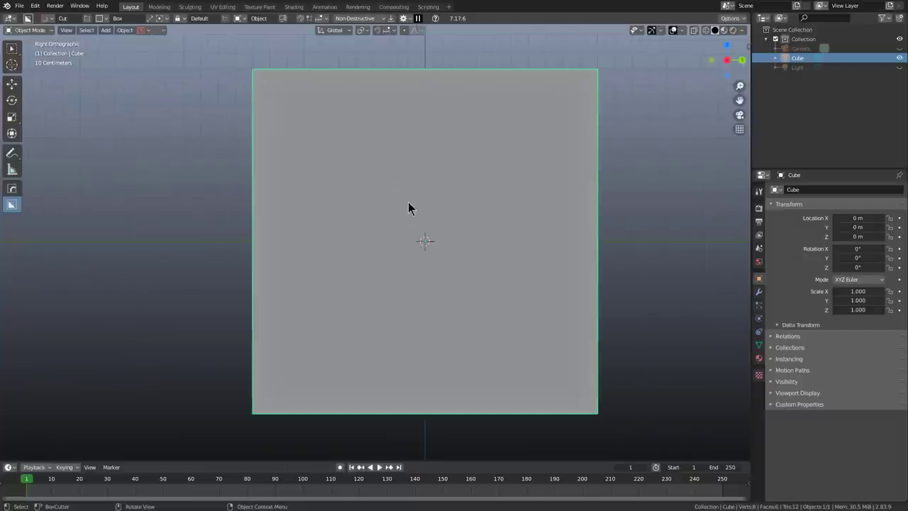
Step: With the Line Box cutter, carve a first diagonal slot across the face's upper-left corner
key("alt+Num_Lock")
scroll("up", 3)
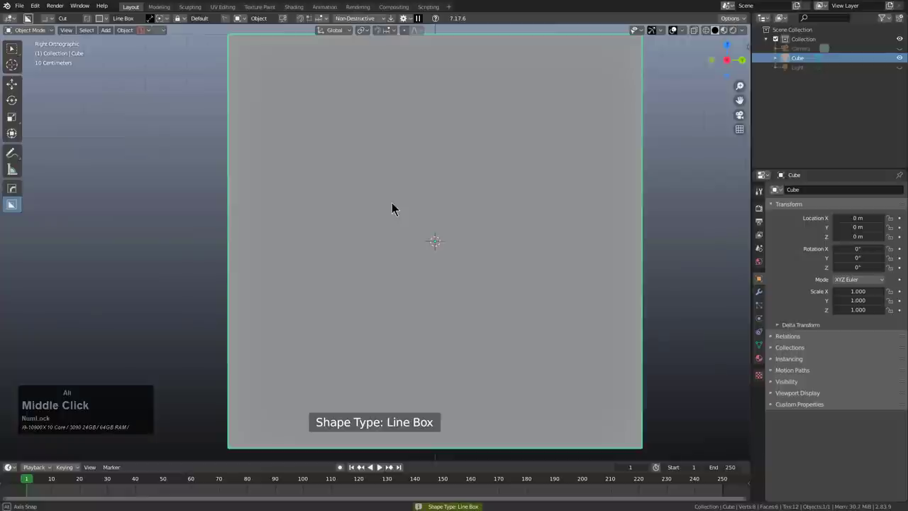
scroll("down", 3)
middle_click(343, 199)
left_click(312, 213)
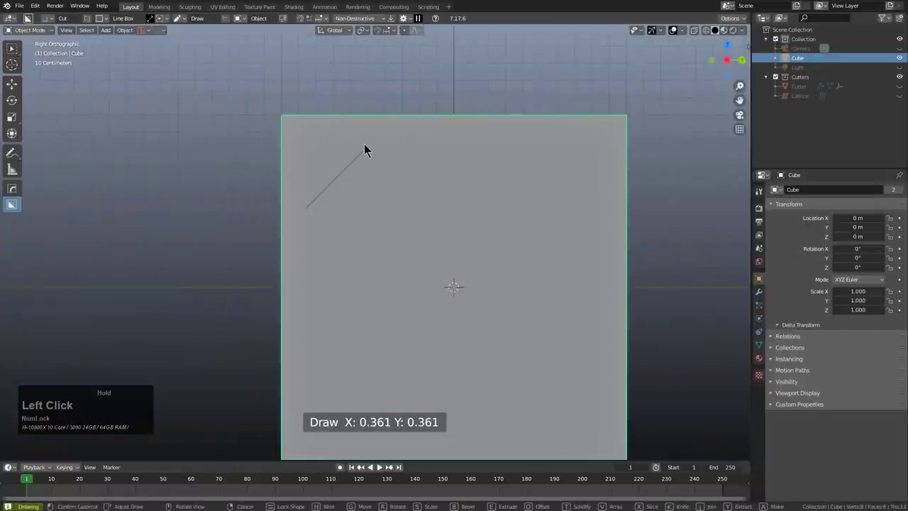
left_click(256, 98)
middle_click(261, 109)
left_click(292, 149)
middle_click(366, 202)
left_click(373, 164)
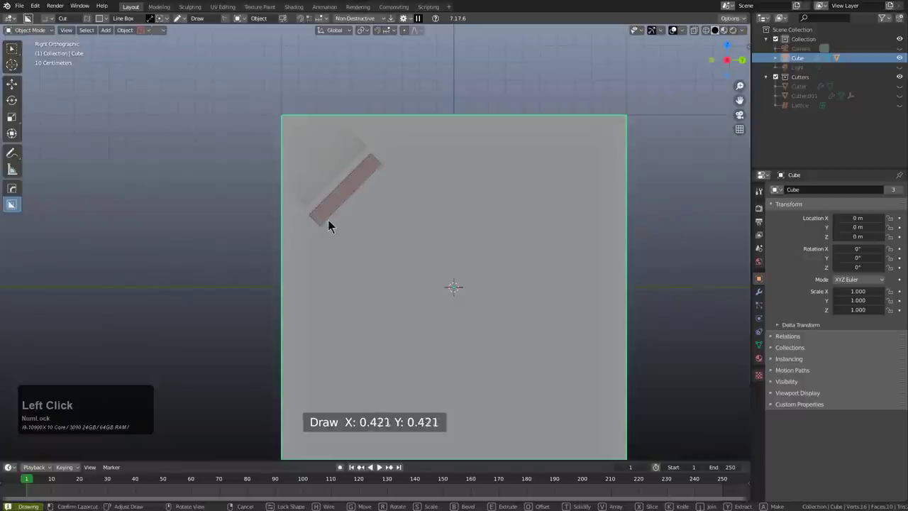
left_click(337, 227)
middle_click(335, 225)
Step: Carve a second parallel diagonal slot beside the first
left_click(303, 191)
middle_click(411, 225)
left_click(401, 164)
left_click(375, 98)
middle_click(379, 108)
left_click(376, 122)
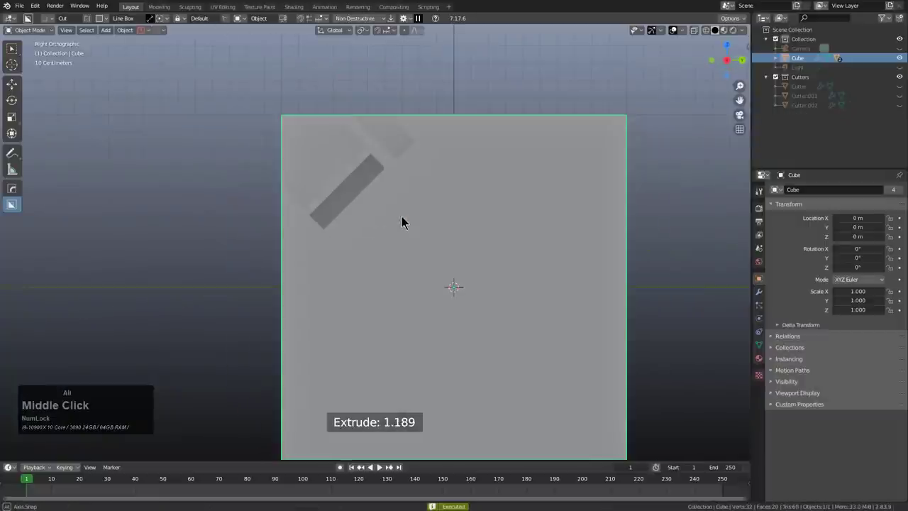
Step: Carve a third diagonal slot near the face's left edge
left_click(318, 242)
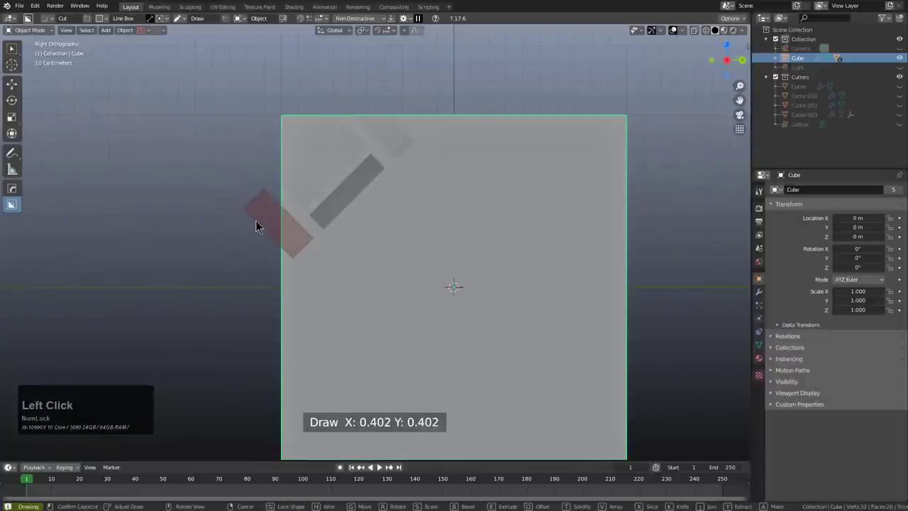
left_click(266, 224)
middle_click(276, 231)
left_click(280, 223)
middle_click(431, 283)
left_click(463, 187)
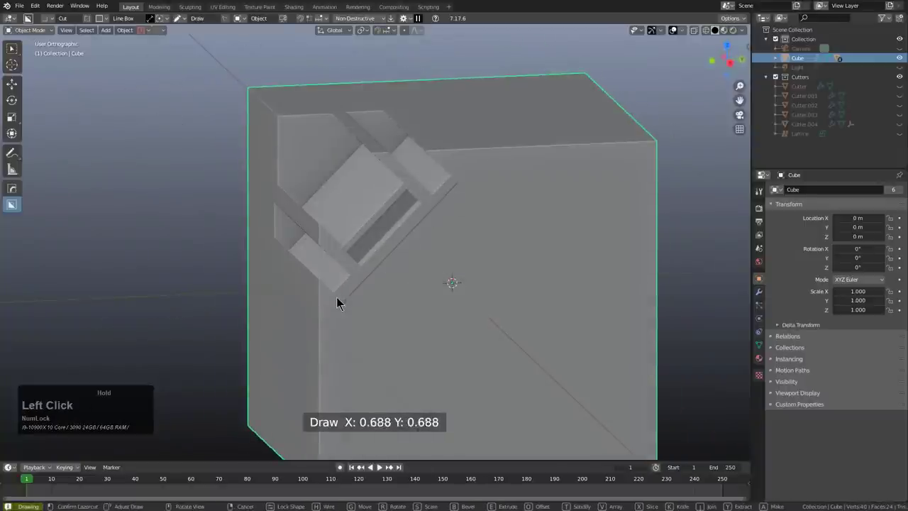
left_click(364, 314)
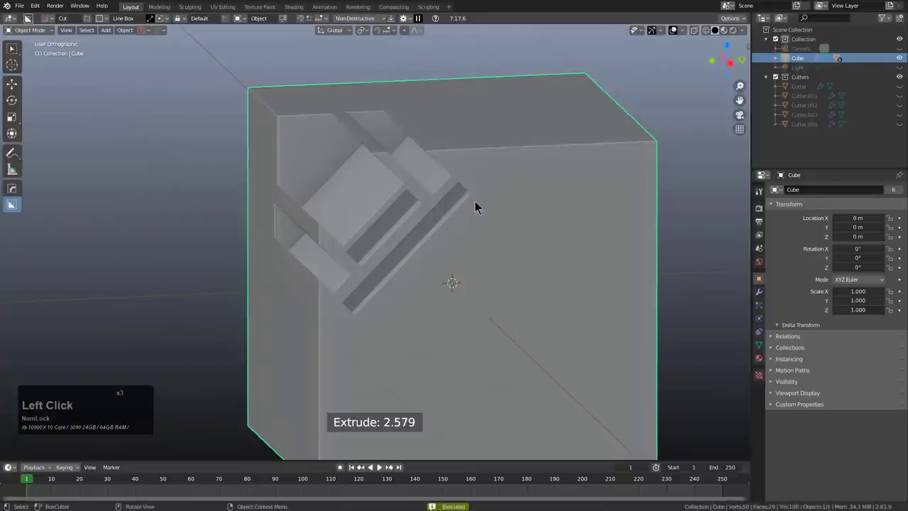
Step: Carve a lower parallel slot below the others and face the side squarely
left_click(482, 199)
left_click(456, 269)
left_click(427, 260)
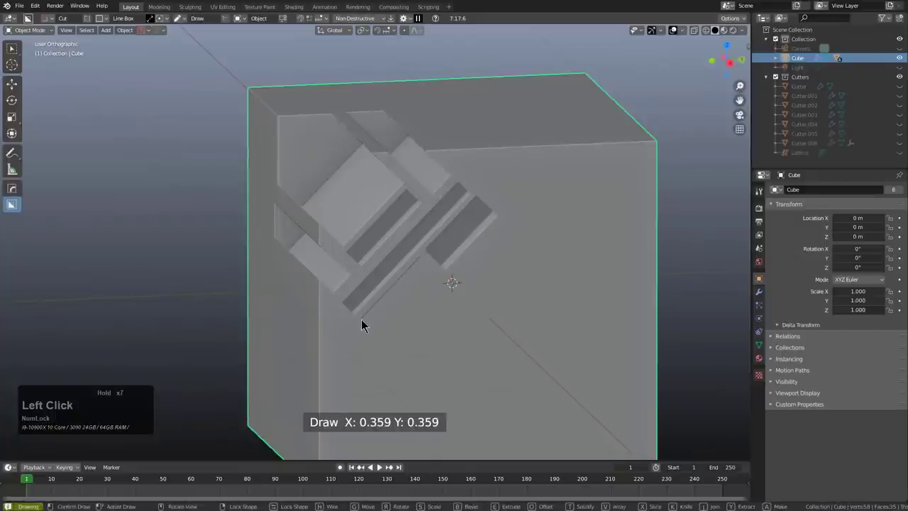
left_click(388, 335)
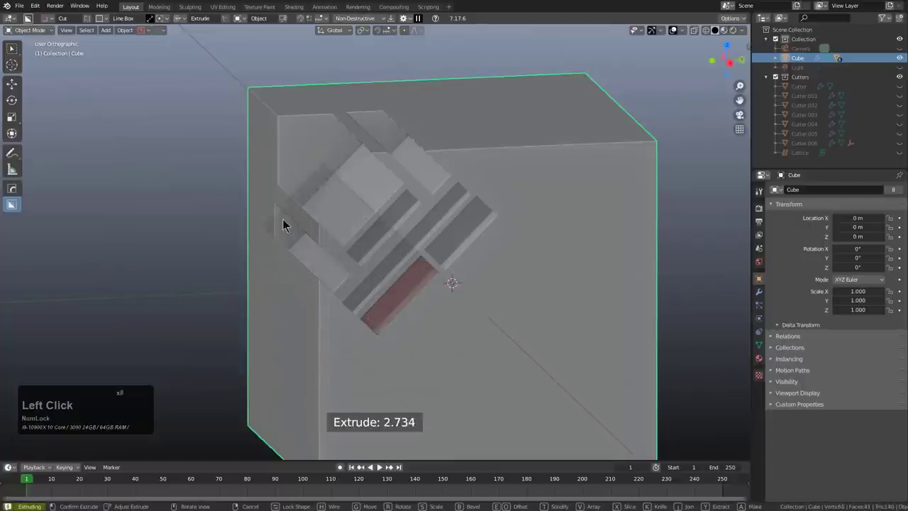
scroll("down", 3)
middle_click(380, 293)
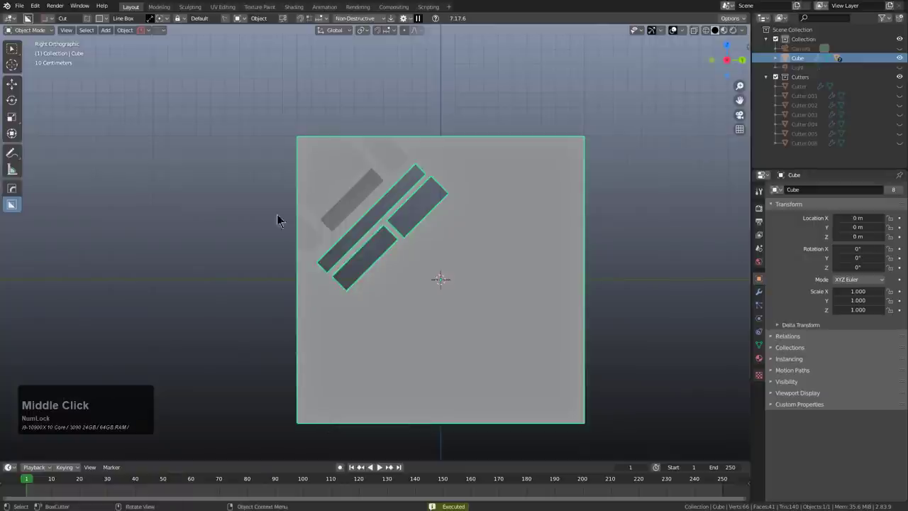
Step: Outline the slotted corner and extract it as a reusable custom cutter shape
left_click_drag(460, 246, 475, 204)
left_click(260, 110)
middle_click(277, 139)
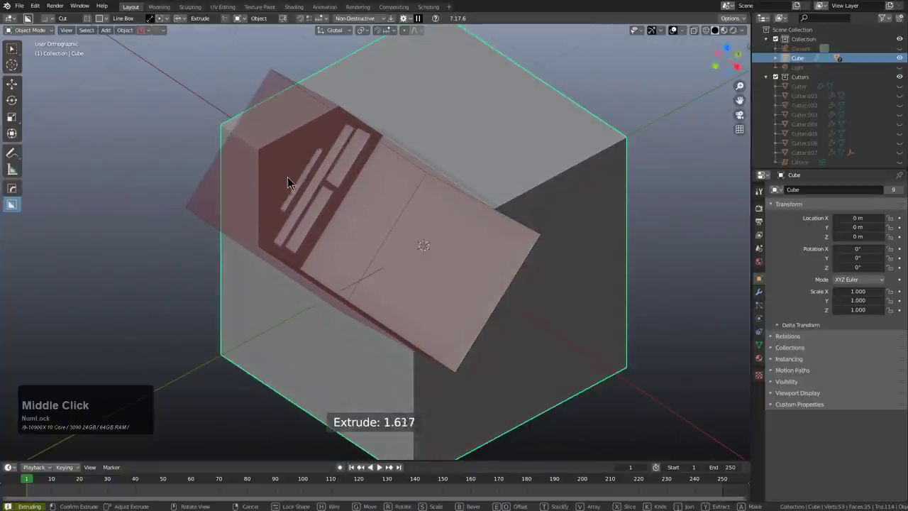
key("y")
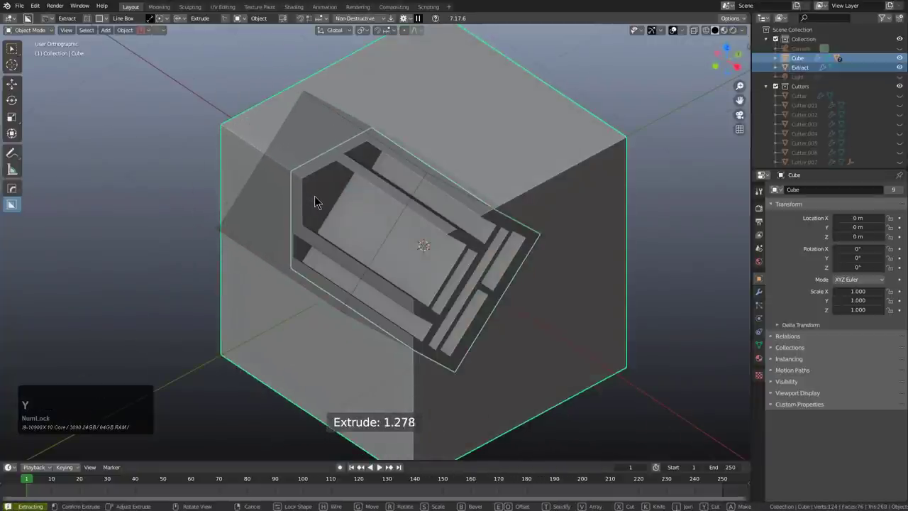
left_click(314, 199)
scroll("down", 3)
middle_click(426, 295)
scroll("down", 3)
middle_click(406, 274)
scroll("up", 3)
Step: Stamp the custom slot pattern low on the face, lock its outline and confirm the cut
left_click(320, 243)
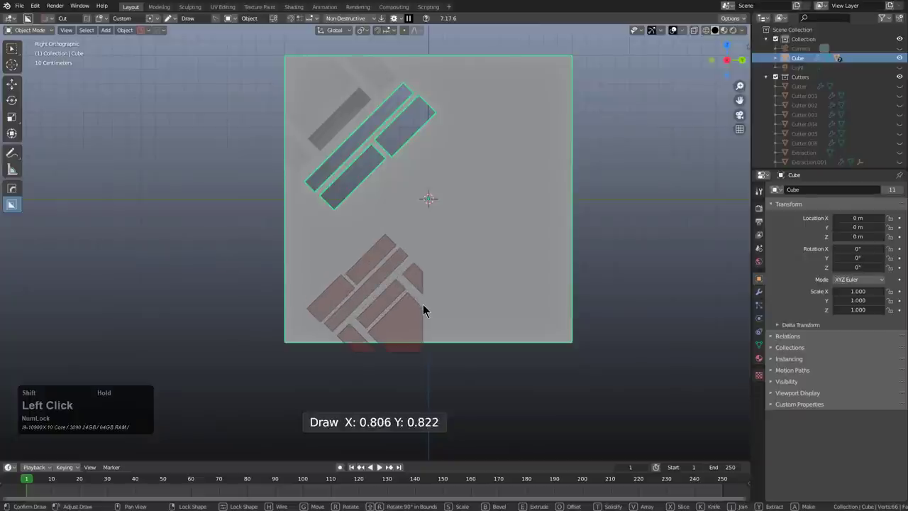
right_click(427, 309)
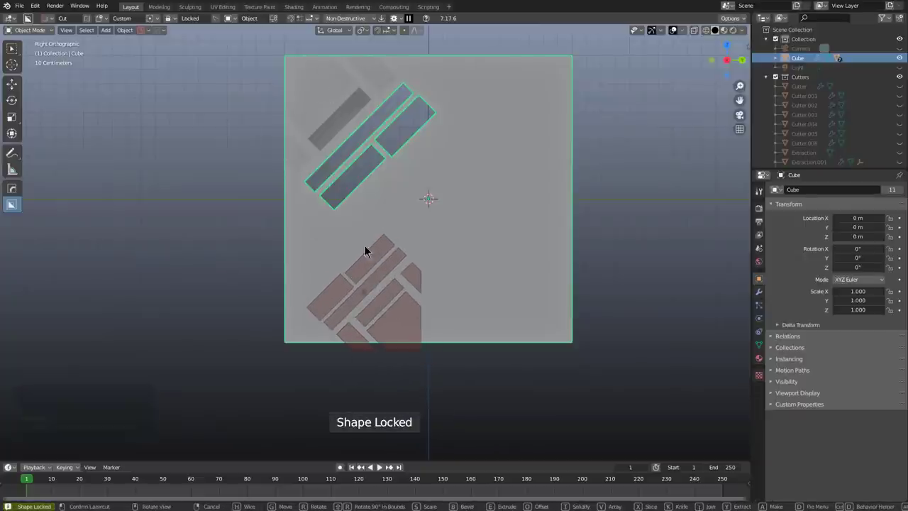
key("g")
left_click(516, 301)
middle_click(510, 293)
left_click(553, 324)
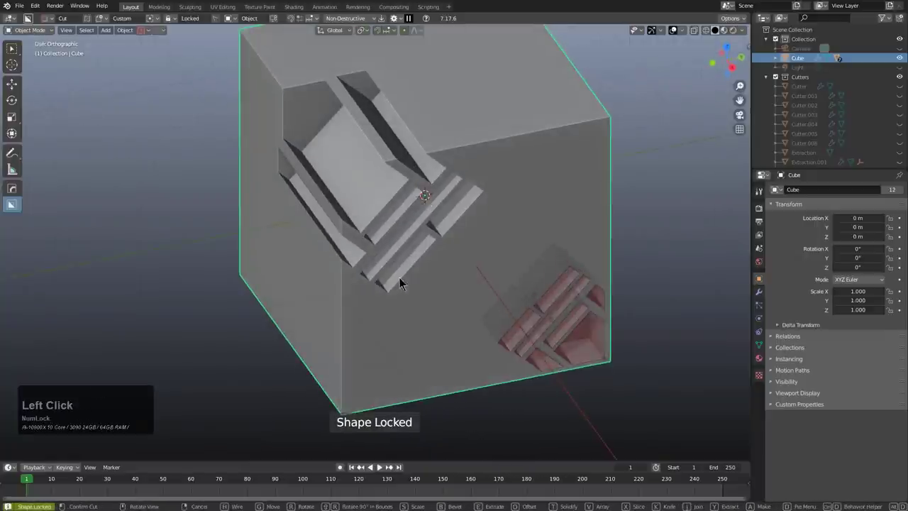
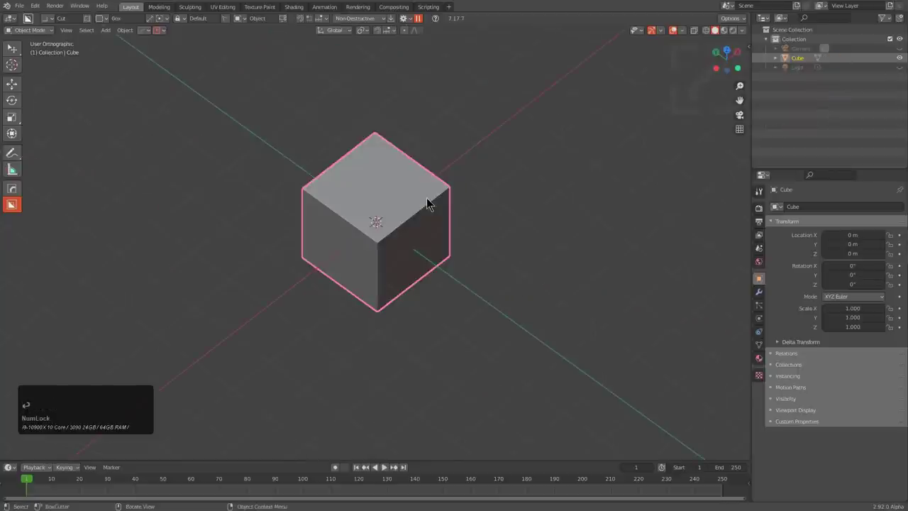
Step: Paste in the earlier carved cube with its cutters and run Evict from the HardOps menu
key("x")
left_click(431, 202)
scroll("up", 3)
key("ctrl+v")
middle_click(401, 212)
key("q")
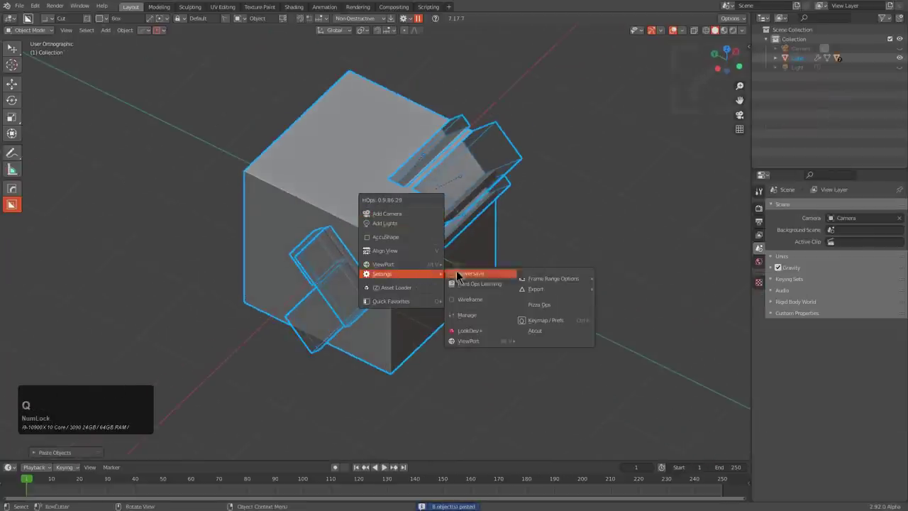
middle_click(493, 272)
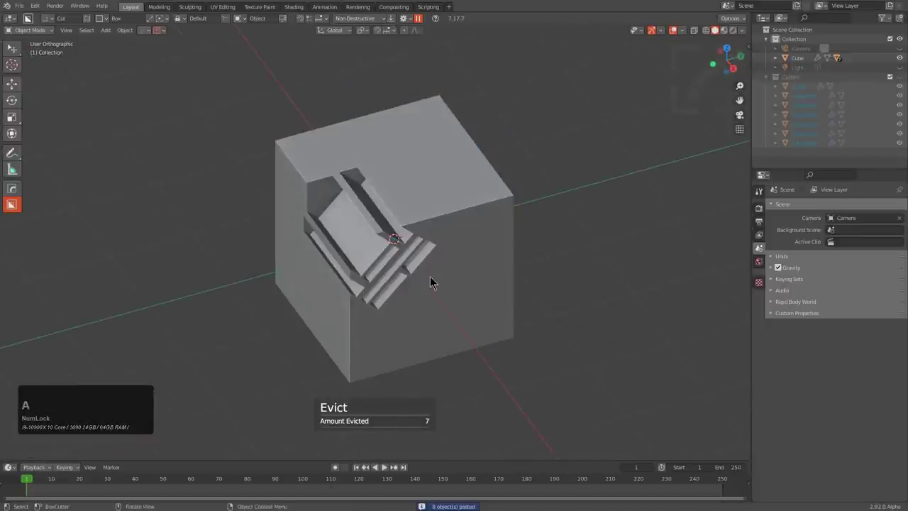
left_click(436, 281)
middle_click(421, 273)
scroll("up", 3)
middle_click(401, 237)
scroll("up", 3)
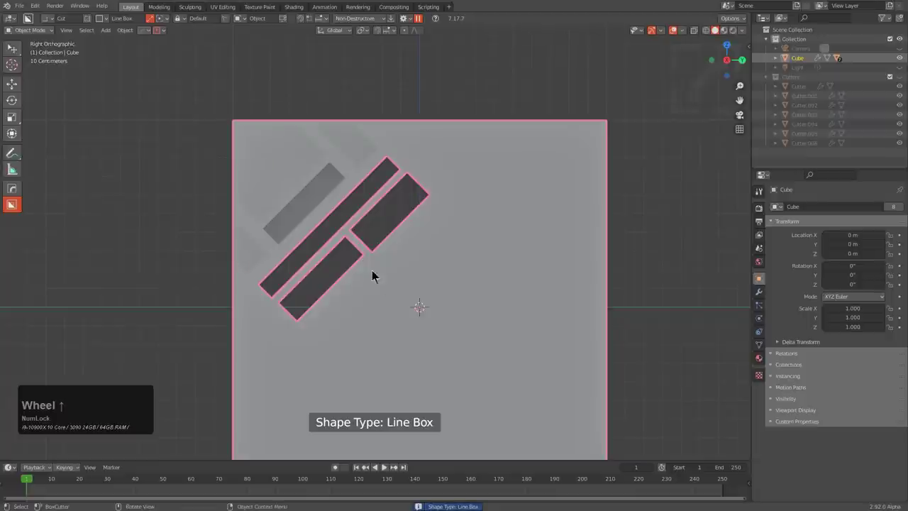
Step: Box over the slot grooves and extract the pattern as a custom cutter shape
left_click_drag(310, 357, 358, 154)
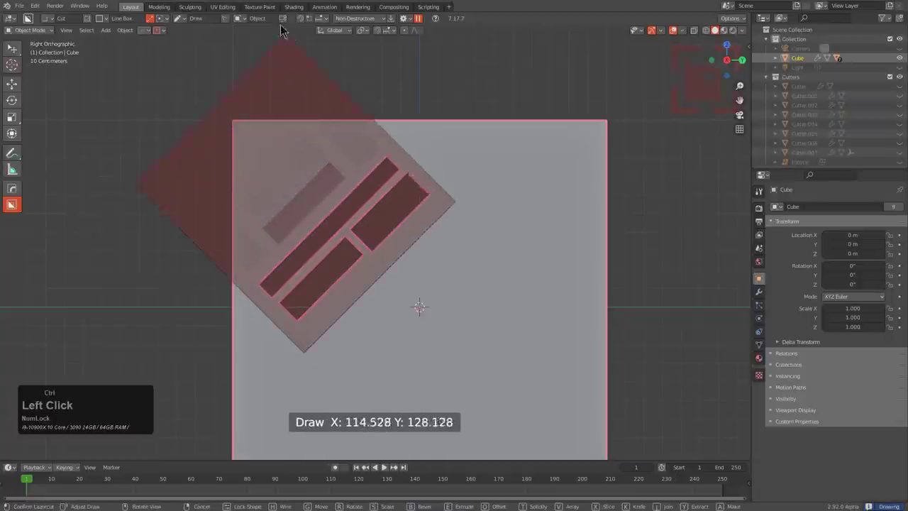
left_click(284, 37)
middle_click(284, 46)
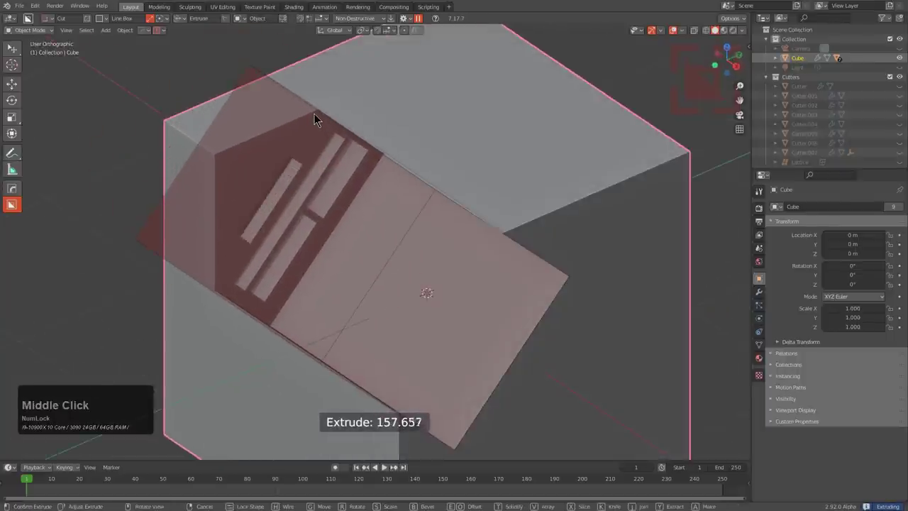
key("y")
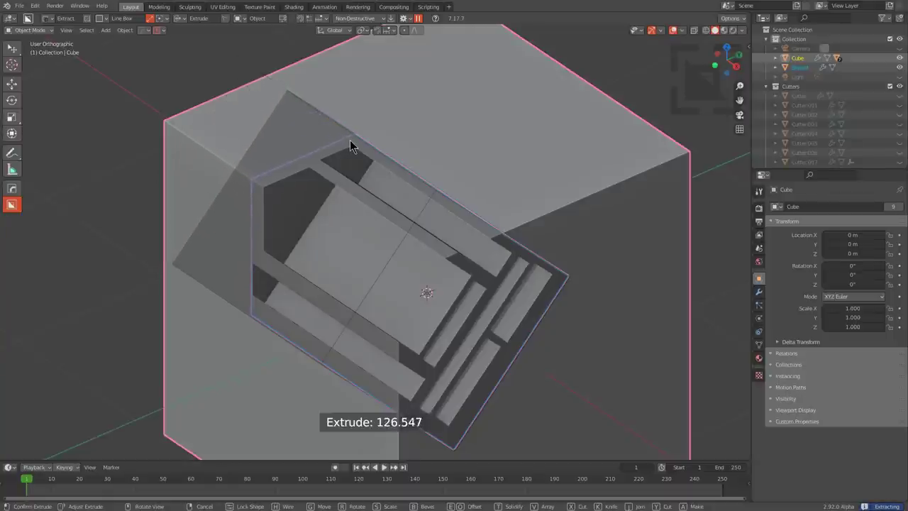
left_click(350, 143)
scroll("down", 3)
middle_click(436, 327)
scroll("up", 3)
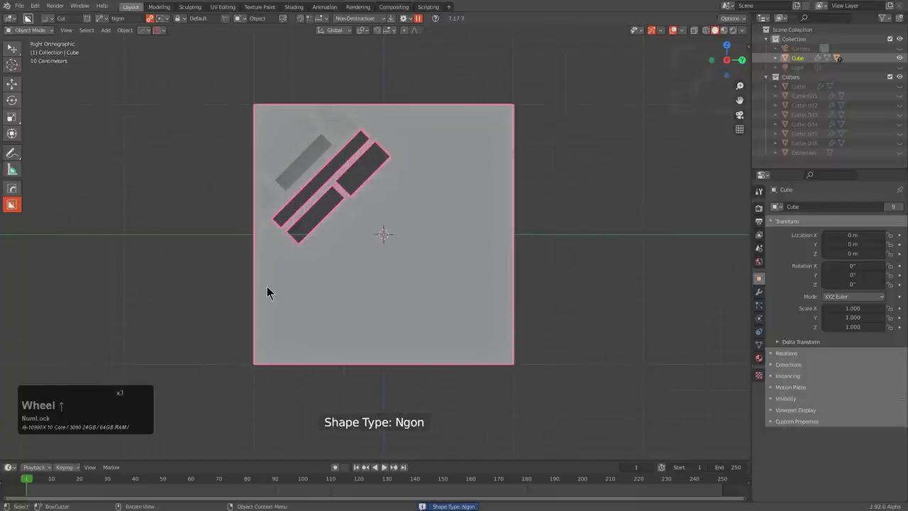
left_click(270, 283)
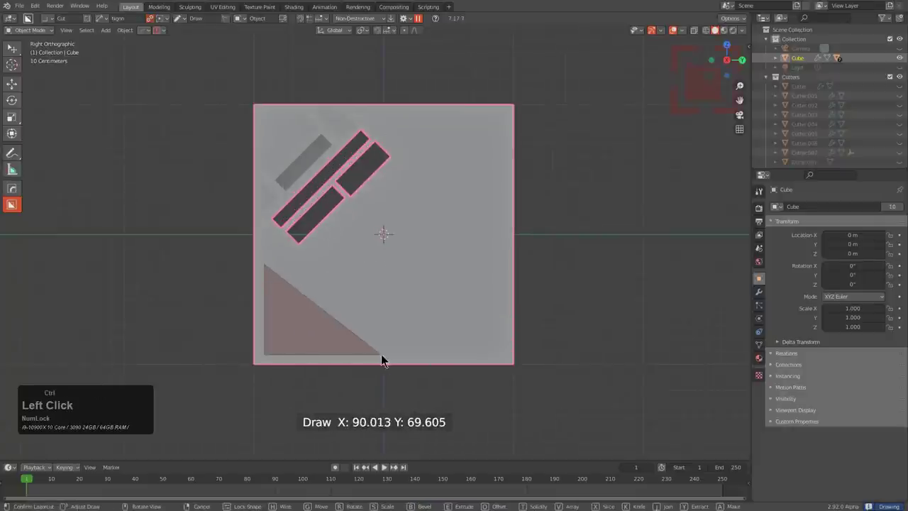
middle_click(333, 304)
scroll("up", 3)
key("d")
scroll("up", 3)
scroll("down", 3)
scroll("up", 3)
left_click(303, 358)
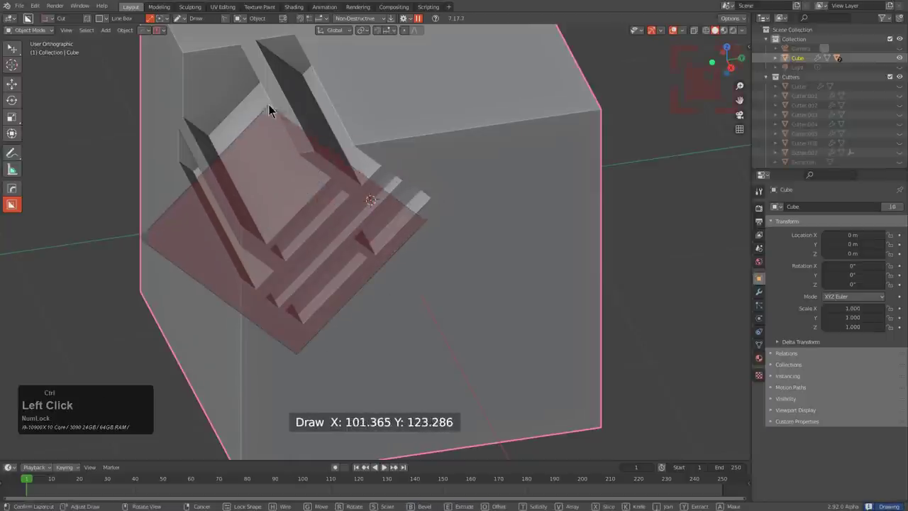
middle_click(289, 76)
key("y")
left_click(242, 92)
scroll("down", 3)
middle_click(360, 277)
scroll("up", 3)
left_click(305, 268)
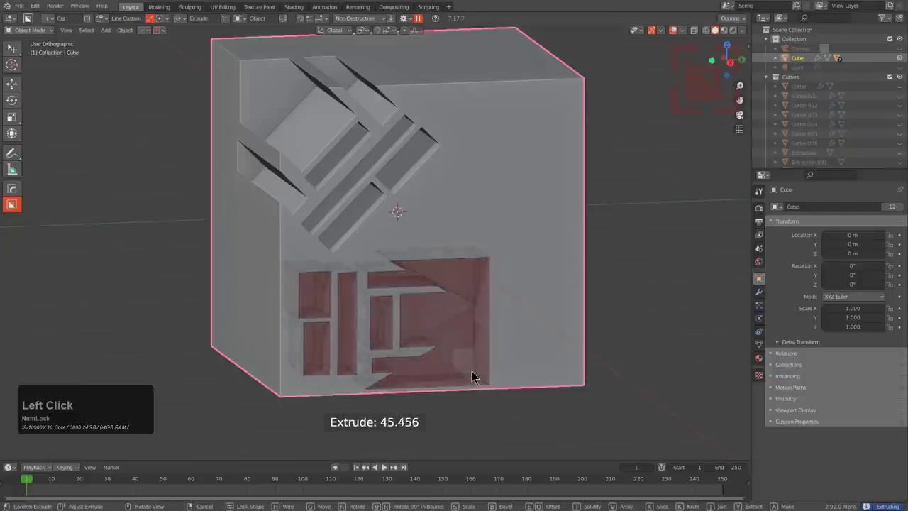
middle_click(471, 348)
middle_click(373, 333)
scroll("down", 3)
middle_click(420, 346)
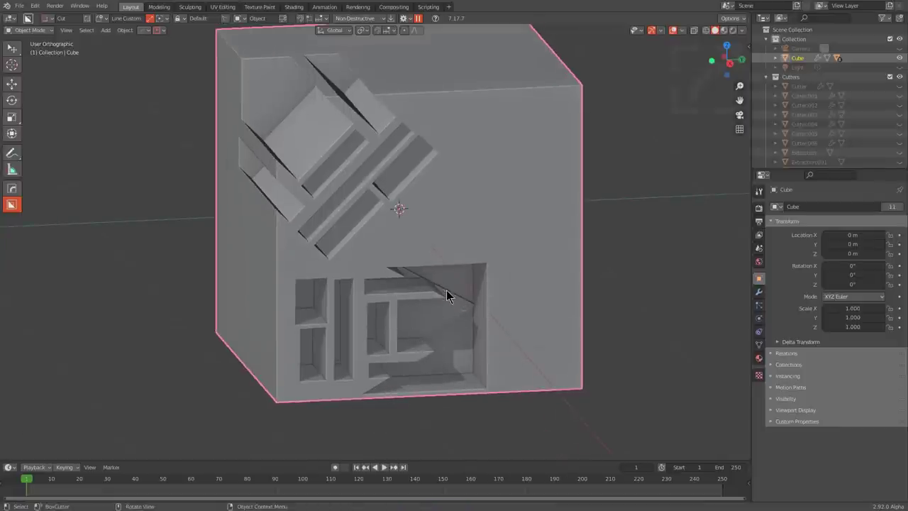
key("ctrl+z")
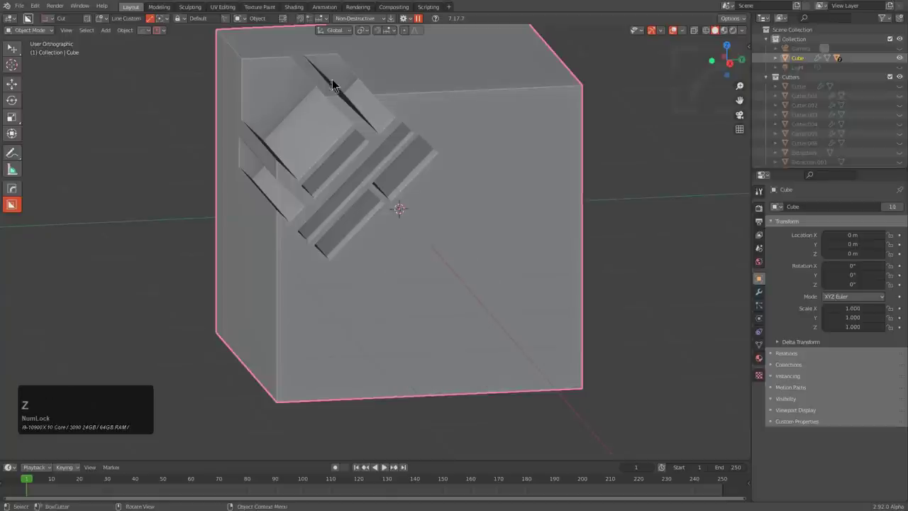
scroll("down", 3)
scroll("down", 3)
Step: Set the BoxCutter shape and behaviour options for the Line Custom cut
scroll("up", 3)
scroll("down", 3)
left_click(408, 25)
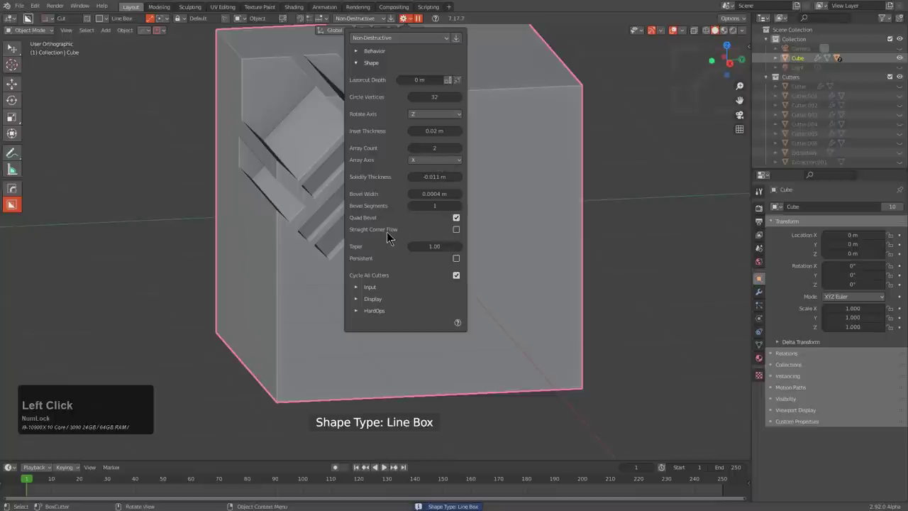
left_click(360, 70)
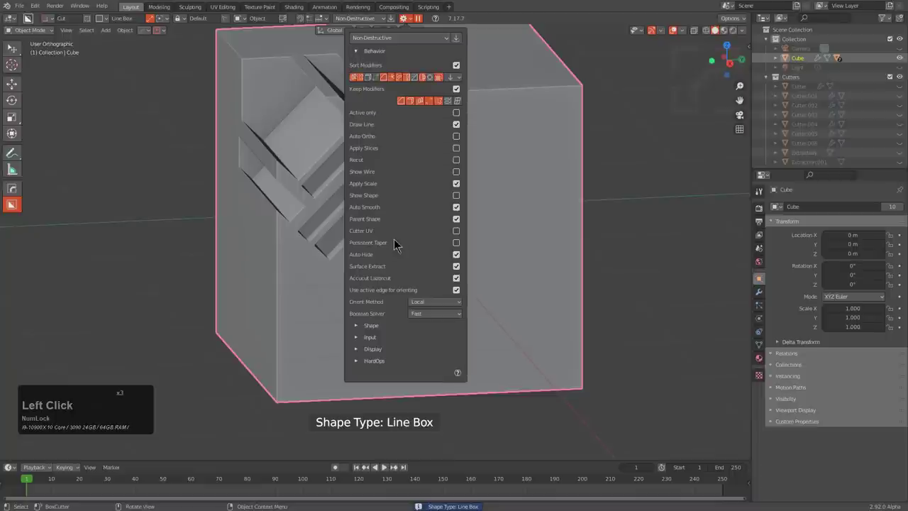
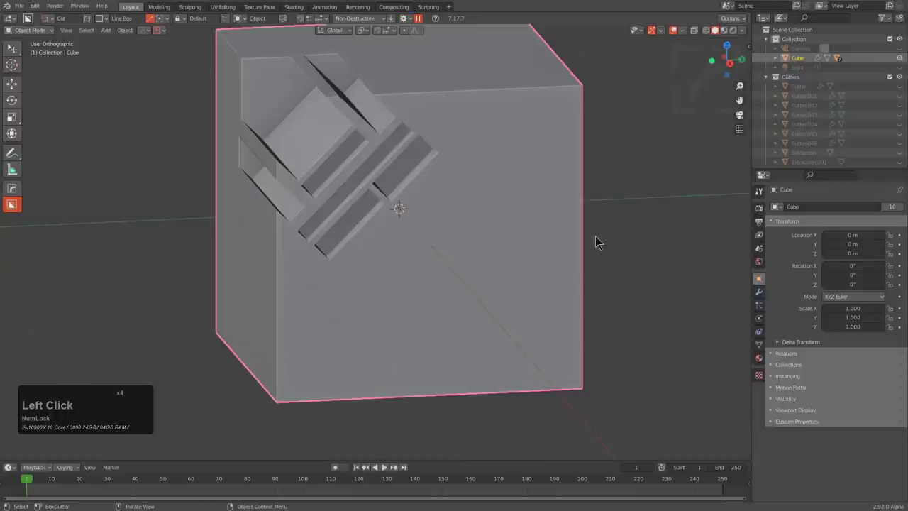
Step: Abandon a stray box cut, then carve the first arrow-and-bar recess deep into the lower face
left_click(365, 336)
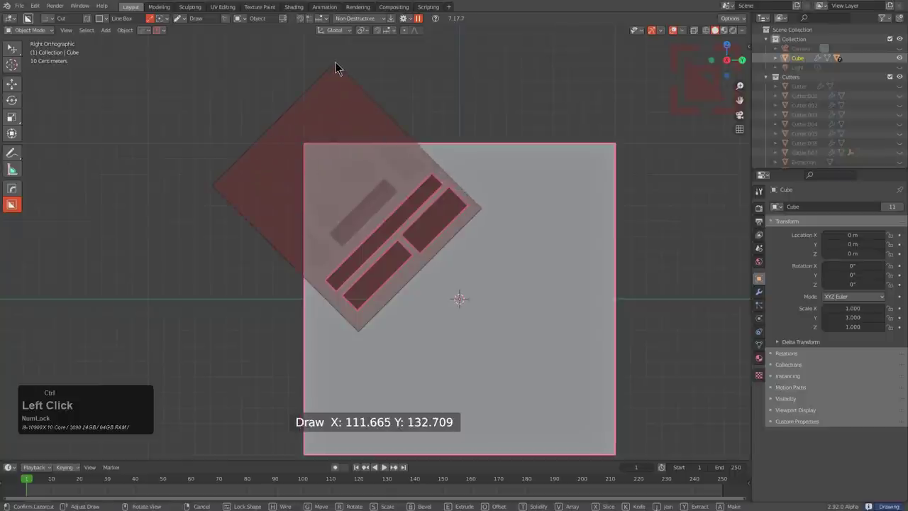
middle_click(353, 79)
key("y")
left_click(330, 122)
middle_click(445, 223)
scroll("down", 3)
middle_click(455, 263)
left_click(355, 317)
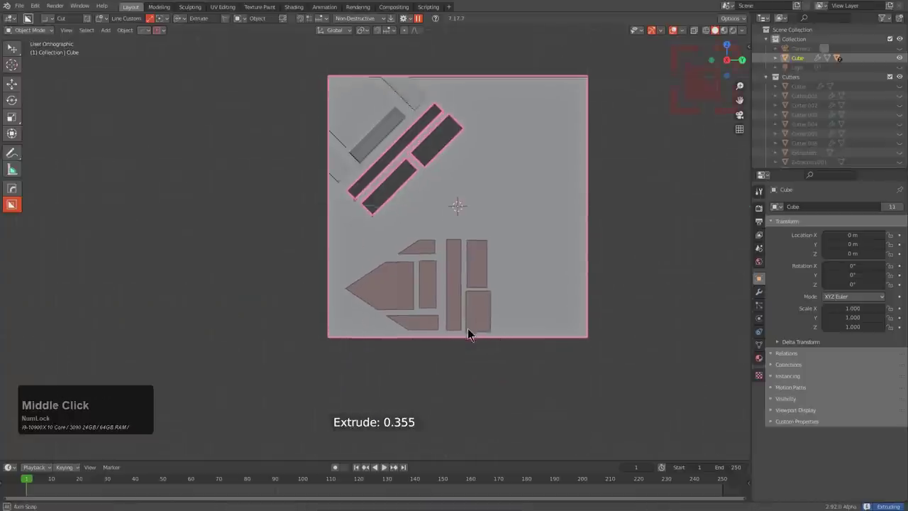
left_click_drag(495, 353, 484, 333)
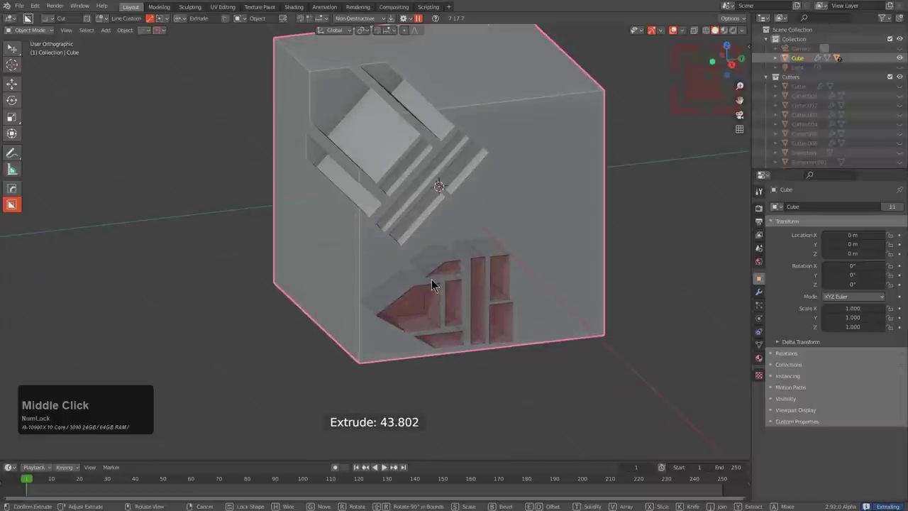
left_click(438, 284)
Step: Draw a second custom shape, lock its size and move it to the right inside the face edge
left_click_drag(482, 287, 508, 257)
left_click(504, 240)
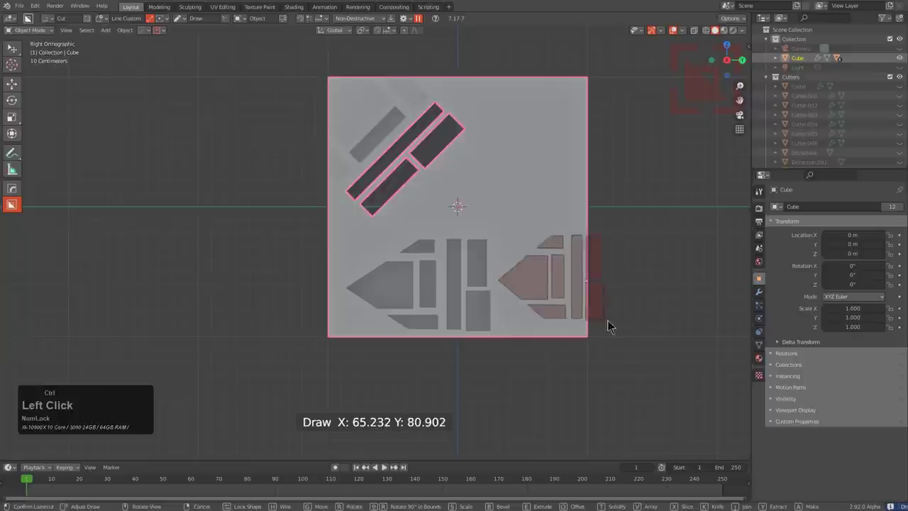
right_click(636, 338)
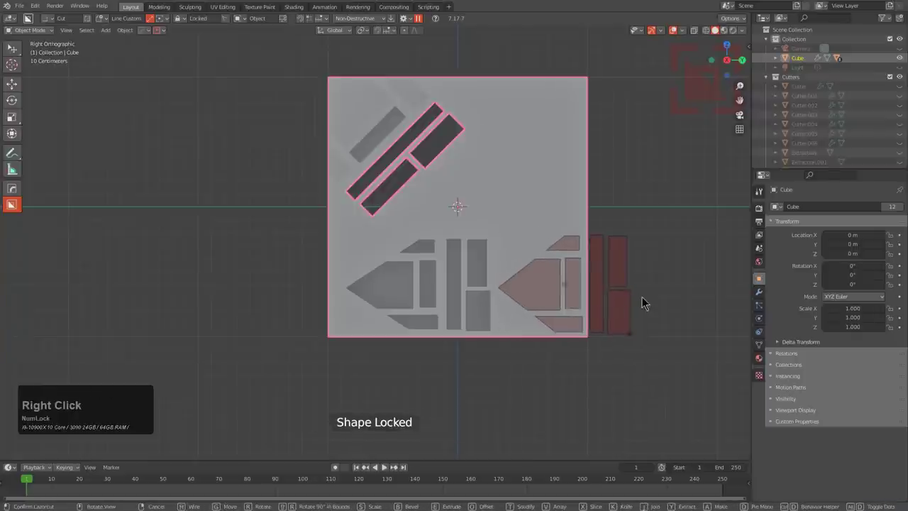
key("r")
left_click(503, 257)
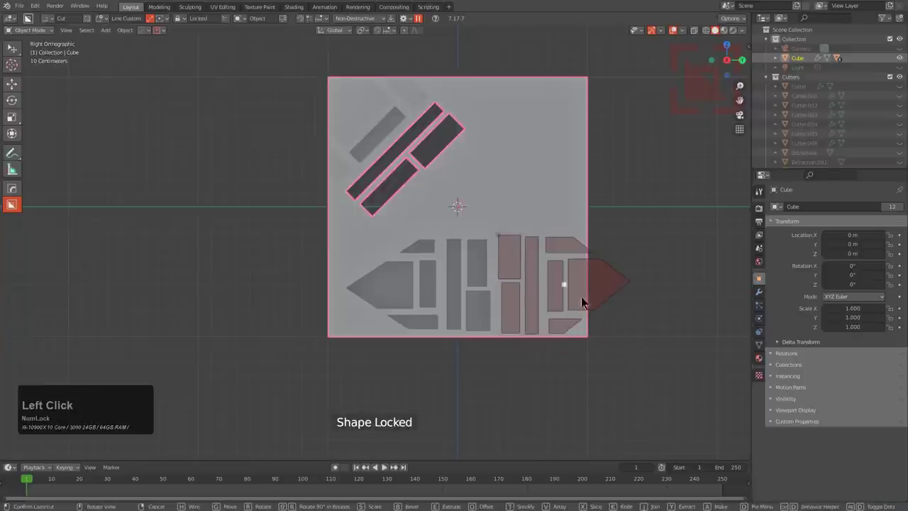
key("s")
left_click(609, 320)
key("g")
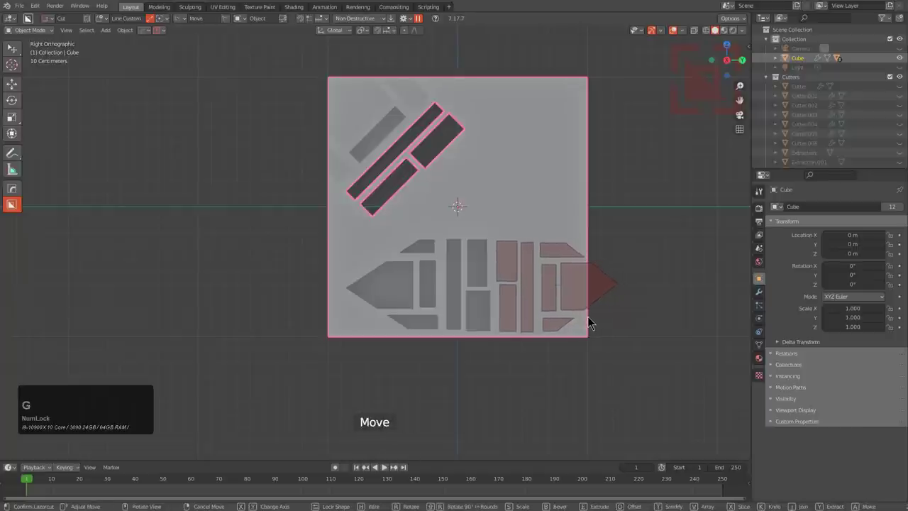
left_click(592, 320)
Step: Extrude the second recess to depth and confirm it beside the first
middle_click(556, 319)
left_click(579, 277)
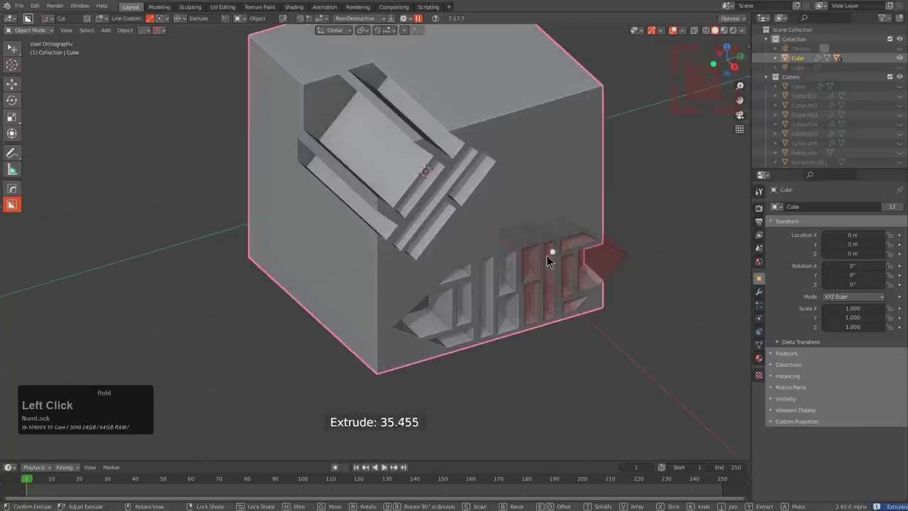
left_click(578, 240)
middle_click(550, 277)
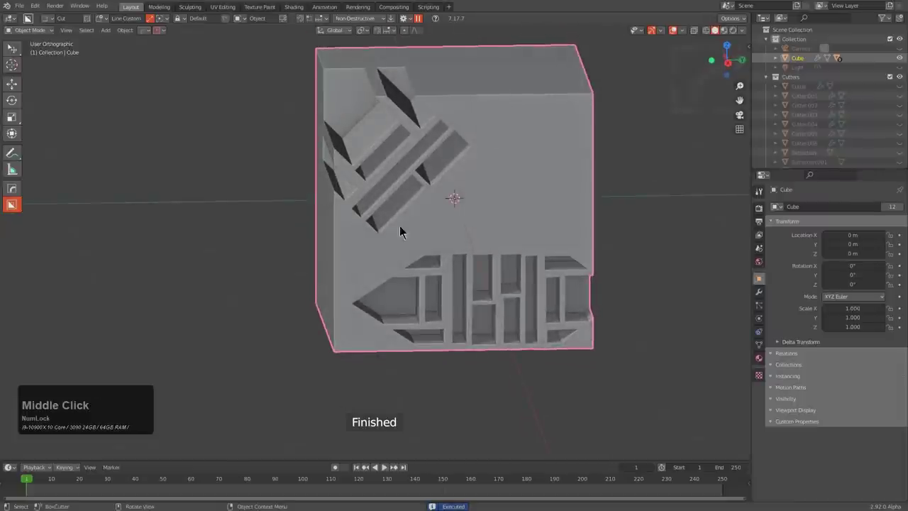
middle_click(513, 268)
Step: Carve the same arrow-and-bar recess into this face of the cube
left_click(368, 202)
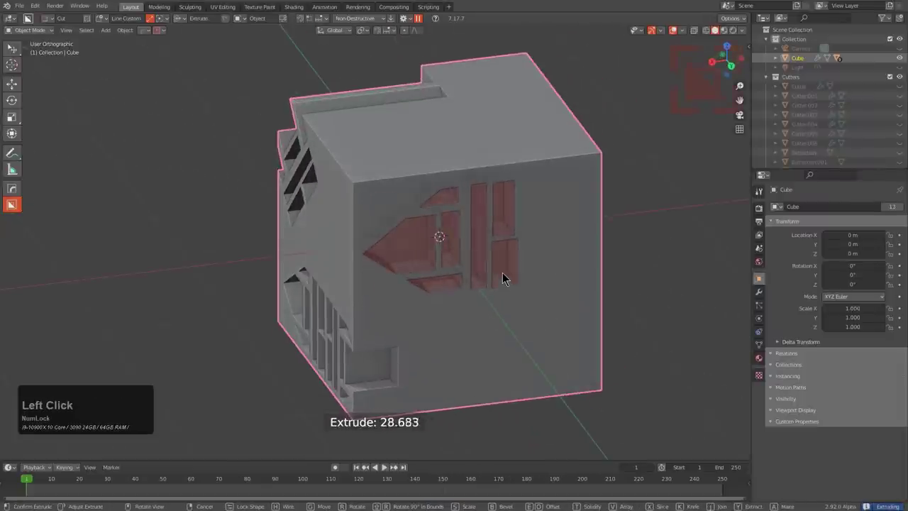
left_click(504, 275)
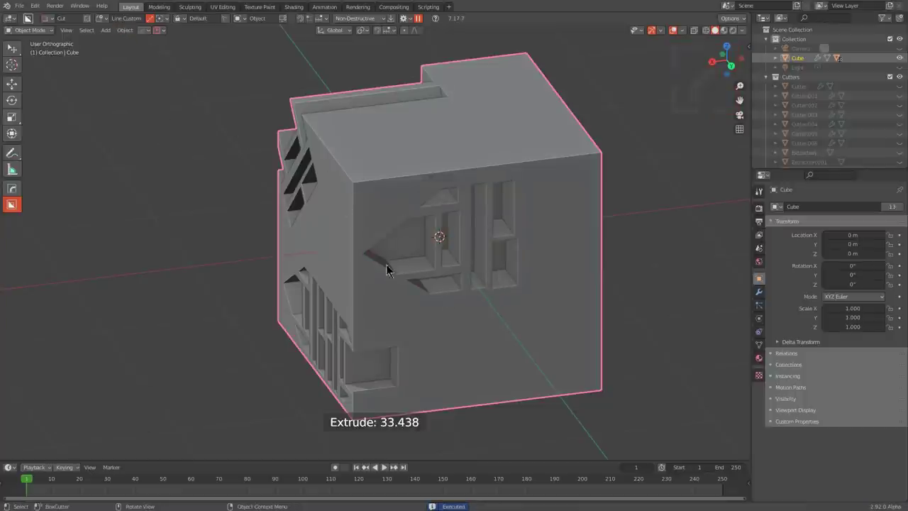
middle_click(466, 212)
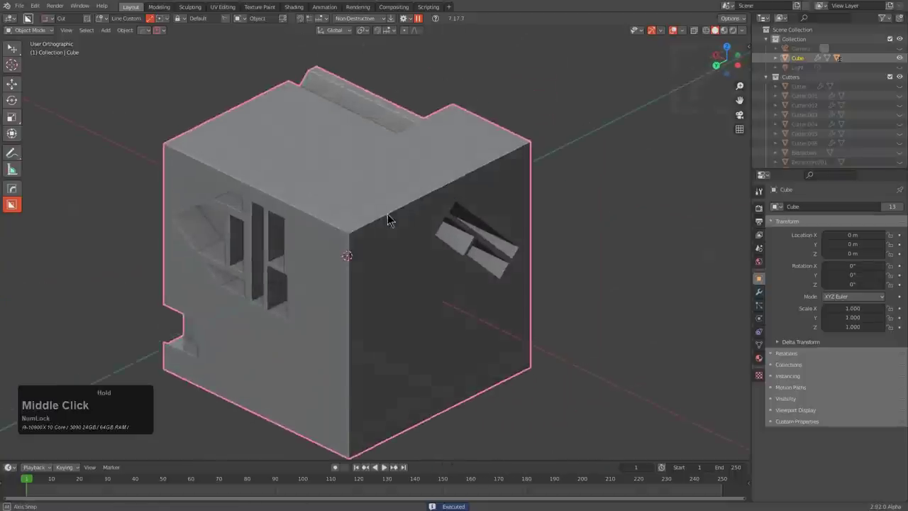
Step: Orbit onto the top face and bring up the cutter shape settings to choose Circle
key("d")
left_click(302, 209)
middle_click(317, 226)
scroll("down", 3)
middle_click(350, 248)
key("ctrl+d")
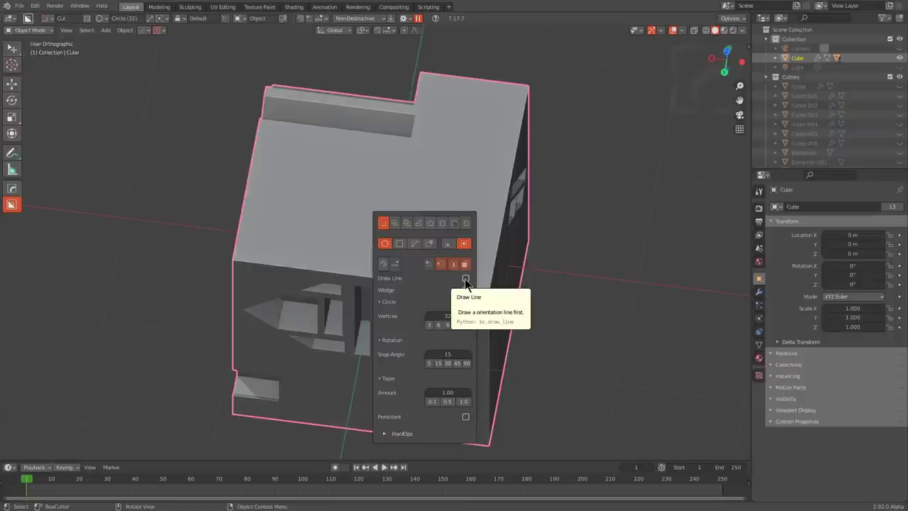
Step: Bore a round cylindrical hole into the cube's top face, then reopen the shape settings for Box
left_click(471, 283)
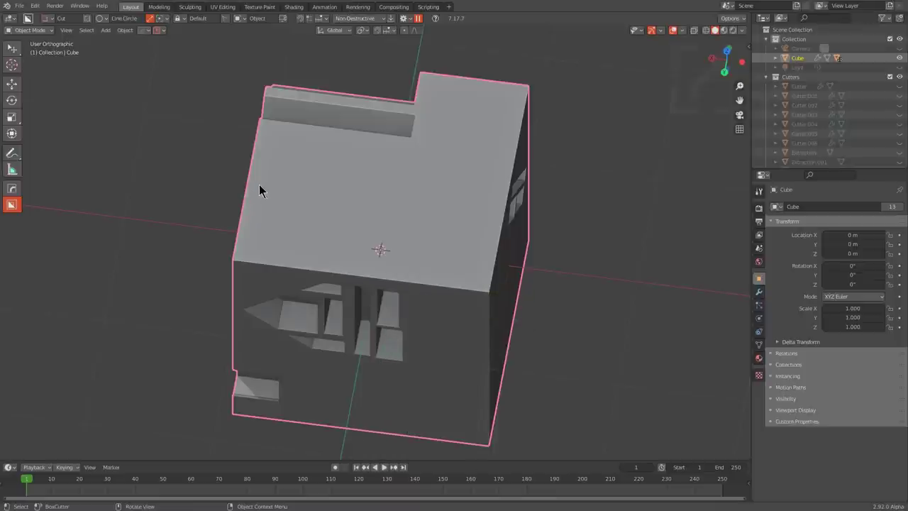
left_click_drag(265, 184, 266, 252)
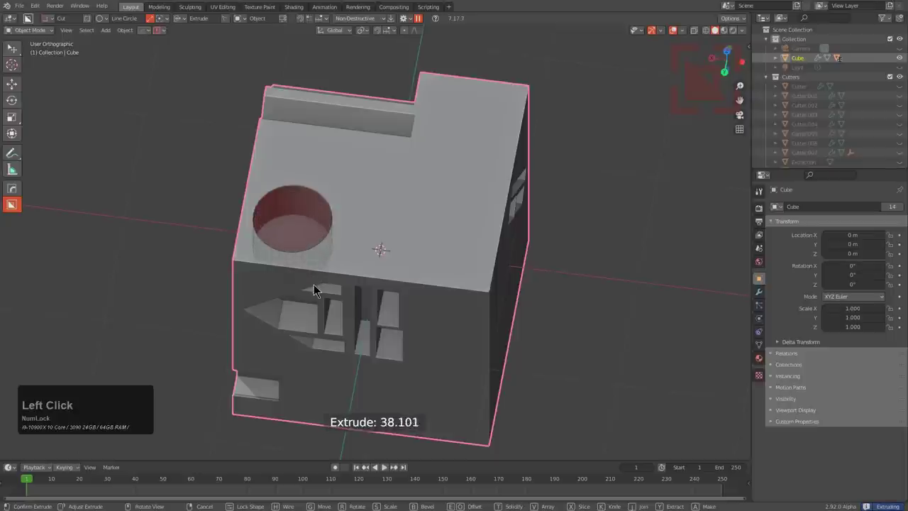
scroll("down", 3)
key("d")
left_click(334, 240)
key("ctrl+d")
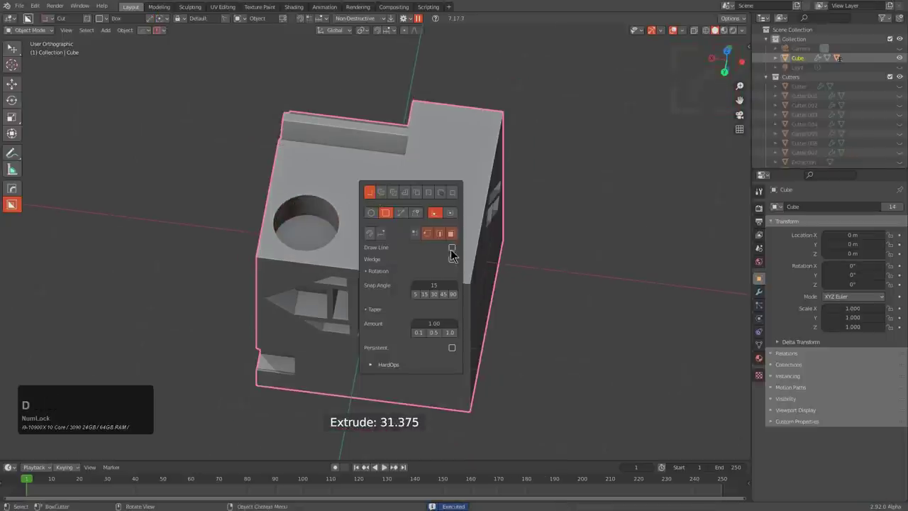
Step: Cut a long slot near the top's edge and a small square pocket with Line Box
left_click(457, 251)
left_click(468, 276)
left_click(443, 277)
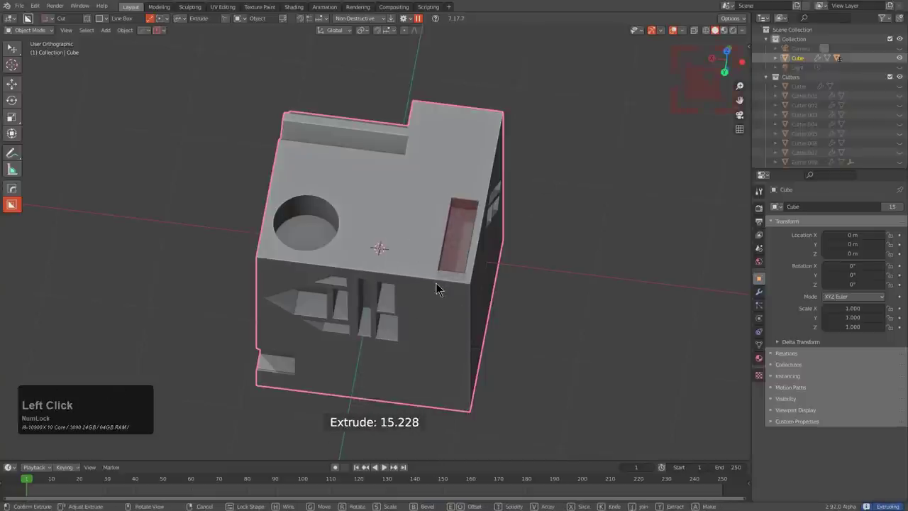
left_click(438, 255)
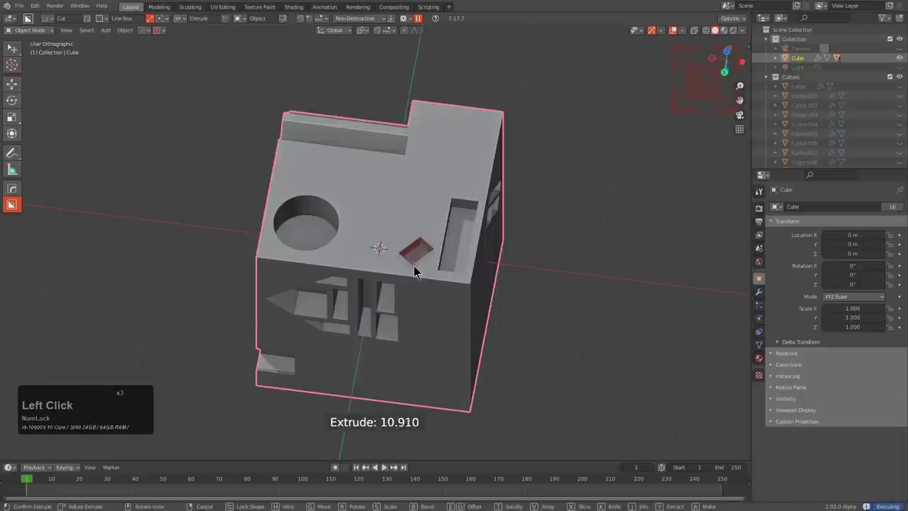
Step: Draw another rectangle, turn it into a wedge and cut the sloped wedge into the top
left_click_drag(408, 203, 372, 211)
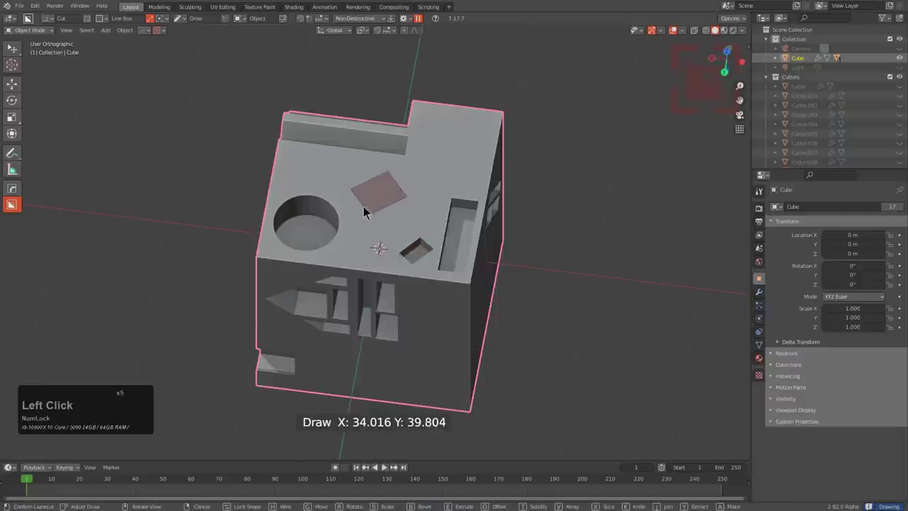
key("w")
key("w")
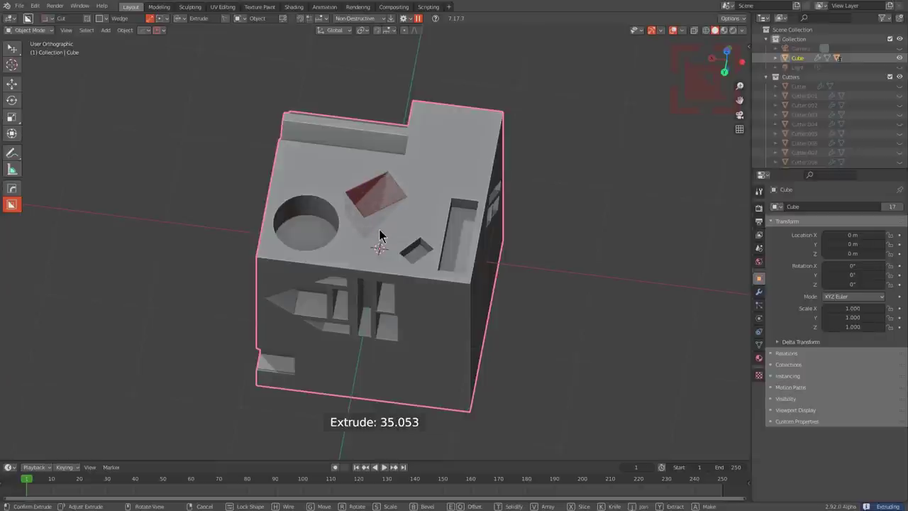
left_click(386, 235)
scroll("down", 3)
scroll("down", 3)
scroll("up", 3)
middle_click(399, 180)
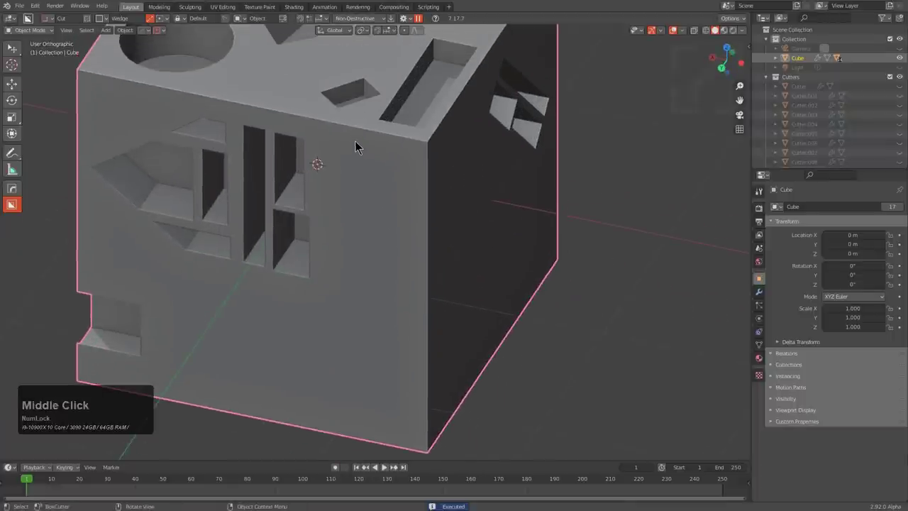
left_click(362, 144)
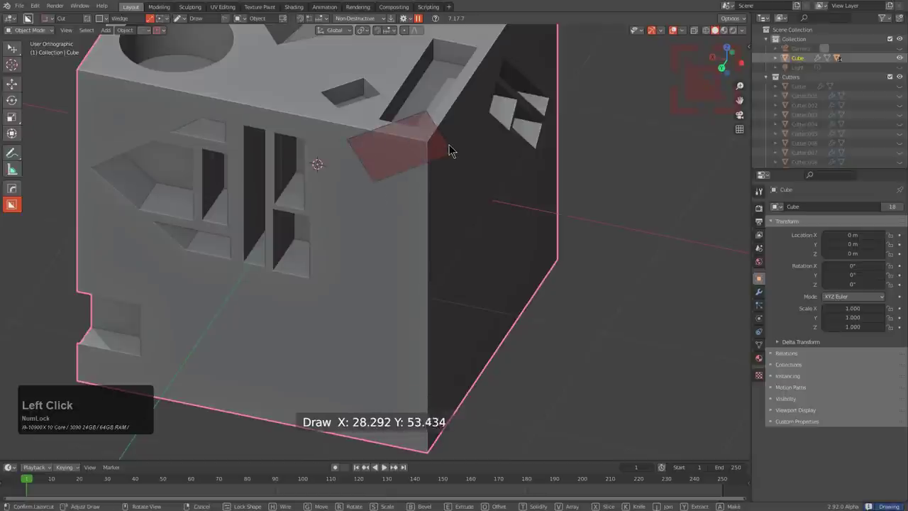
left_click(455, 148)
key("v")
scroll("up", 3)
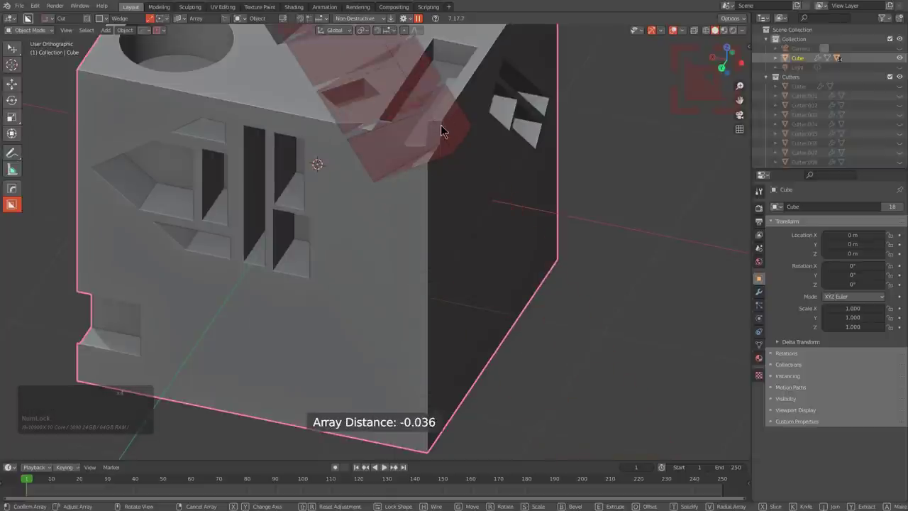
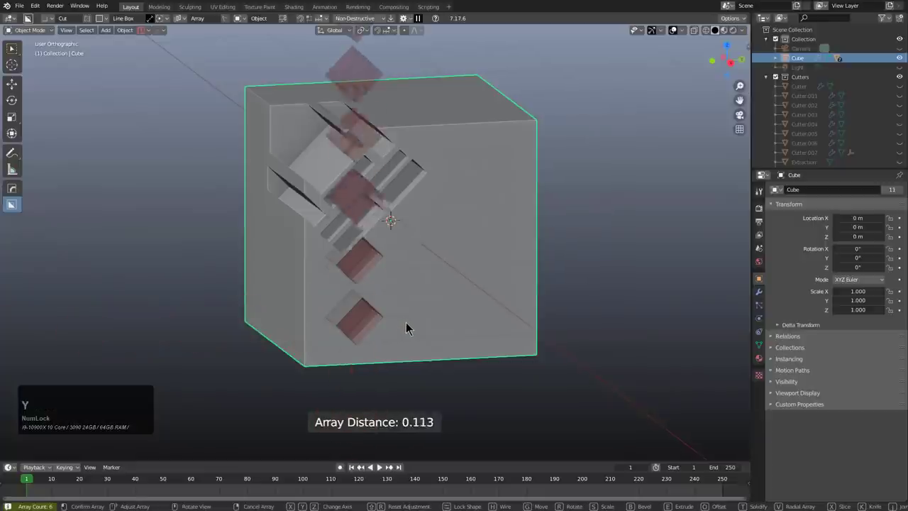
key("z")
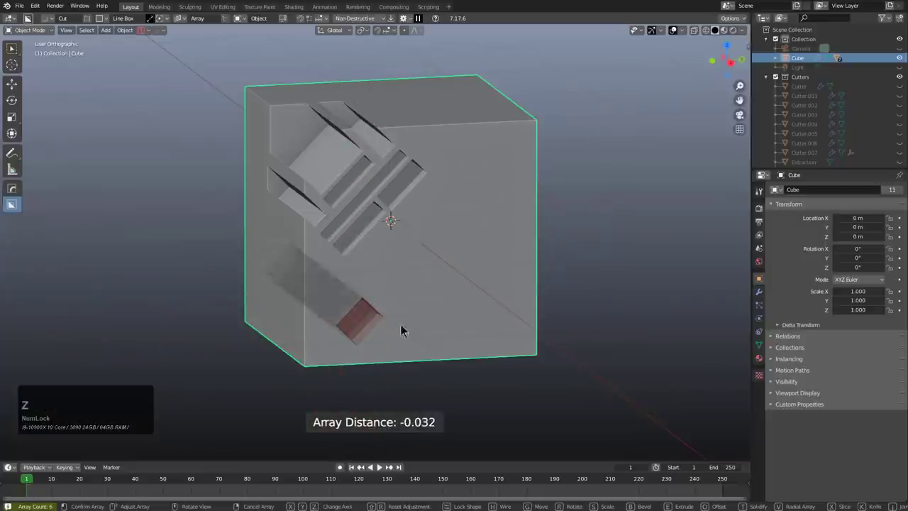
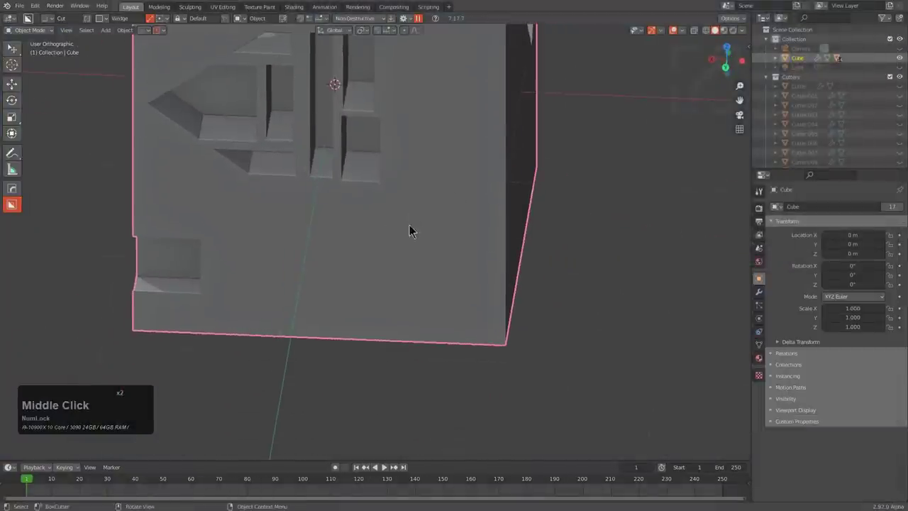
Step: Draw a slot cutter on the side face and repeat it into several rectangles
left_click(416, 180)
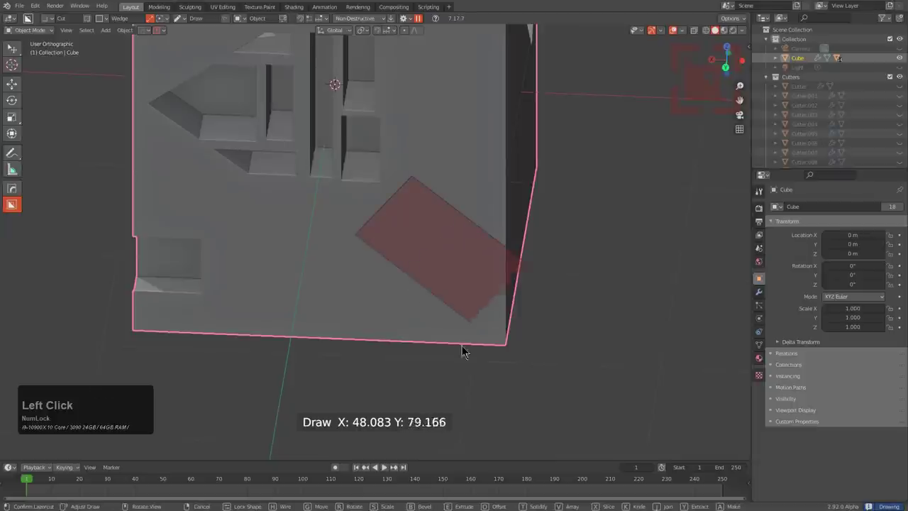
left_click(501, 395)
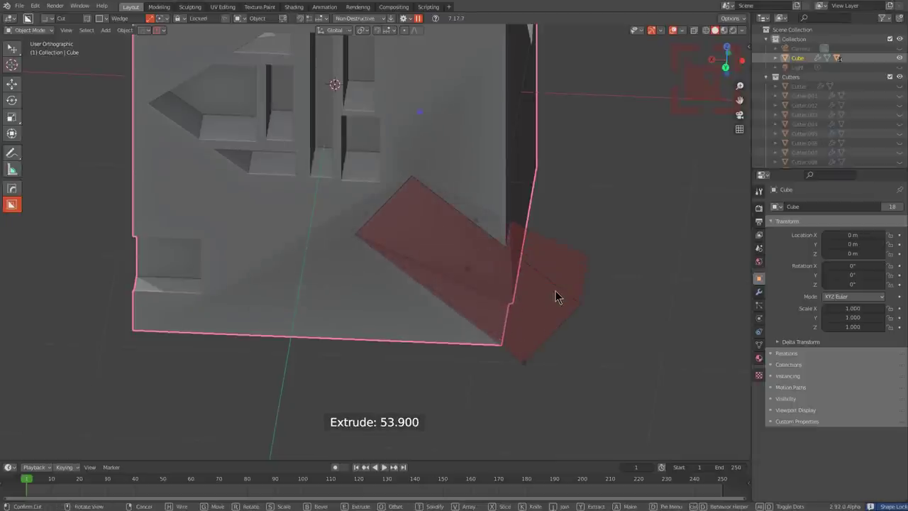
key("c")
key("c")
key("c")
key("c")
Step: Add more repeats, view the side face straight on and lock the cutter shape in place
middle_click(543, 271)
key("c")
middle_click(536, 253)
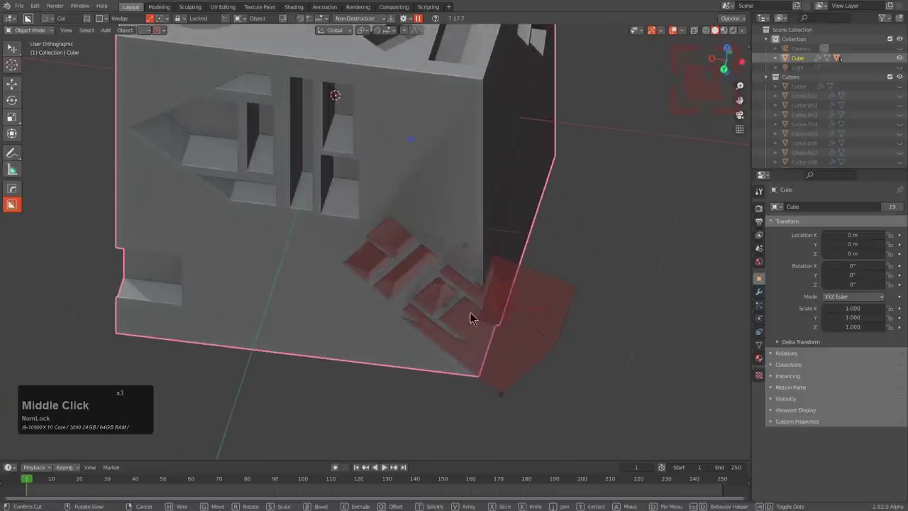
scroll("down", 3)
middle_click(433, 261)
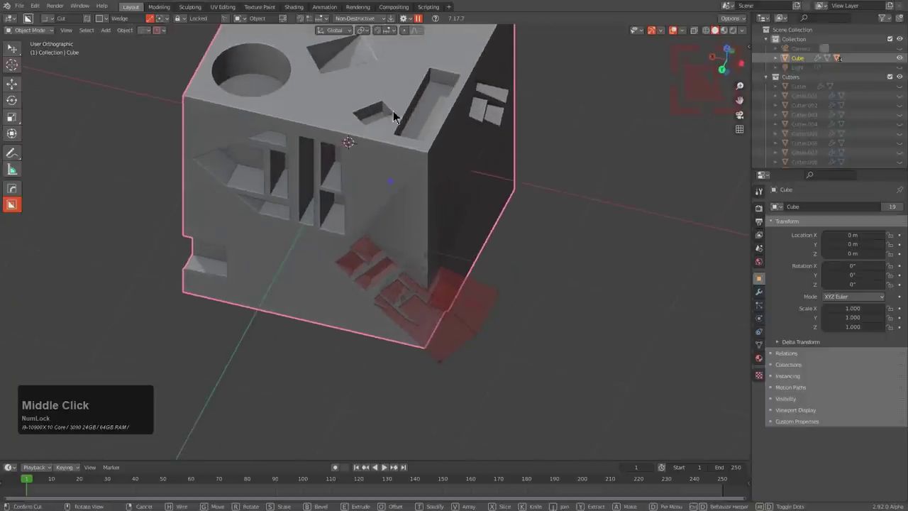
middle_click(455, 218)
scroll("up", 3)
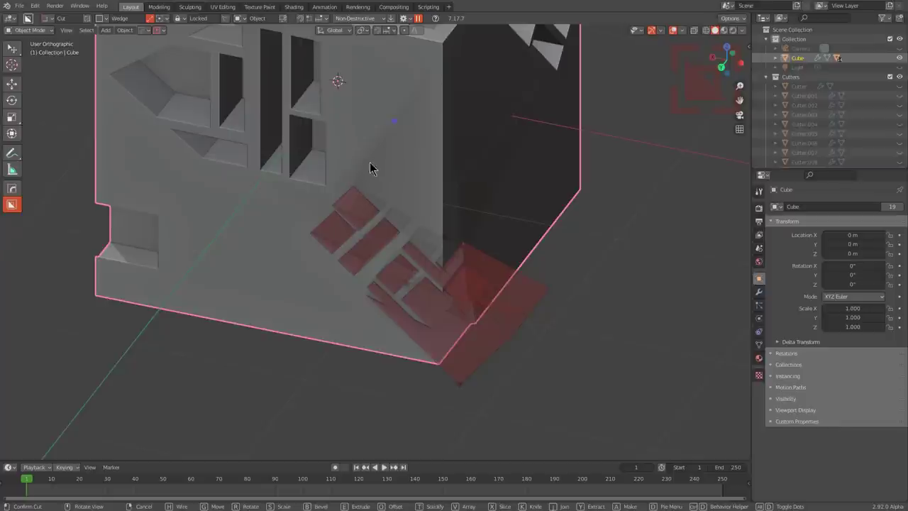
key("c")
middle_click(451, 254)
key("c")
middle_click(472, 284)
left_click(542, 274)
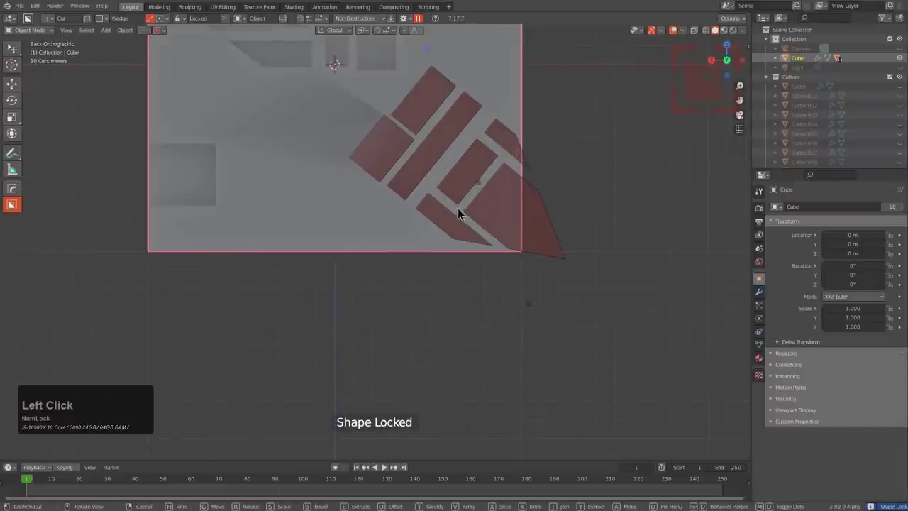
Step: Rotate the locked slot cutter upright on the face
middle_click(473, 242)
left_click(513, 297)
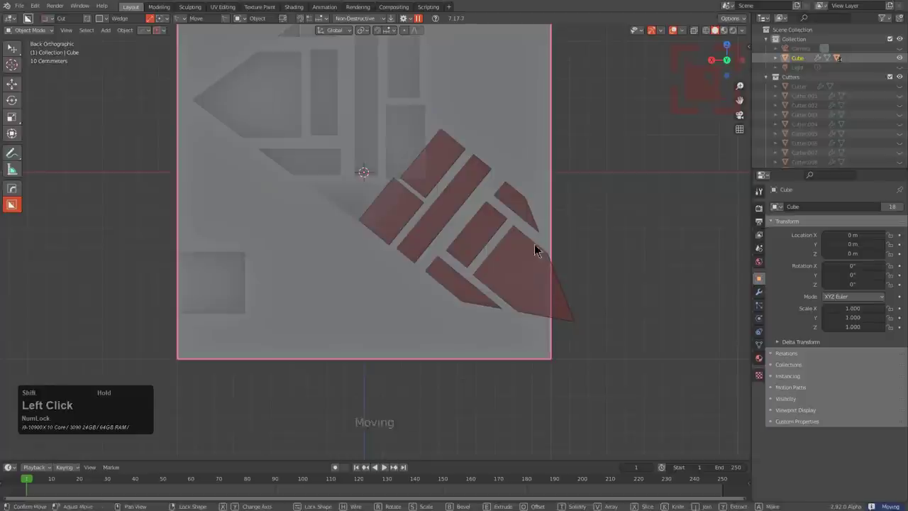
key("r")
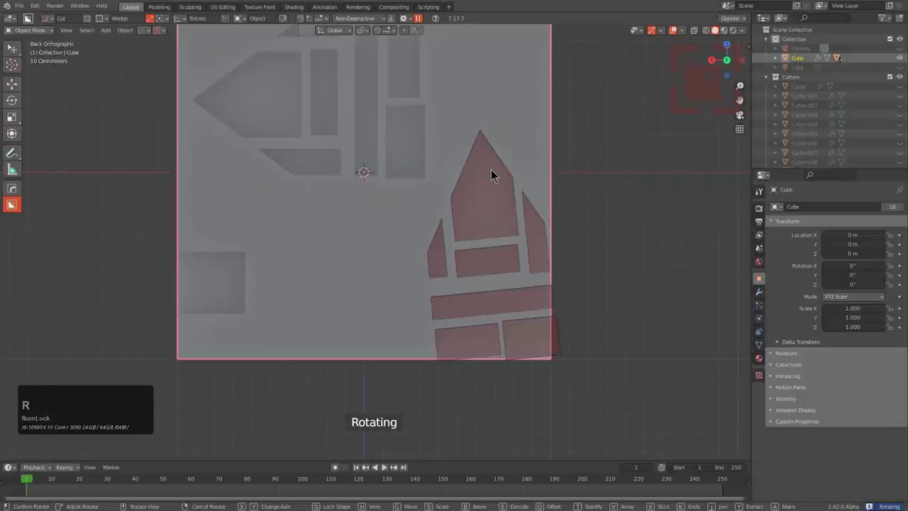
left_click(496, 174)
Step: Move and re-rotate the cutter in steps until it sits at the face's right edge
key("ctrl+d")
left_click(650, 269)
left_click(656, 269)
key("r")
left_click(629, 222)
key("ctrl+d")
left_click(672, 259)
key("r")
left_click(591, 301)
key("ctrl+d")
left_click(698, 332)
left_click(686, 379)
key("r")
Step: Taper the cutter into sloped insets and apply the cut into the cube's corner
left_click_drag(644, 296, 440, 214)
middle_click(472, 232)
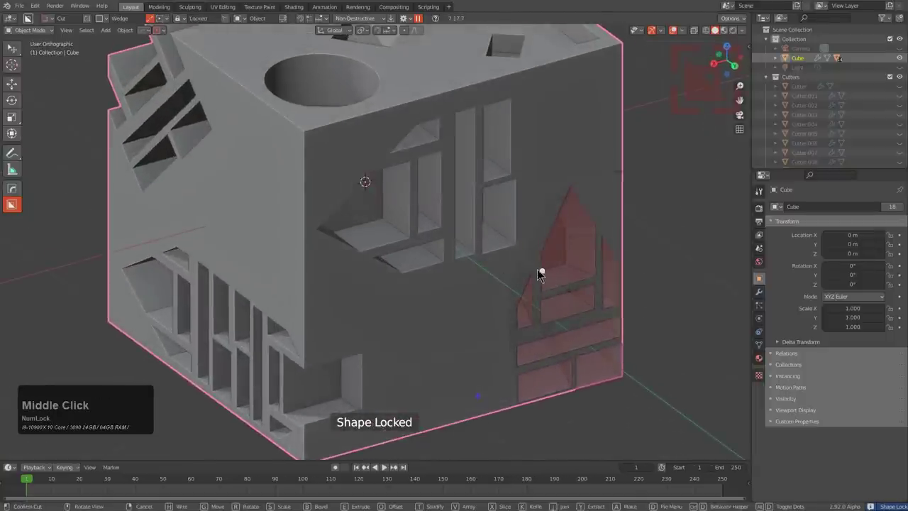
left_click(548, 274)
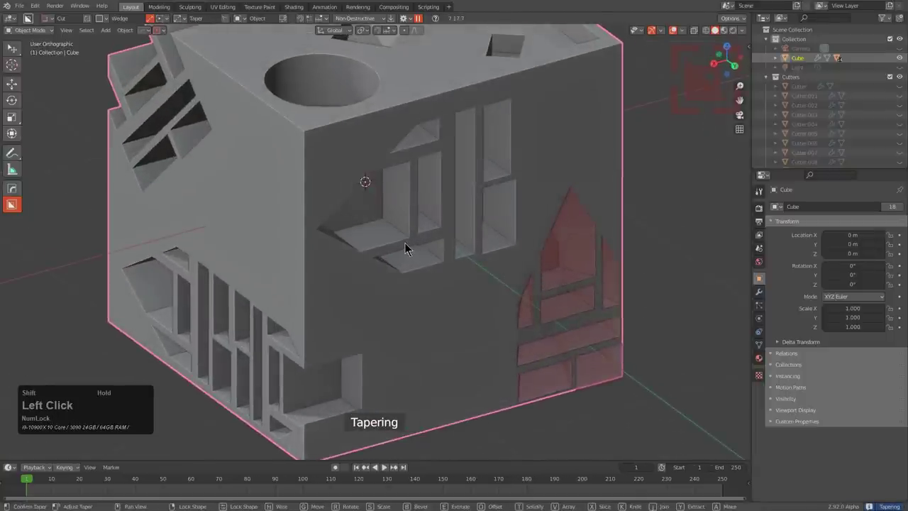
middle_click(551, 324)
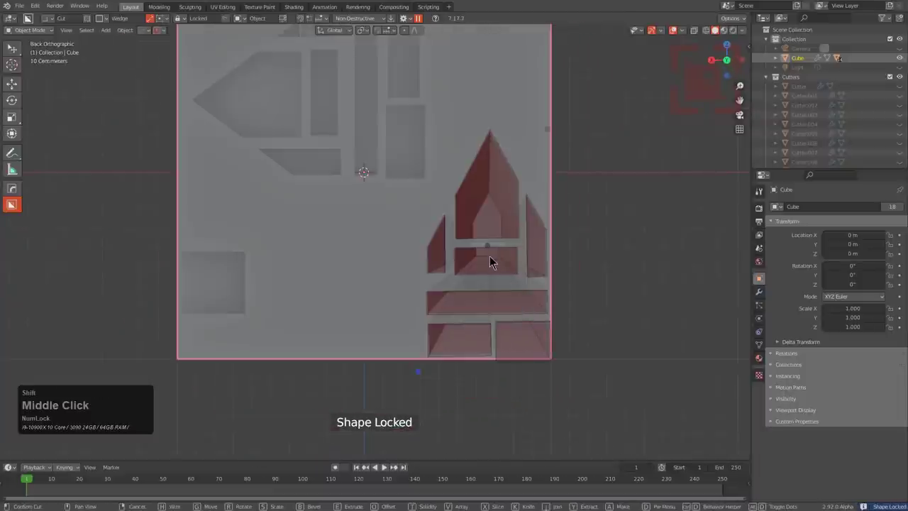
left_click(495, 254)
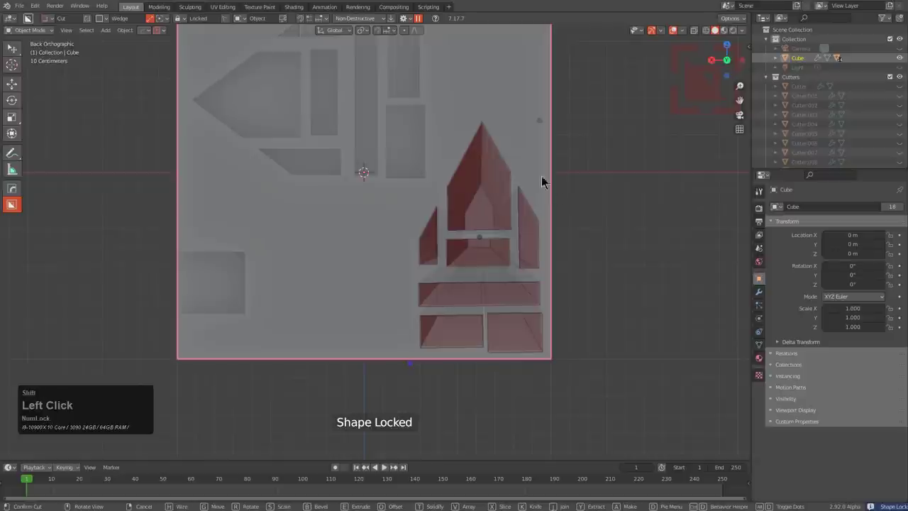
left_click(471, 152)
scroll("down", 3)
middle_click(473, 156)
middle_click(341, 183)
scroll("down", 3)
middle_click(370, 233)
scroll("down", 3)
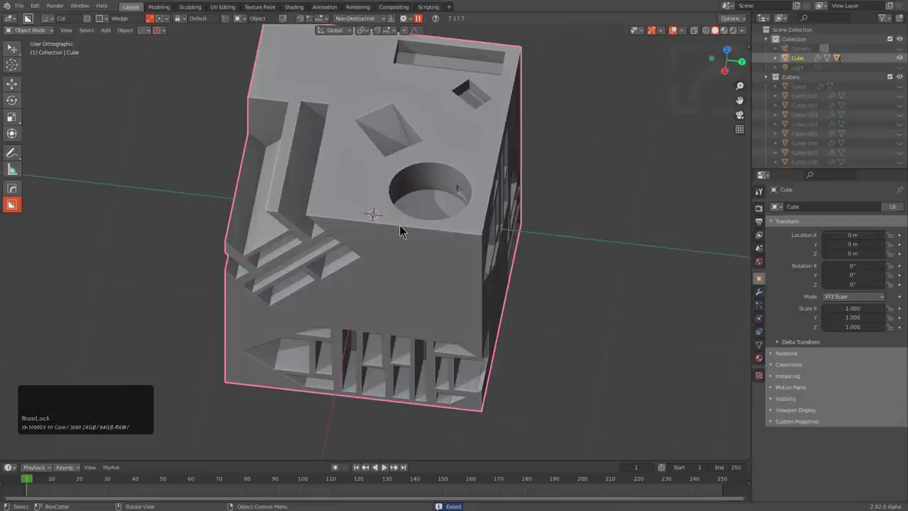
Step: Engrave the BLENDER text horizontally along the top of the cube face with a custom cut
key("ctrl+d")
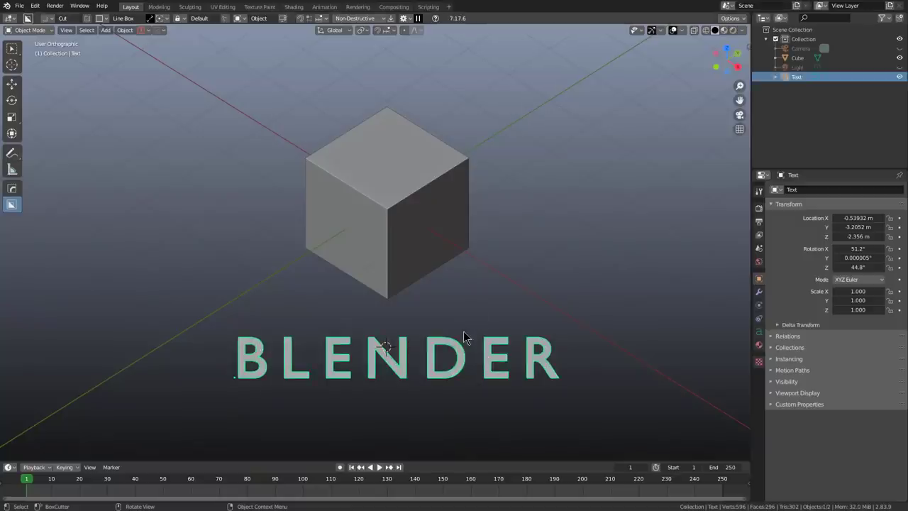
key("d")
left_click(426, 366)
scroll("up", 3)
left_click(461, 230)
left_click(413, 182)
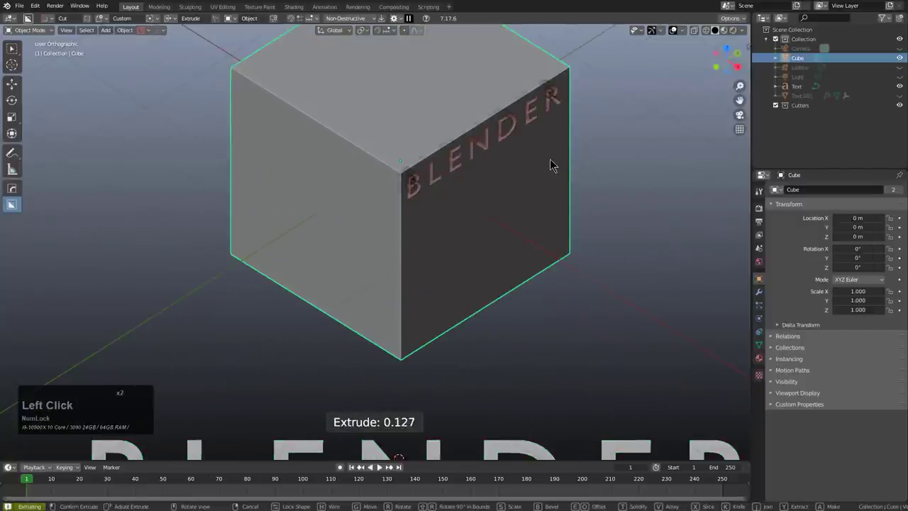
left_click(557, 164)
Step: Draw a vertical BLENDER cutter down the face's left side and position it
middle_click(547, 192)
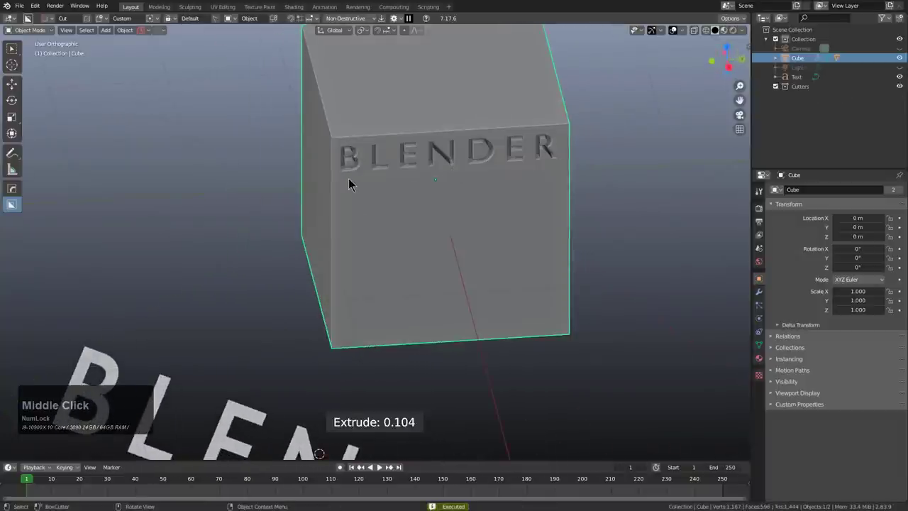
left_click_drag(347, 185, 371, 345)
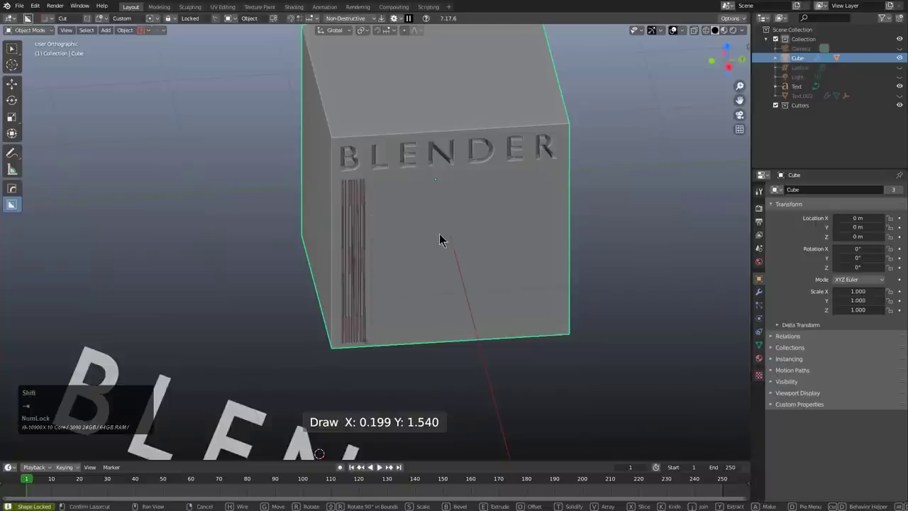
key("shift+`")
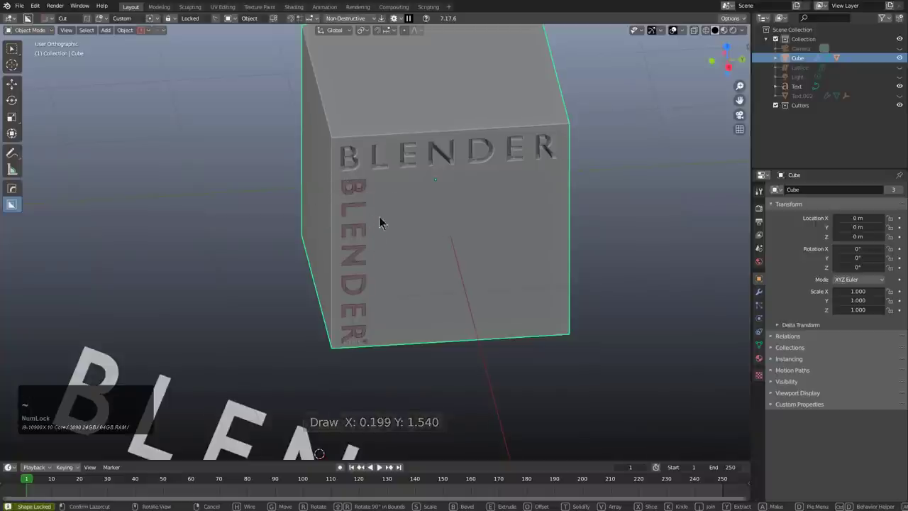
key("shift+Num_Lock")
left_click(358, 266)
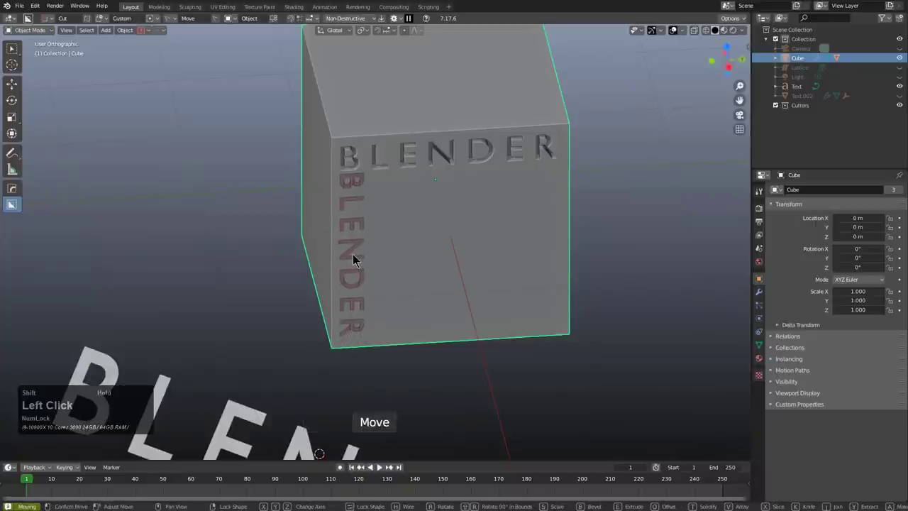
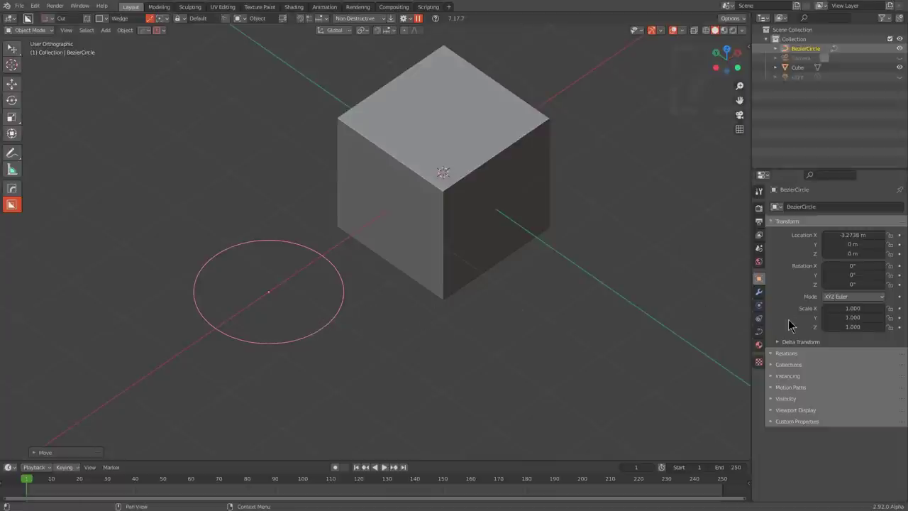
Step: Set the Bezier circle's Fill Mode to Front and pick it as the Custom cutter shape
left_click(819, 238)
left_click(855, 305)
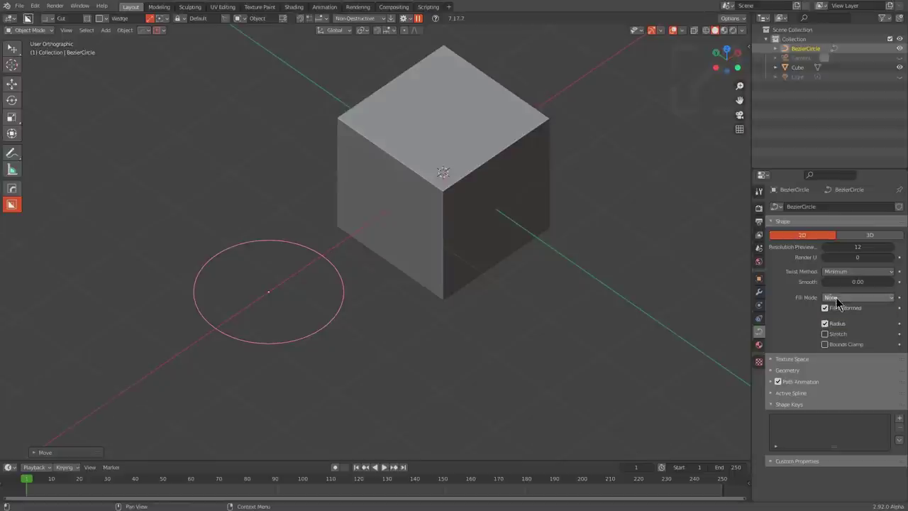
left_click(842, 331)
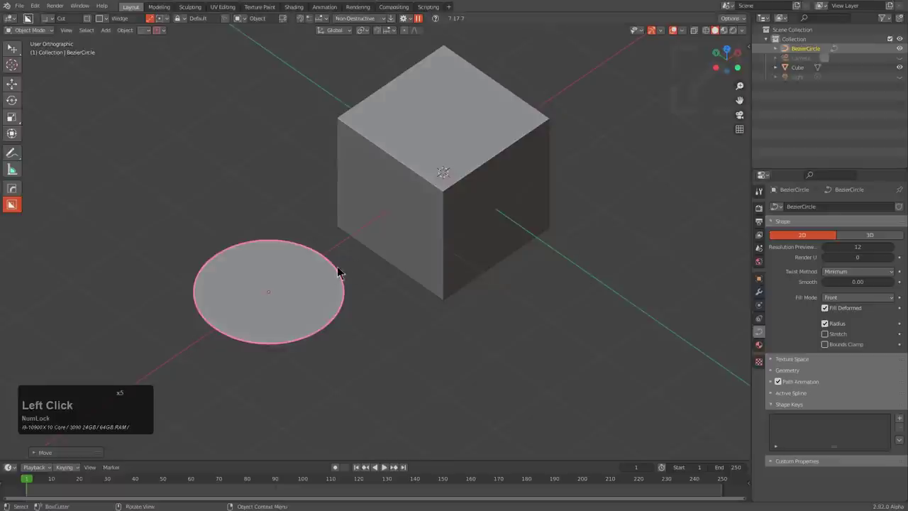
key("d")
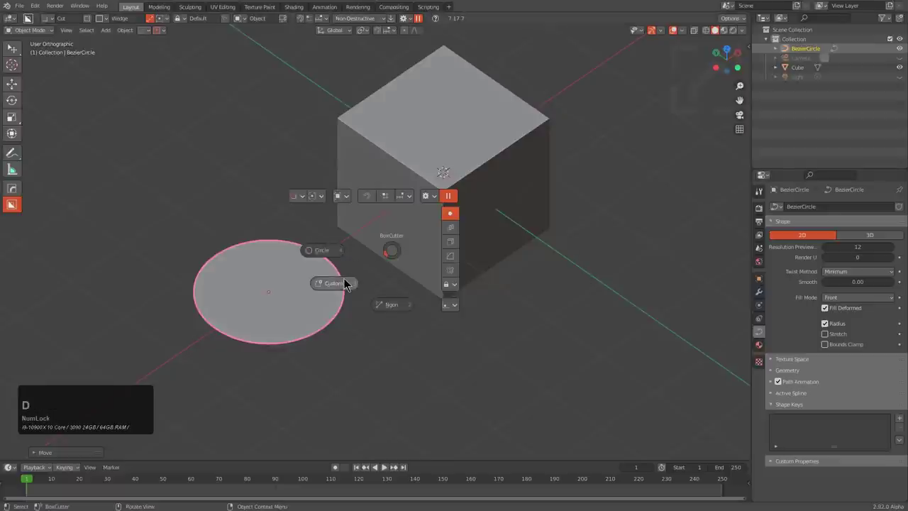
left_click(350, 285)
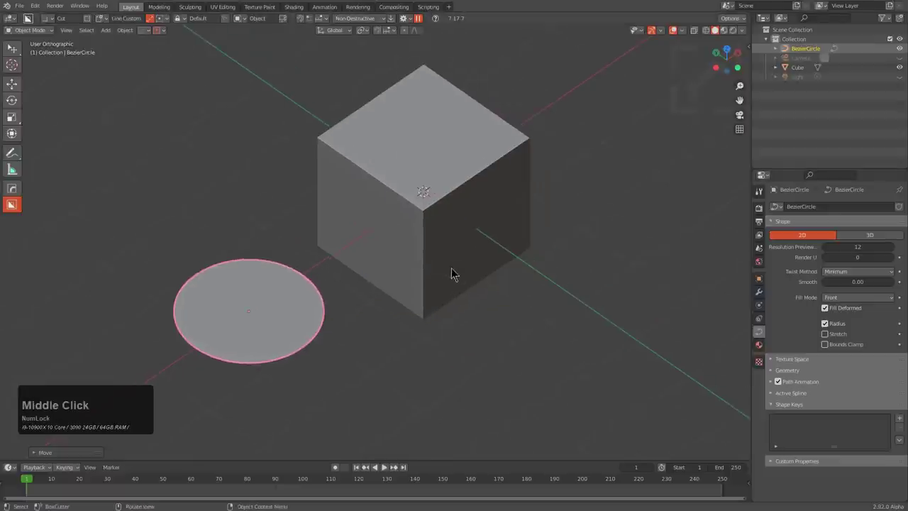
Step: Select the cube and start drawing the oval custom cut on its face
scroll("up", 3)
left_click(462, 218)
left_click(468, 187)
key("ctrl+d")
left_click(587, 227)
left_click(463, 182)
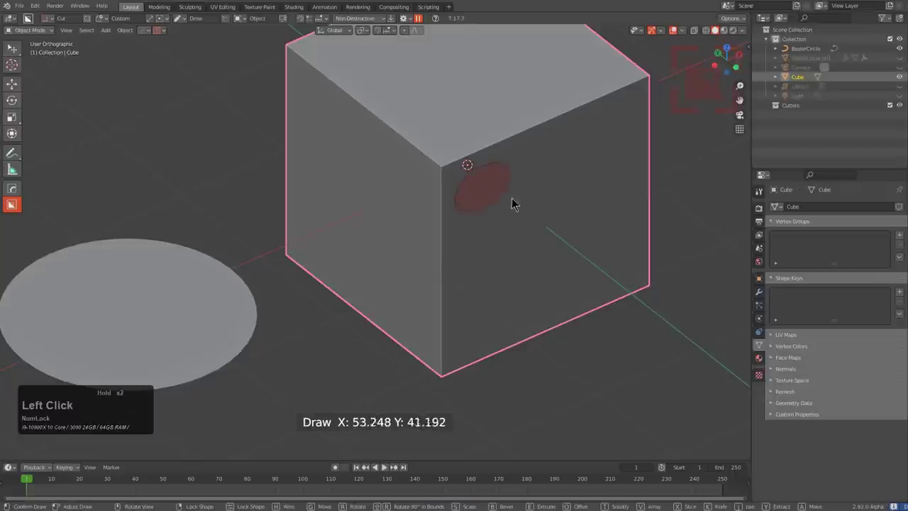
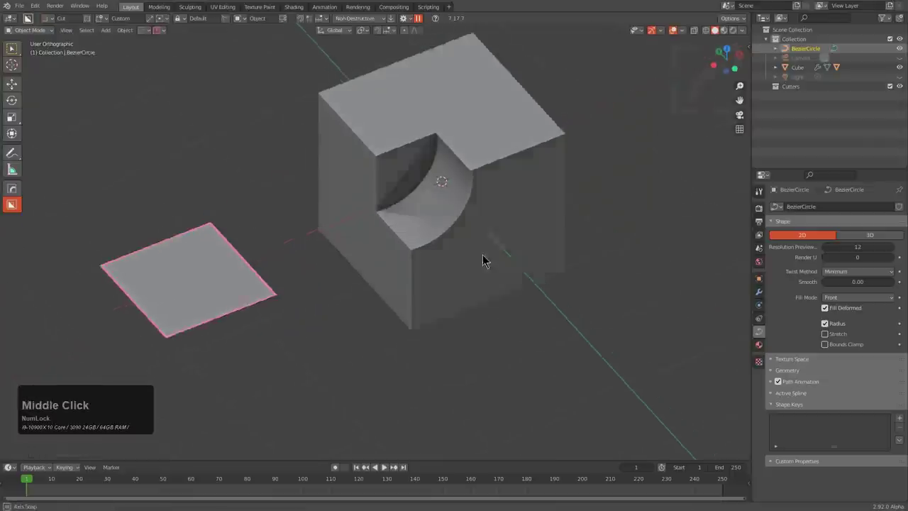
Step: Start drawing a rectangular custom cut on the cube's front face
left_click(453, 237)
left_click(440, 275)
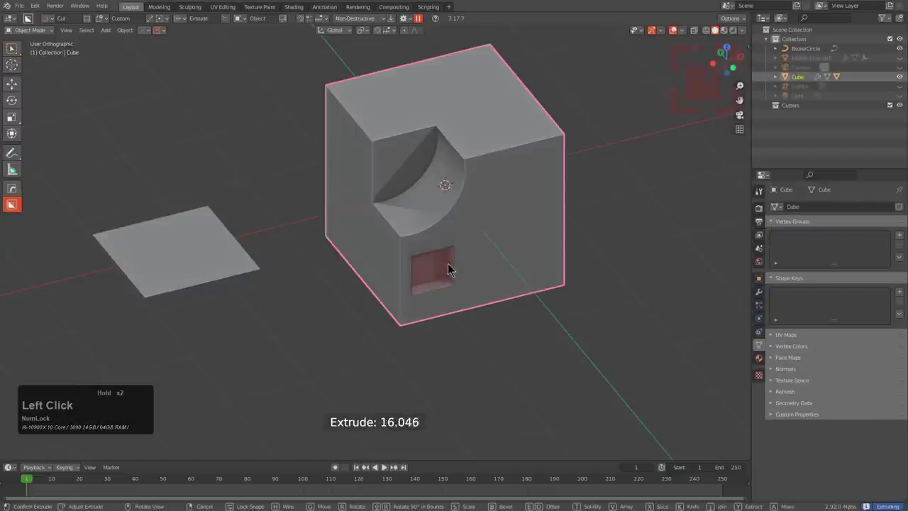
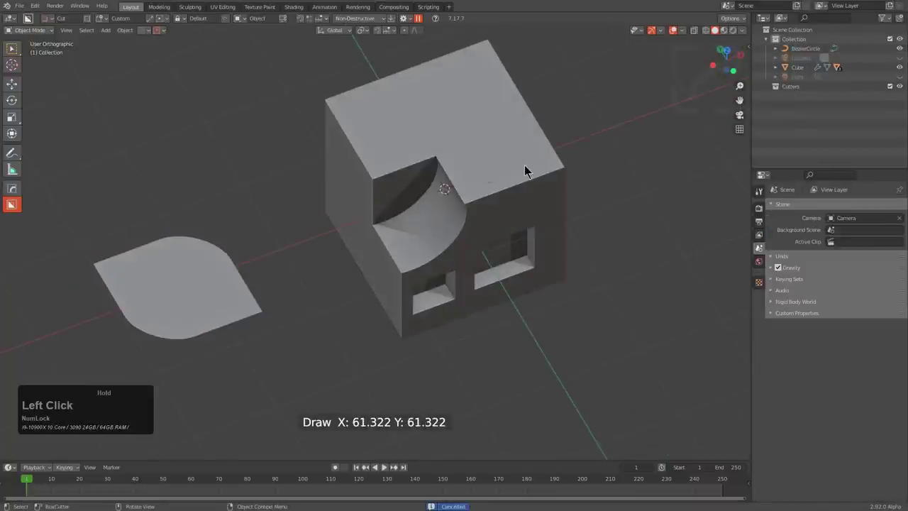
Step: Carve a leaf-shaped pocket into the cube's top face and orbit toward the side
double_click(528, 169)
left_click(508, 162)
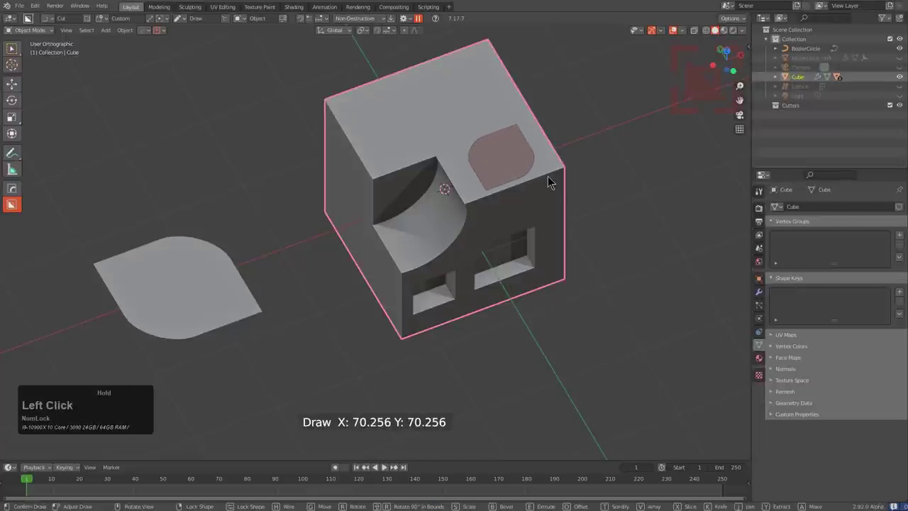
left_click(550, 190)
middle_click(229, 299)
scroll("down", 3)
middle_click(371, 321)
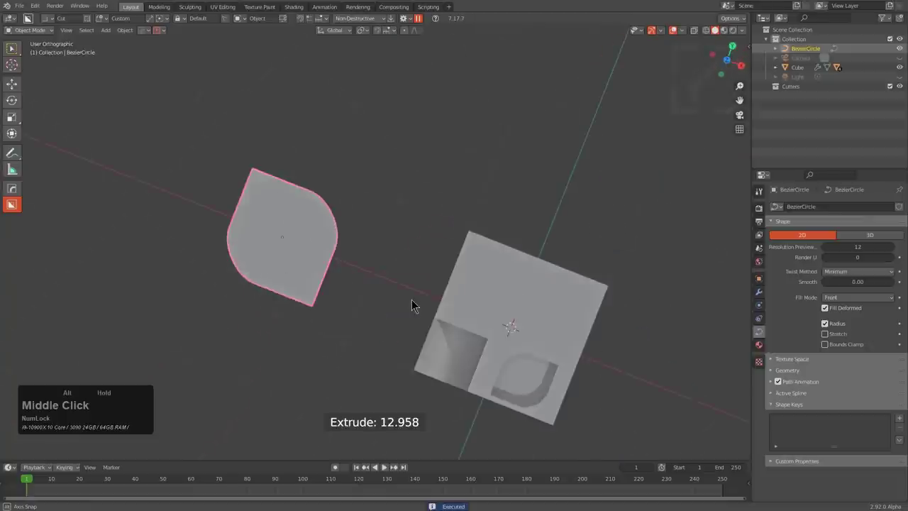
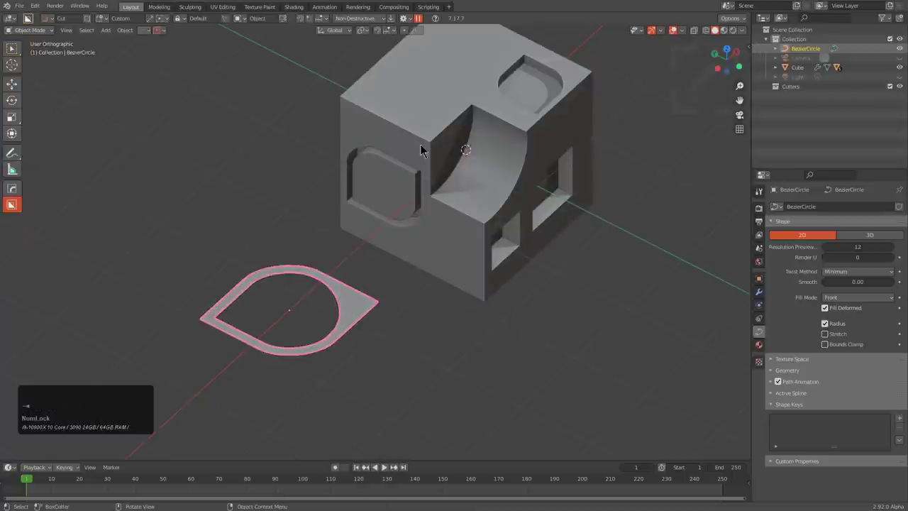
Step: Carve the D-shaped BezierCircle profile down through the cube's top corner as a curved scoop
left_click(401, 101)
left_click(422, 52)
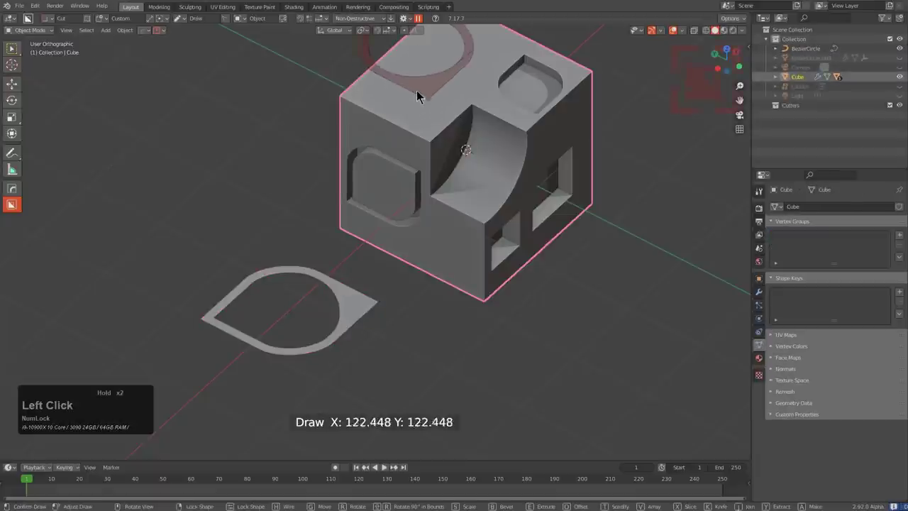
key("g")
key("e")
left_click(439, 151)
middle_click(457, 196)
middle_click(533, 138)
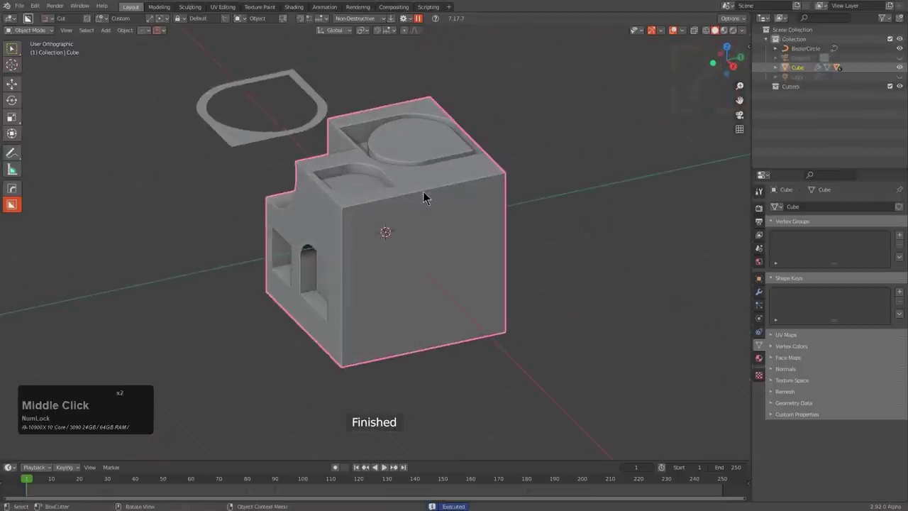
Step: Start a small trial cut on the front face and cancel it
left_click(375, 233)
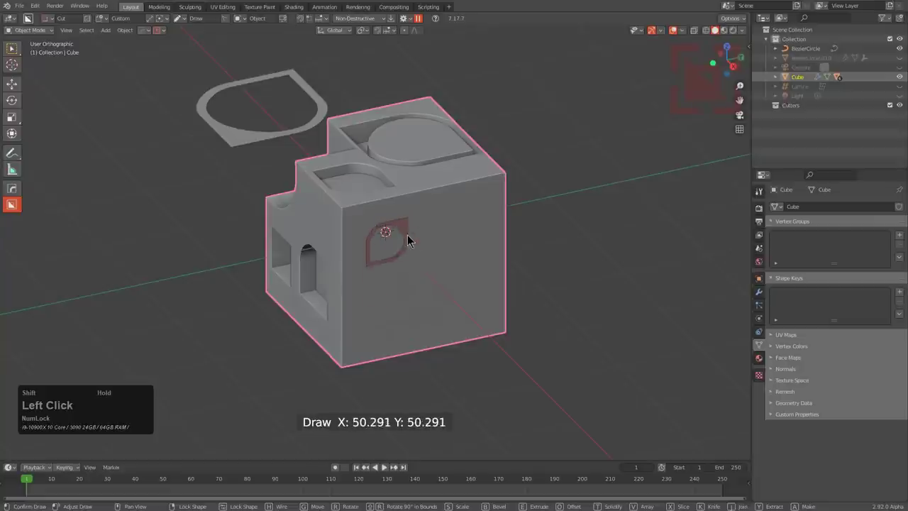
right_click(435, 244)
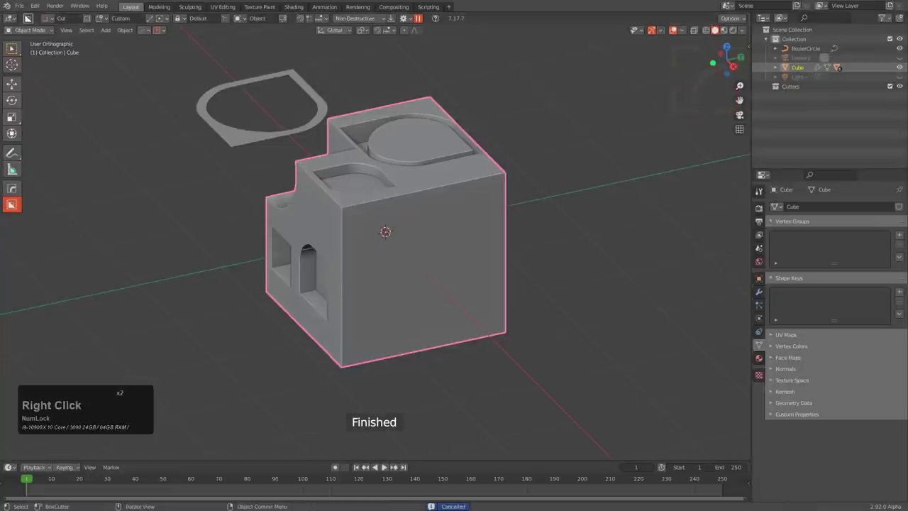
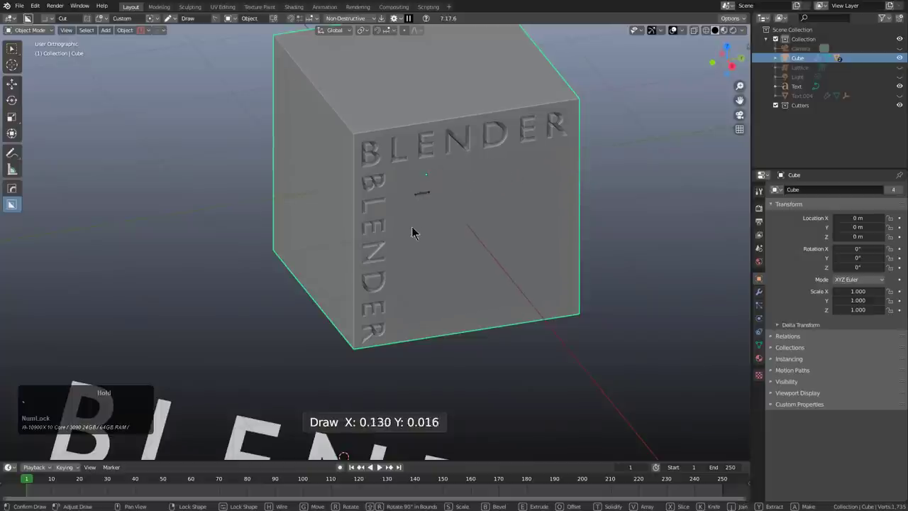
Step: Draw and rotate the D-shaped profile over the front face and extrude it inward
right_click(295, 274)
key("r")
left_click(378, 146)
key("g")
left_click(520, 240)
left_click(493, 318)
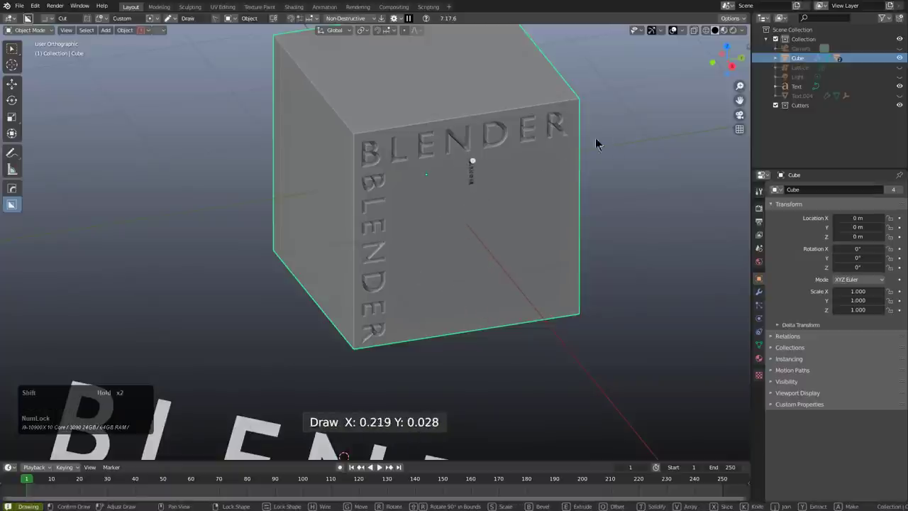
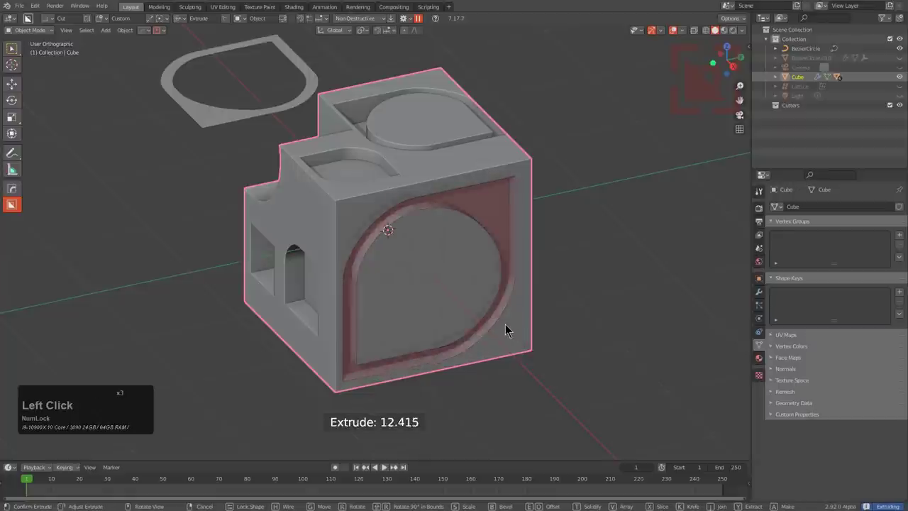
Step: Confirm the large D-shaped recess on the front face and begin a new cut inside it
left_click(510, 329)
left_click(433, 289)
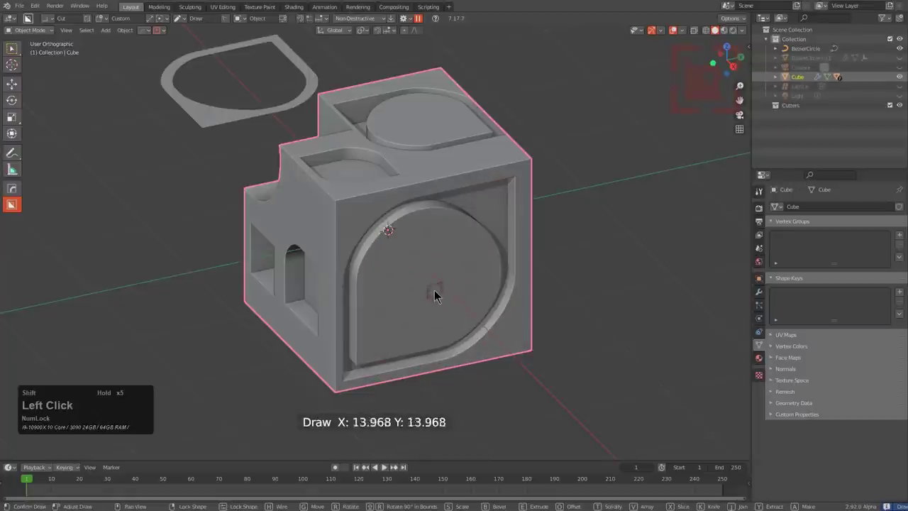
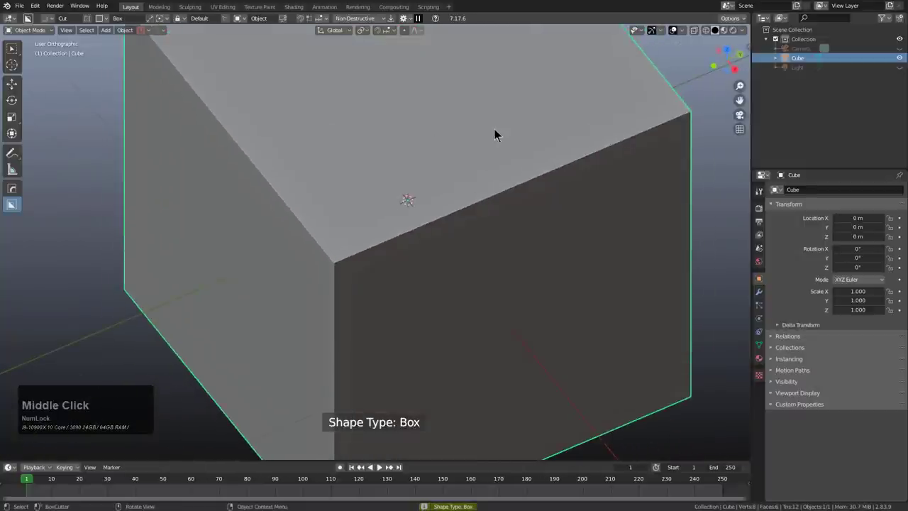
Step: Cut a rectangular box pocket across the cube's top edge and review it
left_click(503, 148)
key("b")
left_click(401, 322)
middle_click(472, 228)
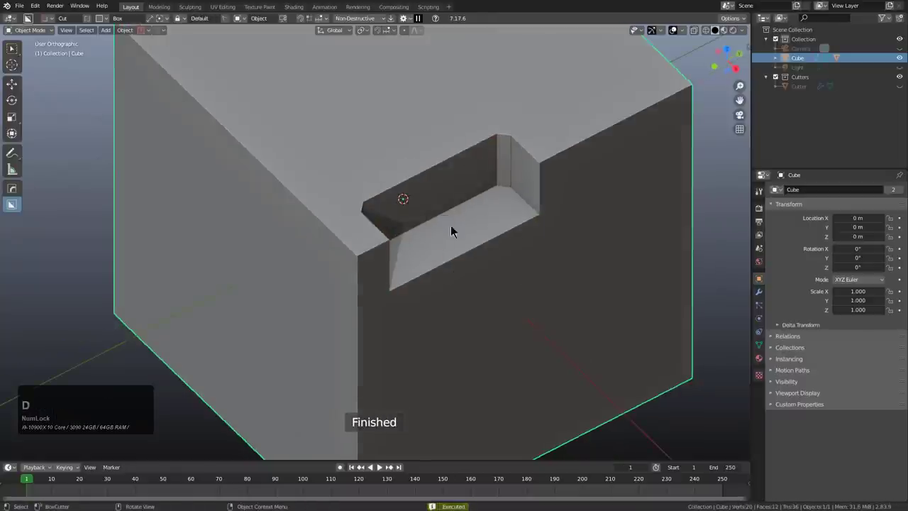
key("d")
left_click(365, 236)
left_click(524, 173)
left_click(339, 287)
scroll("down", 3)
middle_click(449, 227)
Step: Cut a stepped pocket on the edge with beveled corners, locking the cutter shape to hold a cylinder
key("d")
left_click(392, 263)
left_click(315, 197)
key("b")
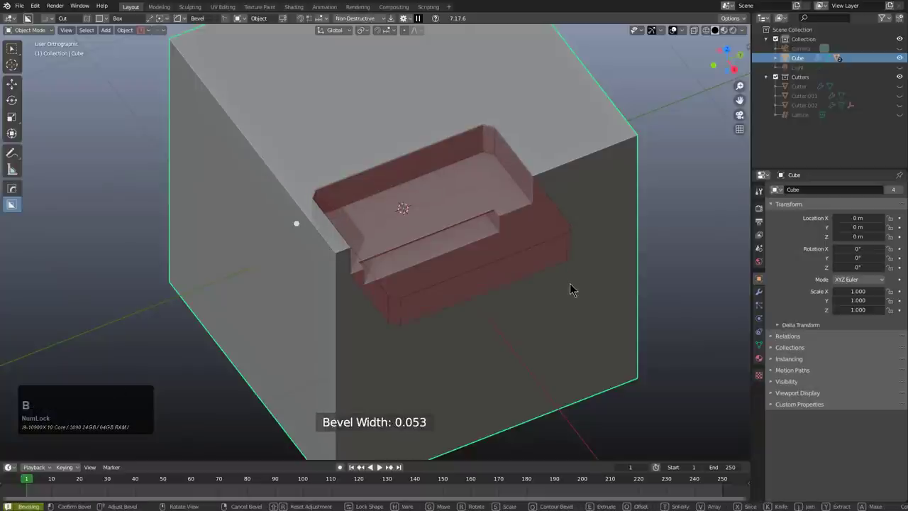
key("e")
left_click(569, 312)
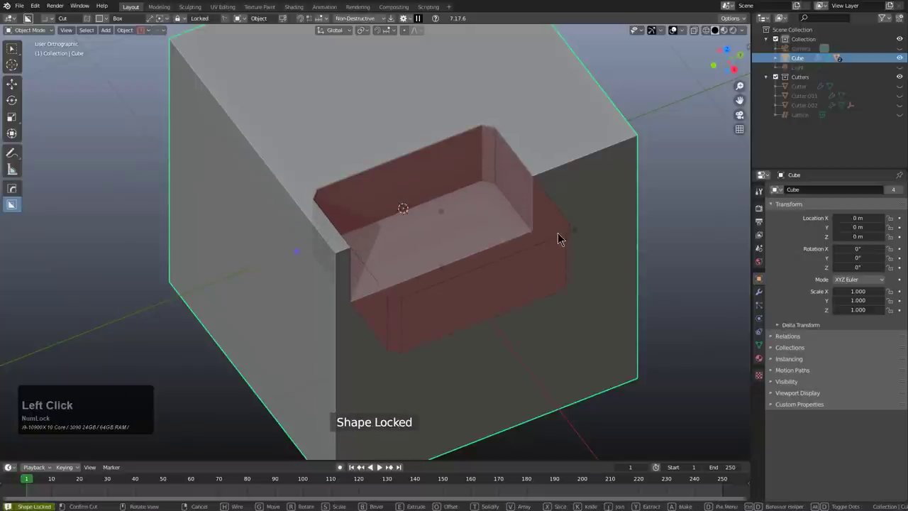
key("t")
left_click(507, 182)
key("w")
key("w")
right_click(538, 200)
Step: Cut small wedge notches at both ends of the pocket, then return the cutter to box shape
middle_click(558, 196)
scroll("up", 3)
scroll("up", 3)
scroll("up", 3)
left_click(404, 247)
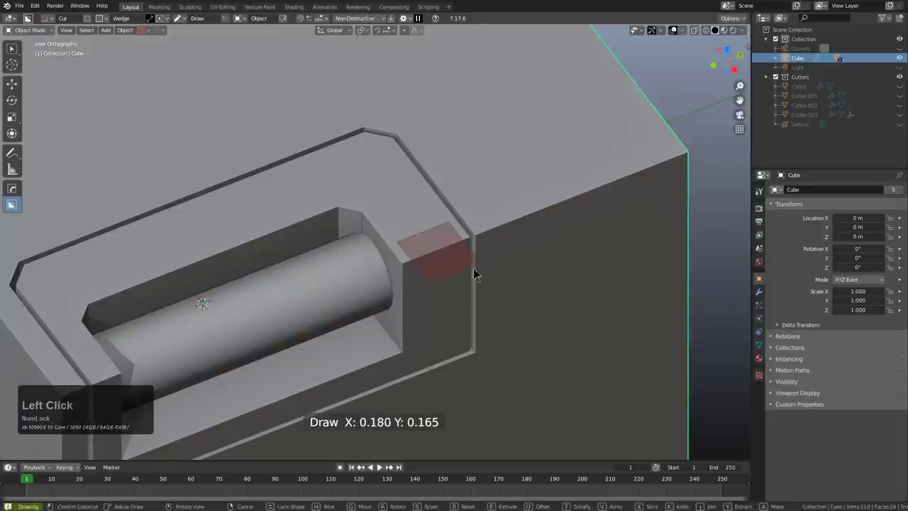
left_click(482, 275)
scroll("down", 3)
middle_click(347, 311)
scroll("up", 3)
left_click(288, 256)
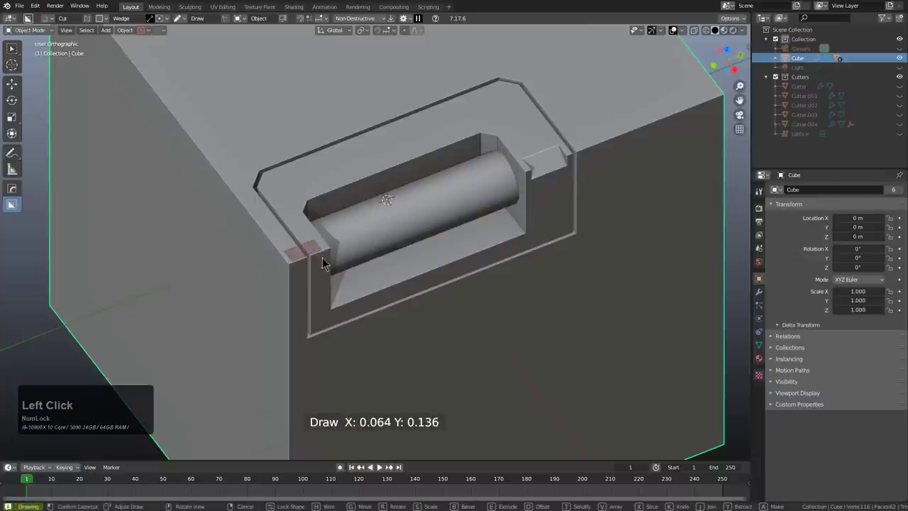
left_click(341, 280)
left_click(334, 315)
scroll("down", 3)
scroll("up", 3)
key("d")
scroll("down", 3)
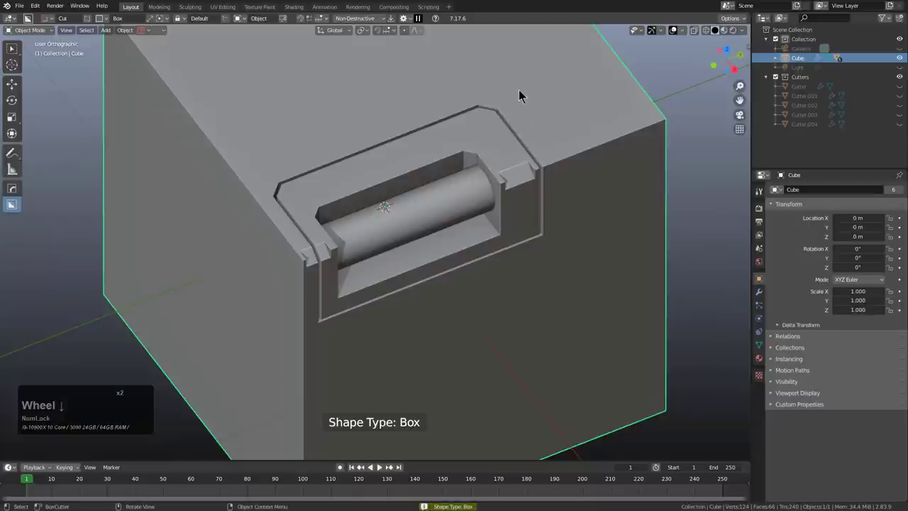
Step: Extract the finished pocket's geometry as a custom cutter shape with a box in Extract mode
left_click(523, 80)
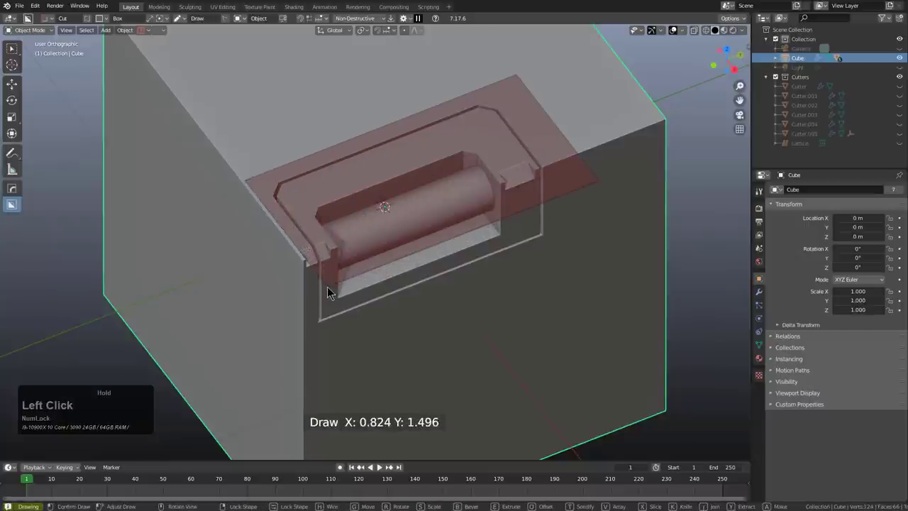
key("y")
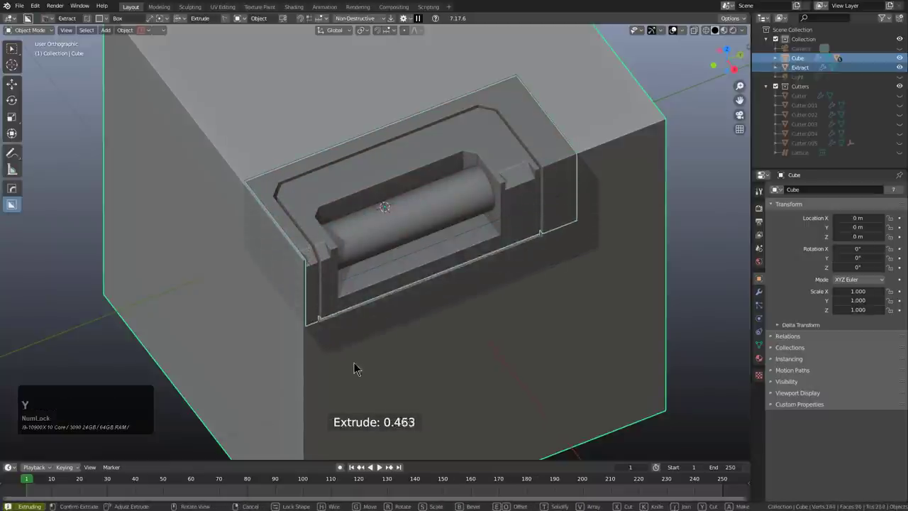
left_click(363, 377)
scroll("down", 3)
middle_click(495, 269)
scroll("up", 3)
Step: Place the extracted pocket cutter on the right face, rotate it along the face, lock its shape and extrude it
left_click(329, 197)
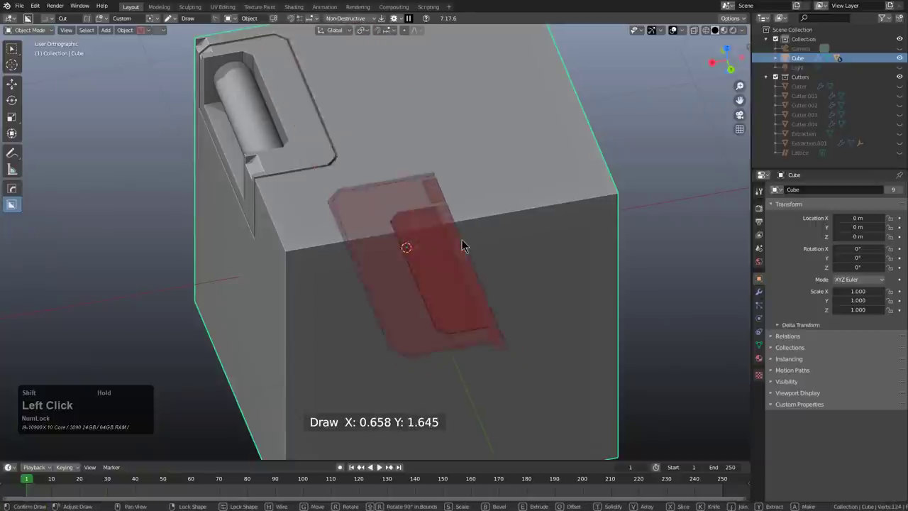
right_click(488, 277)
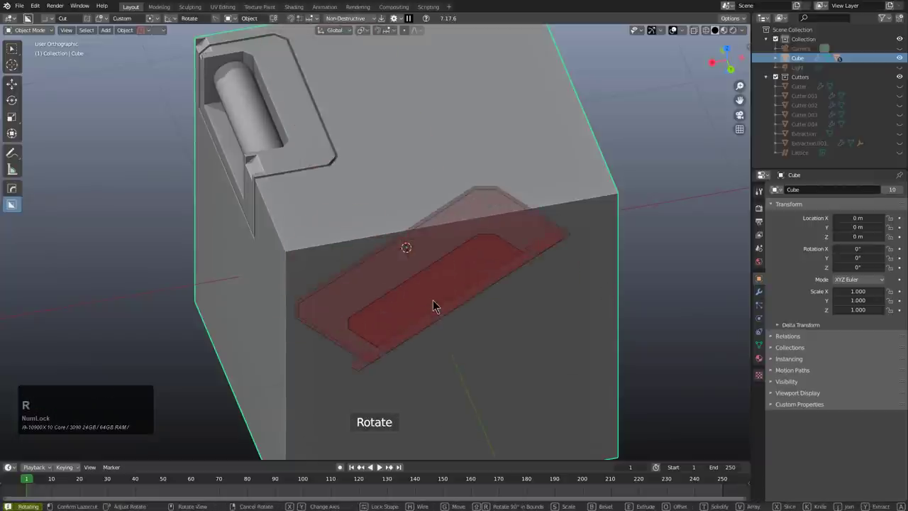
left_click_drag(423, 302, 445, 200)
middle_click(475, 231)
middle_click(501, 210)
scroll("up", 3)
key("s")
left_click(577, 259)
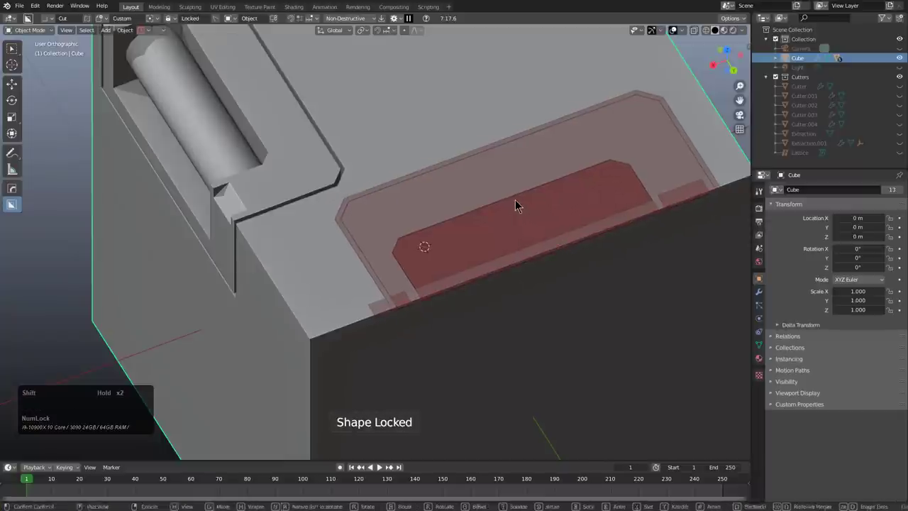
middle_click(513, 249)
left_click(536, 138)
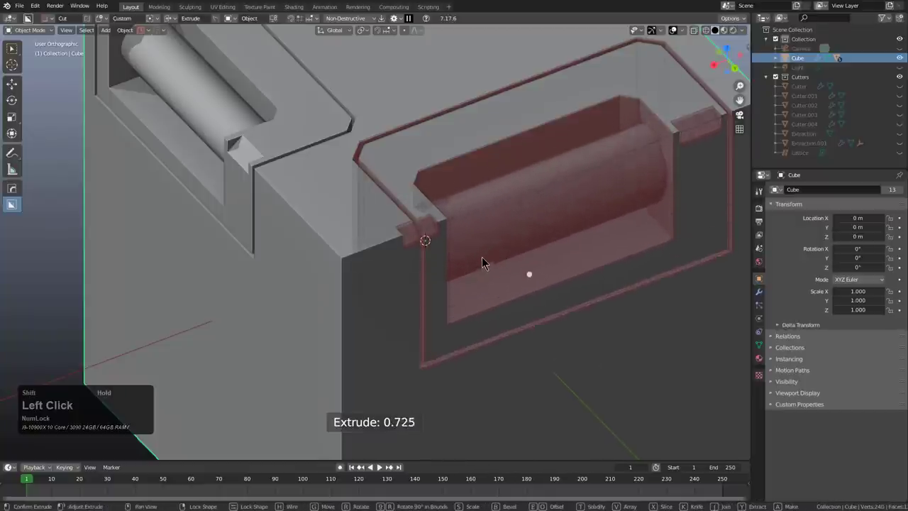
Step: Confirm the matching pocket, then undo it and copy the cube to the clipboard
scroll("down", 3)
middle_click(465, 254)
scroll("up", 3)
left_click(484, 304)
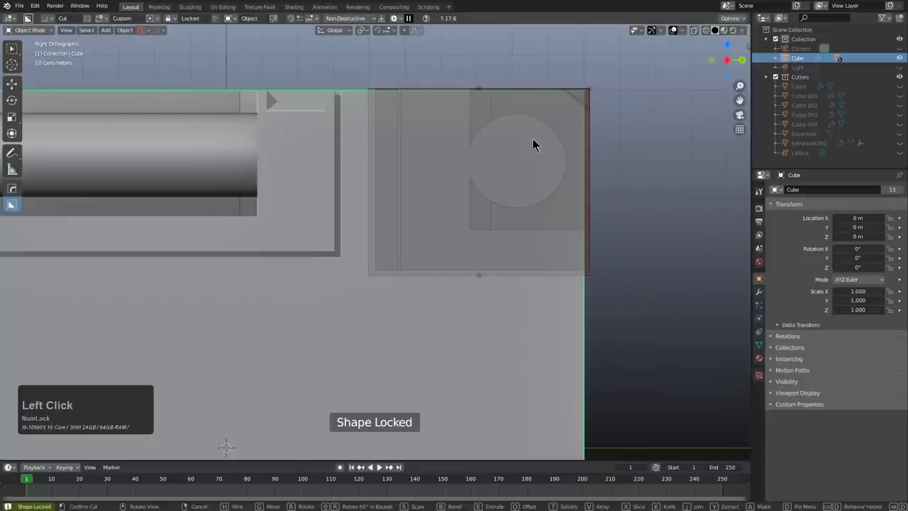
scroll("down", 3)
middle_click(536, 234)
left_click(468, 204)
middle_click(462, 253)
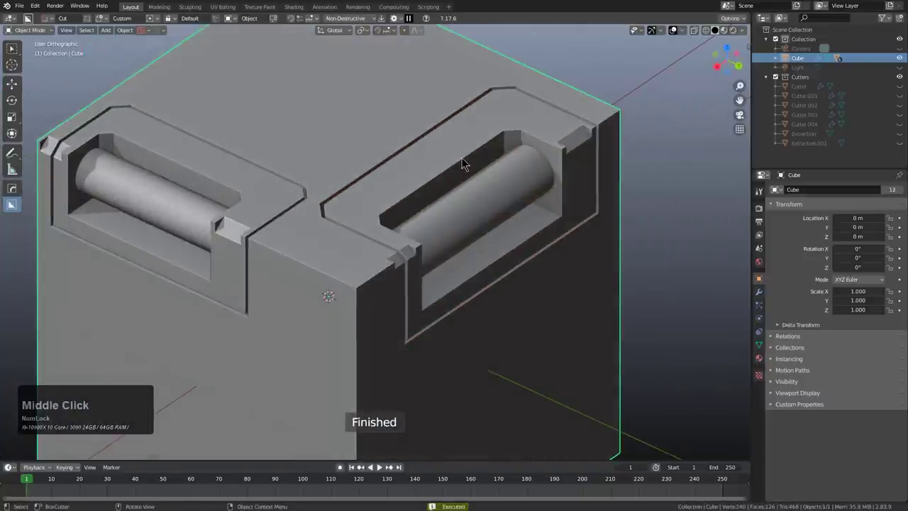
middle_click(467, 231)
key("ctrl+z")
middle_click(397, 296)
left_click(426, 255)
key("ctrl+c")
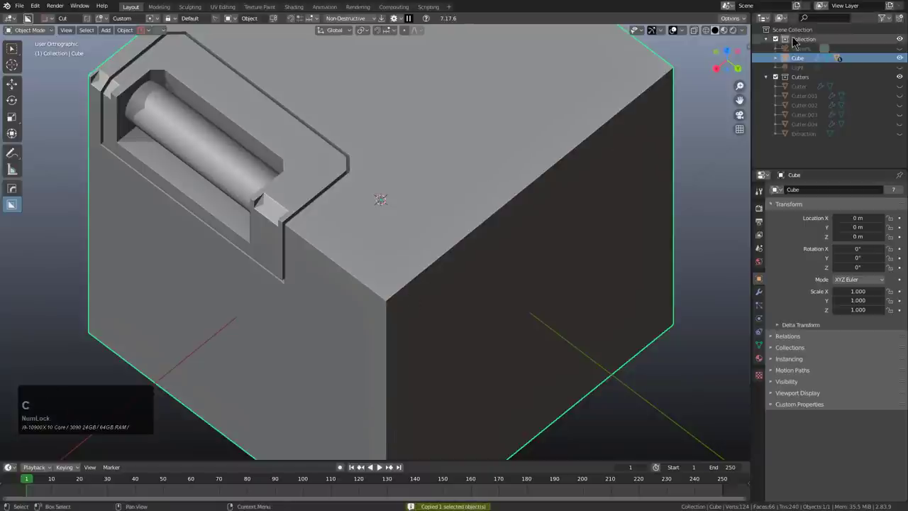
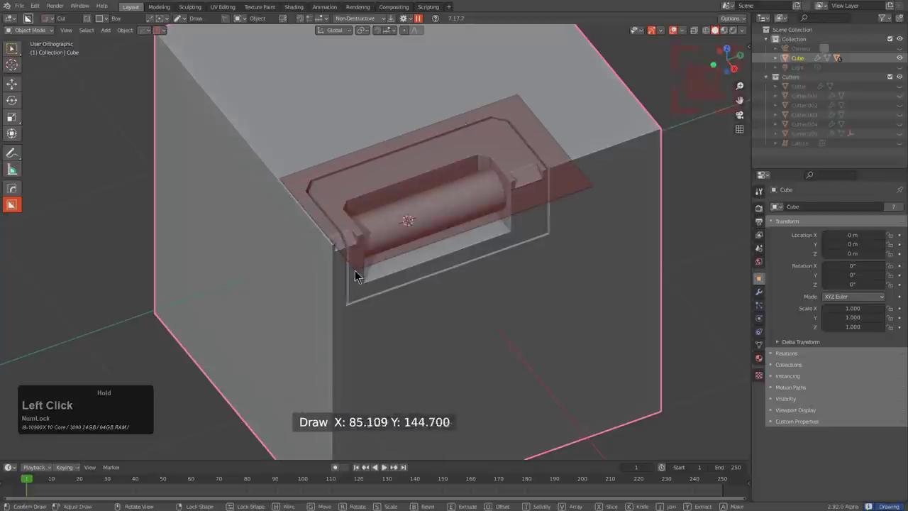
Step: Extract the pocket shape again and place it rotated along the top face's right edge
key("y")
left_click(376, 355)
middle_click(487, 254)
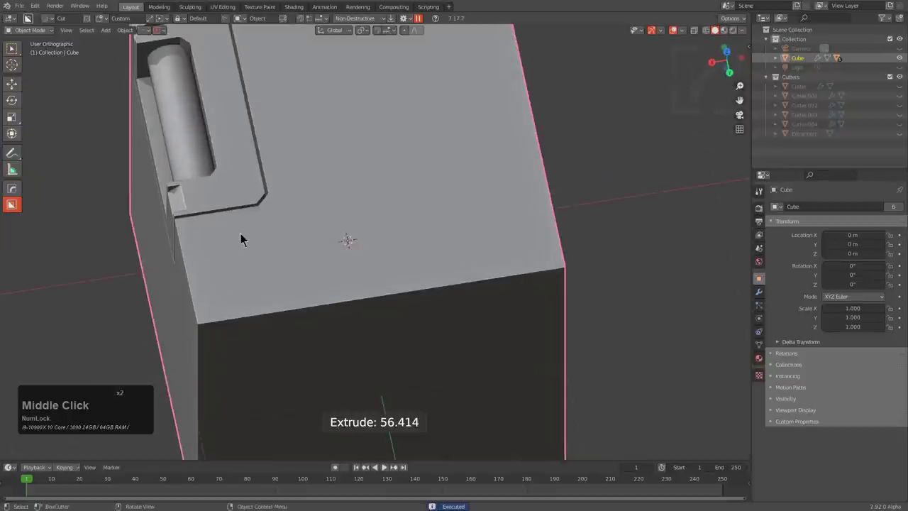
left_click_drag(244, 225, 345, 275)
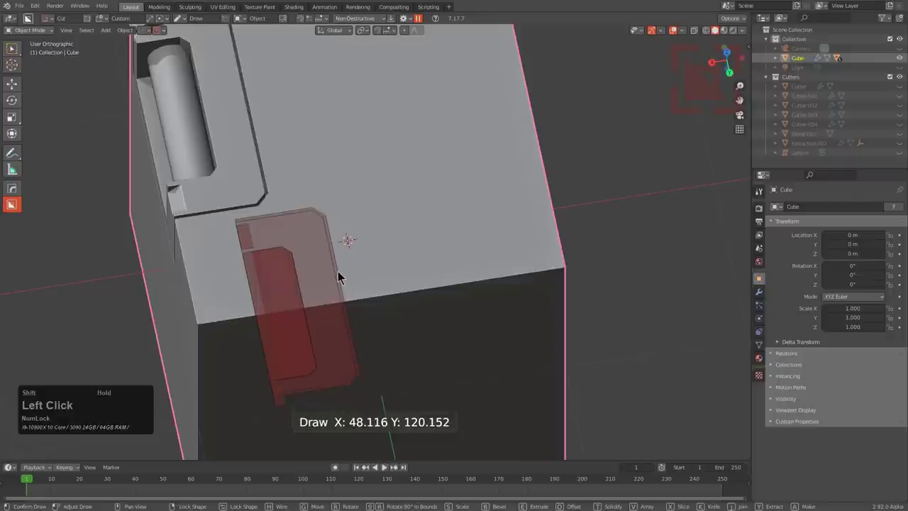
right_click(344, 275)
key("r")
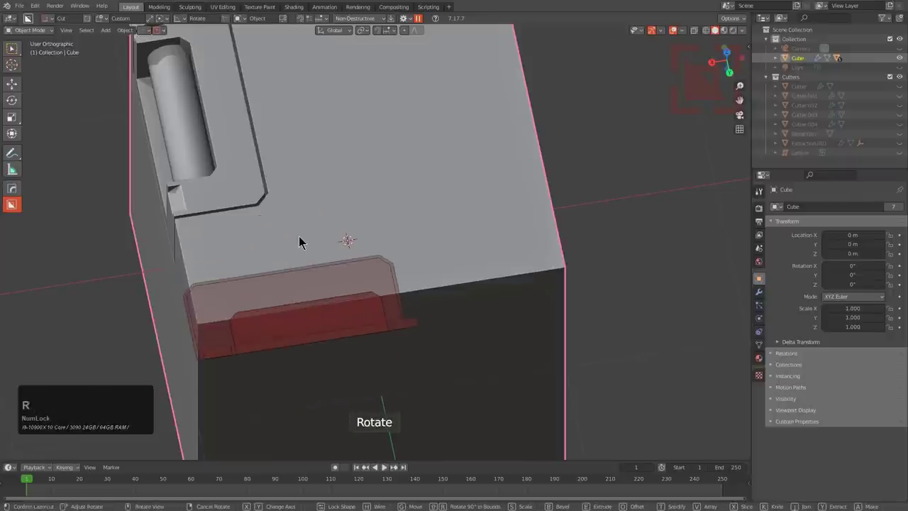
left_click(306, 240)
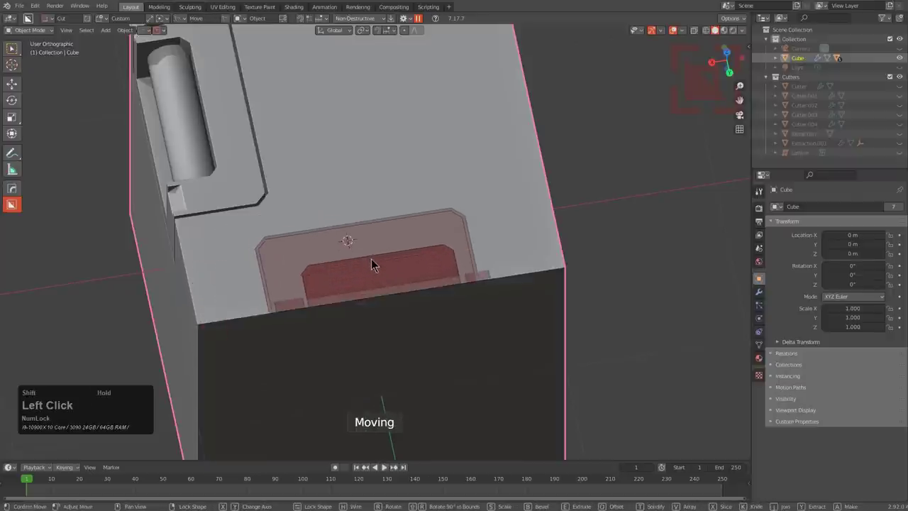
Step: Extrude the cylinder-pocket cutter into the top face and check it from the right side view
middle_click(419, 273)
middle_click(408, 216)
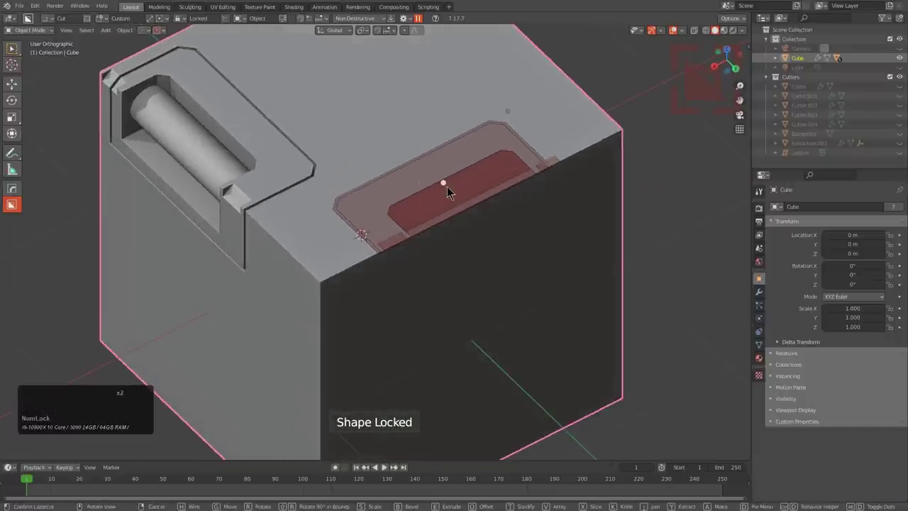
left_click_drag(452, 191, 445, 259)
right_click(445, 260)
middle_click(416, 228)
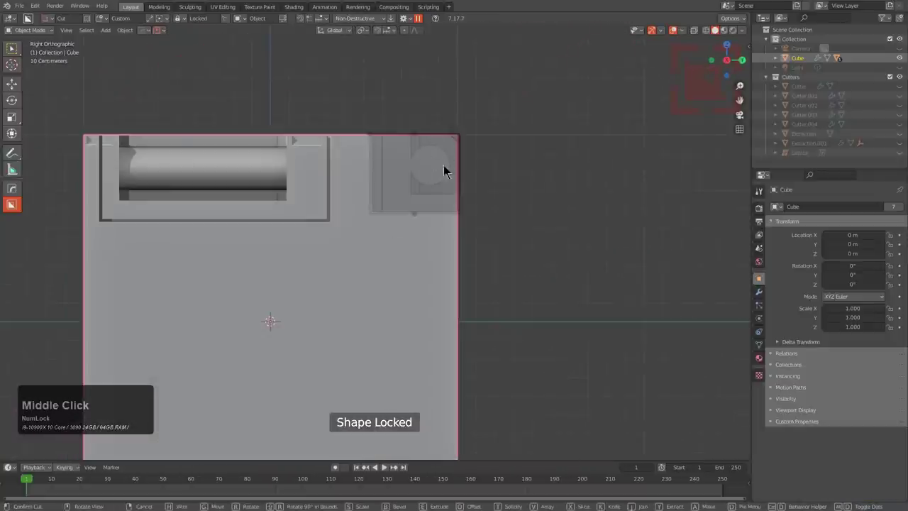
scroll("up", 3)
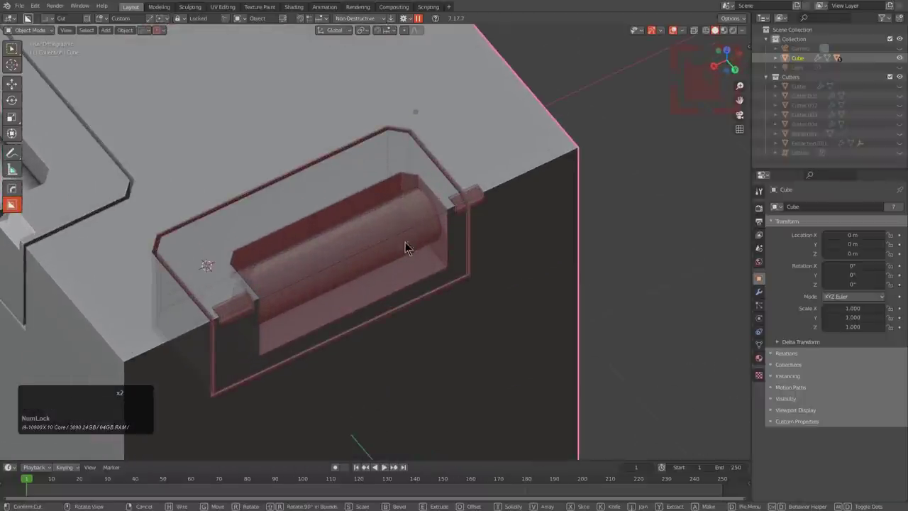
scroll("down", 3)
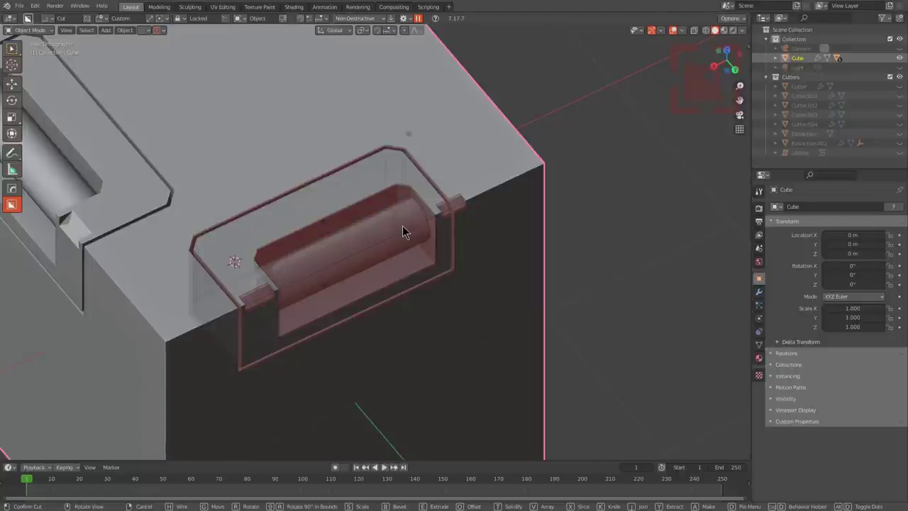
middle_click(412, 230)
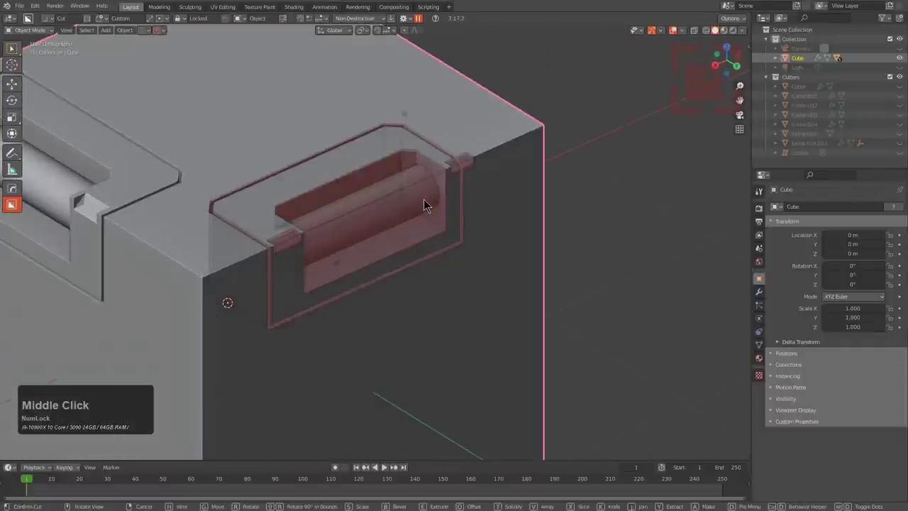
Step: Confirm the top recess, then draw and rescale a tall custom cut on the side face
left_click(428, 200)
scroll("down", 3)
middle_click(405, 272)
left_click_drag(370, 192, 319, 395)
right_click(319, 395)
left_click(346, 276)
key("s")
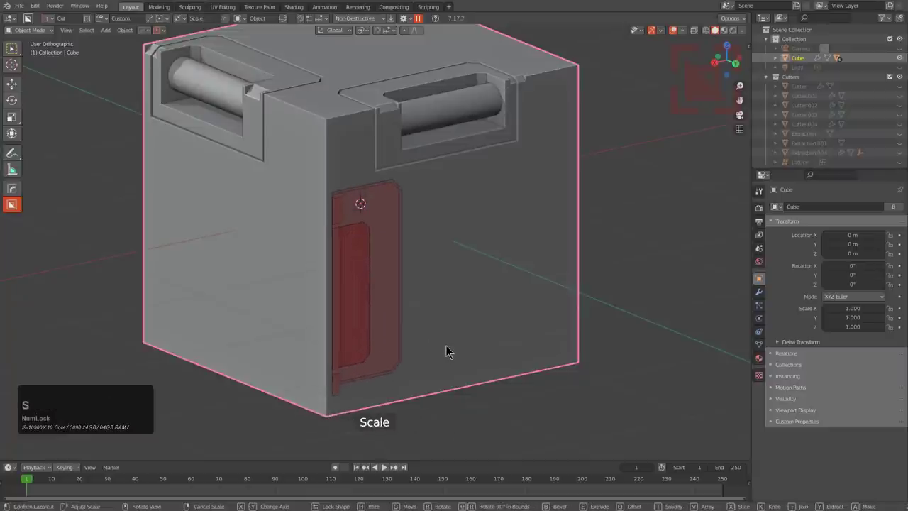
left_click(457, 352)
left_click(370, 299)
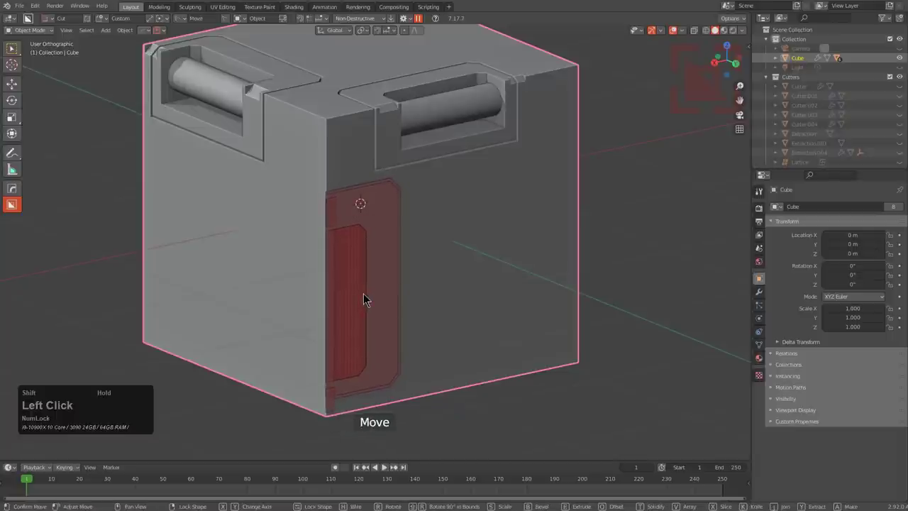
Step: Push the side cut deeper and complete the vertical cylinder recess on the side face
middle_click(364, 286)
left_click(410, 330)
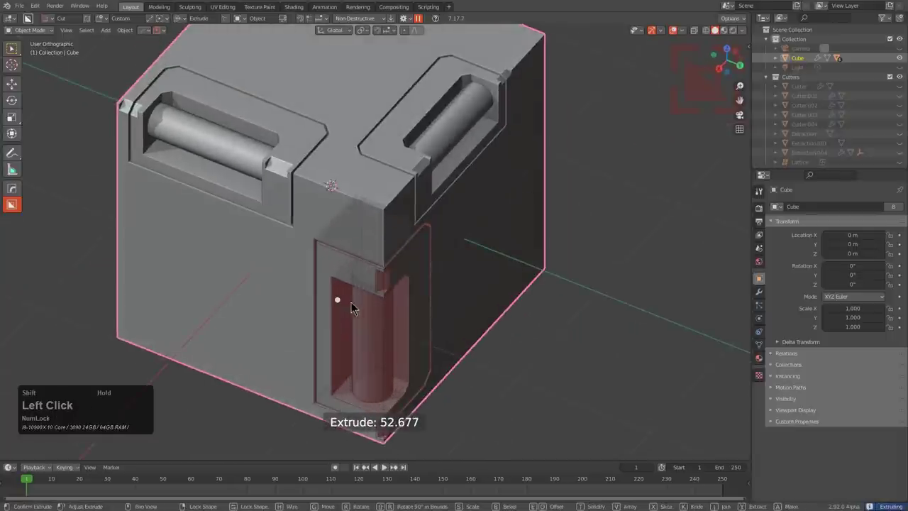
middle_click(430, 306)
middle_click(382, 293)
middle_click(360, 275)
left_click(326, 212)
left_click_drag(396, 213, 440, 196)
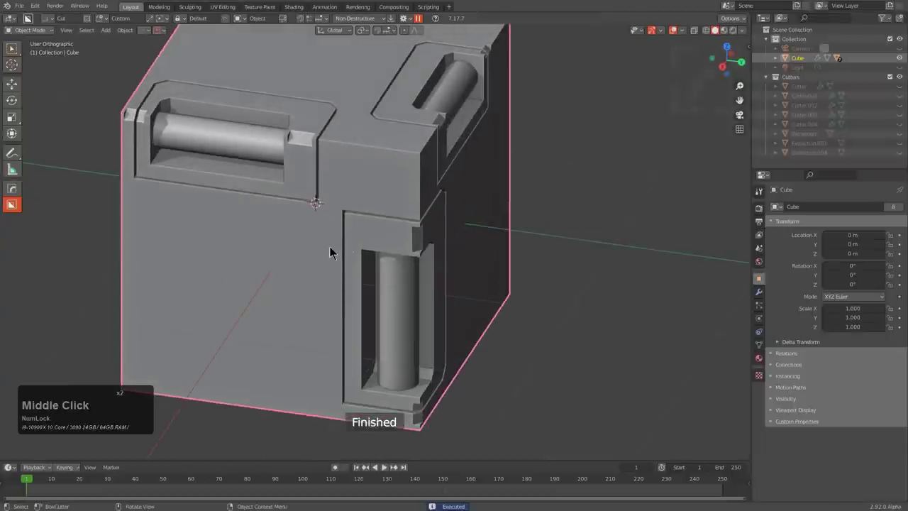
Step: Orbit and zoom around the cube to inspect its three cylinder recesses
middle_click(421, 320)
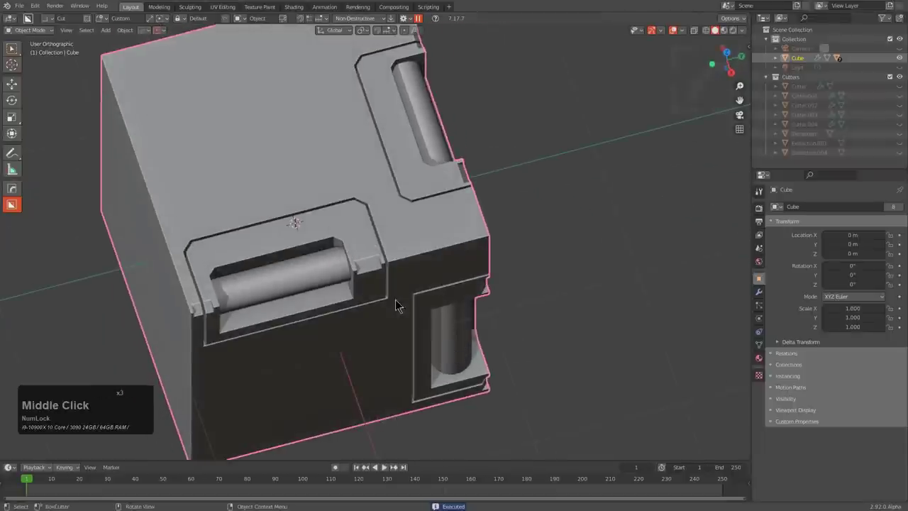
middle_click(444, 368)
scroll("up", 3)
scroll("down", 3)
middle_click(418, 160)
middle_click(525, 186)
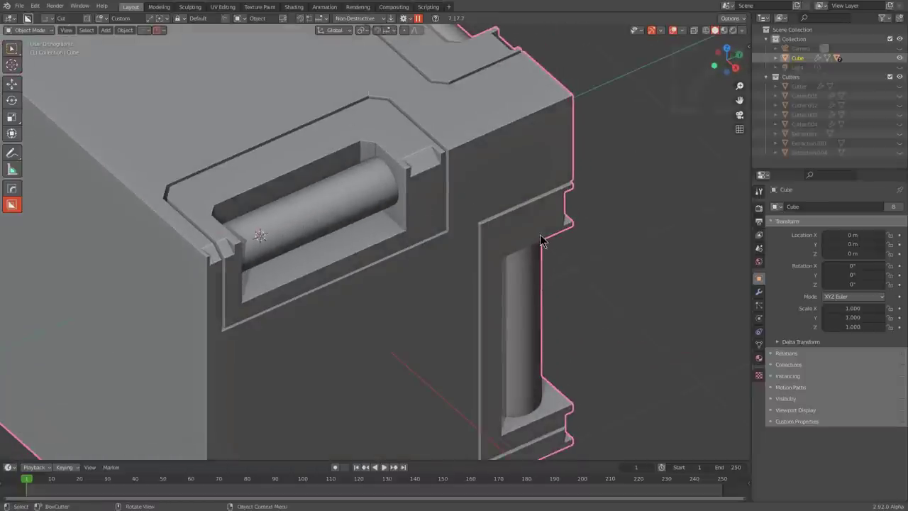
scroll("down", 3)
middle_click(511, 291)
scroll("up", 3)
scroll("down", 3)
scroll("down", 3)
Step: Cycle the cutter to Line Box, then choose the Custom shape from the BoxCutter popover
key("ctrl+d")
left_click(519, 256)
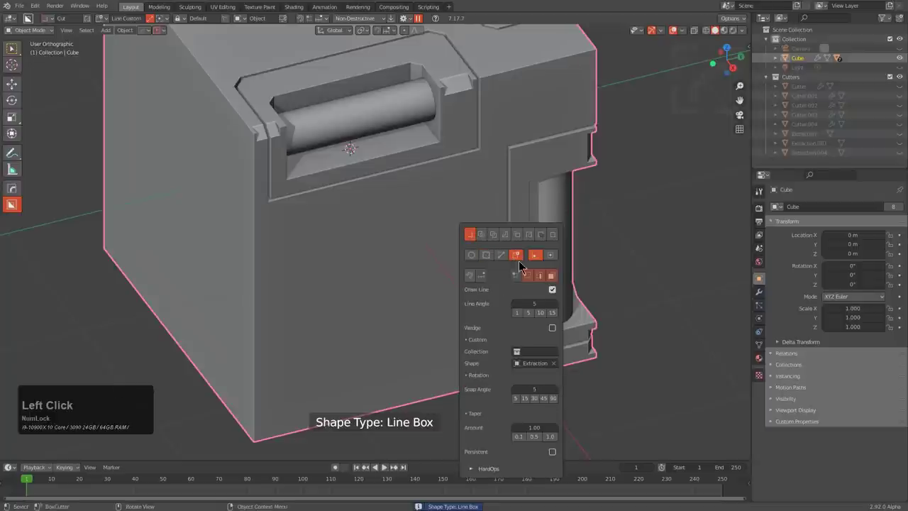
left_click(349, 209)
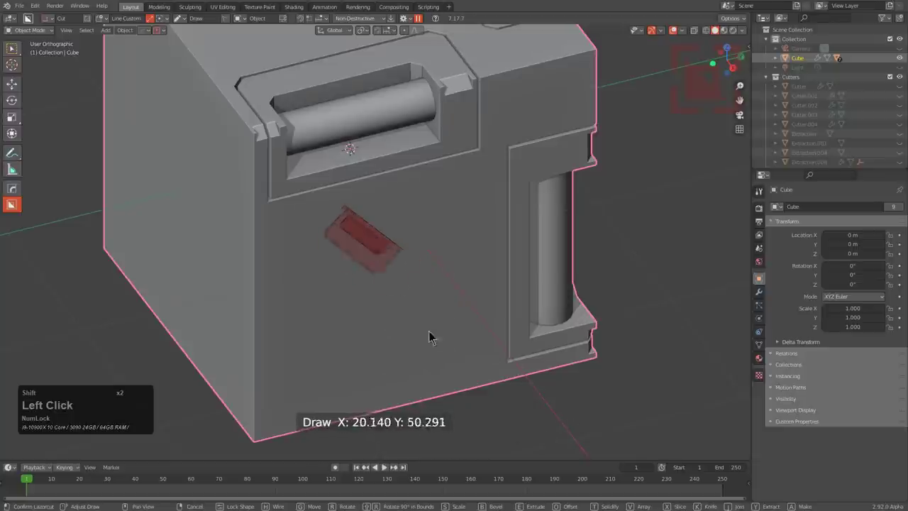
Step: Place the cylinder-pocket cutter on the side face and rotate and move it upright beside the vertical recess
left_click(540, 439)
left_click(506, 390)
right_click(506, 390)
middle_click(421, 277)
scroll("up", 3)
middle_click(470, 244)
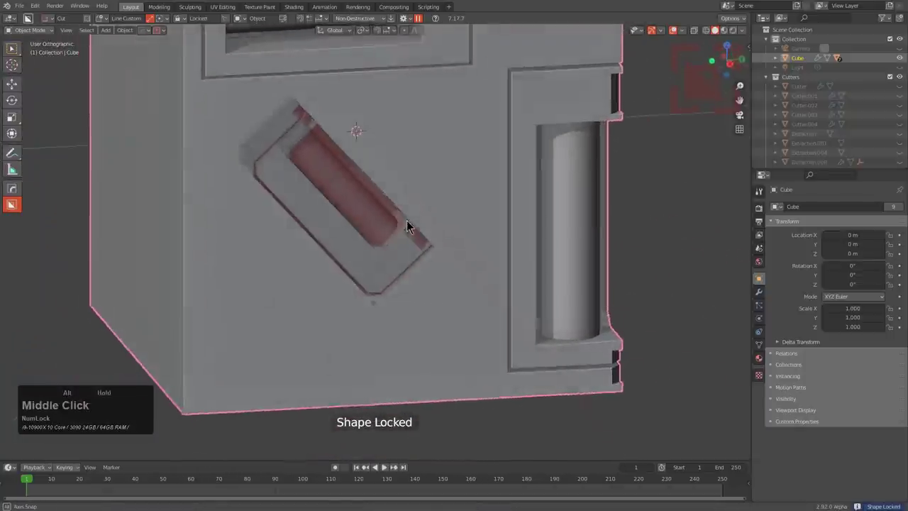
key("r")
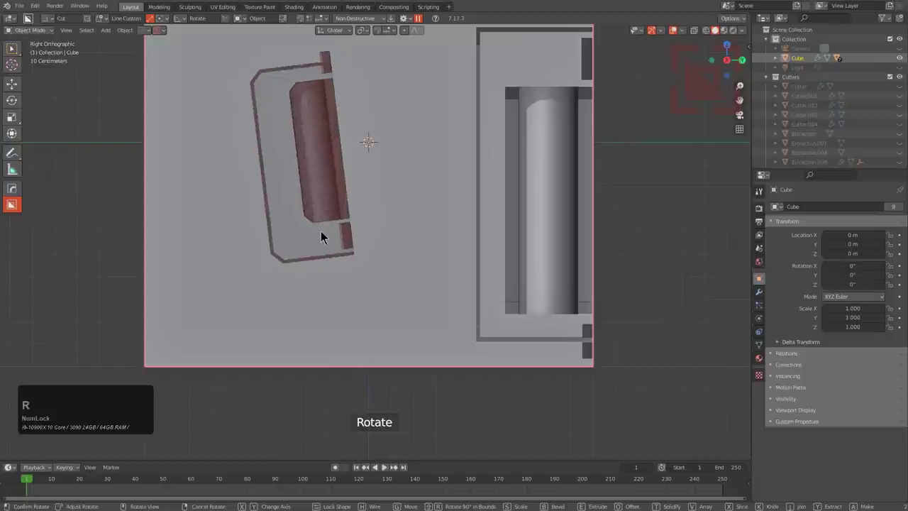
left_click(324, 234)
key("g")
key("r")
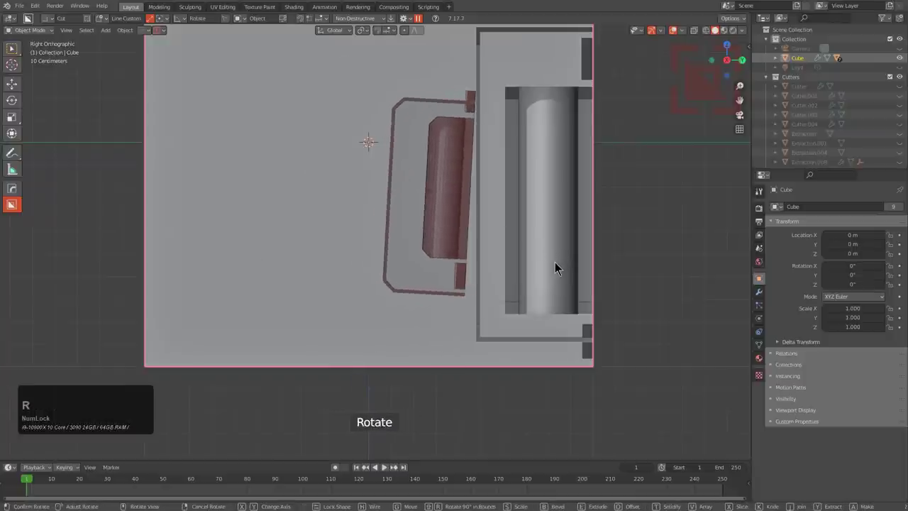
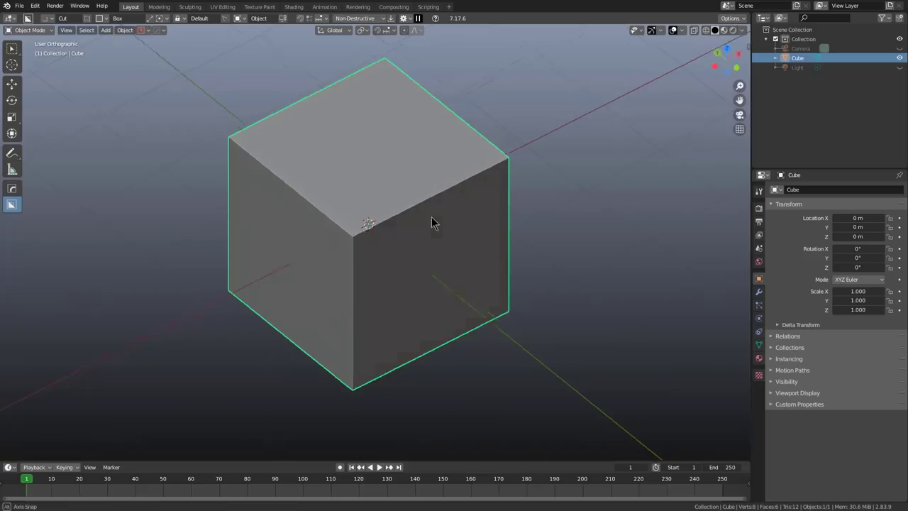
Step: Draw a trial box cut on the cube's side face, push it in, then cancel it
scroll("up", 3)
scroll("up", 3)
left_click_drag(316, 192, 428, 252)
right_click(427, 255)
left_click(308, 188)
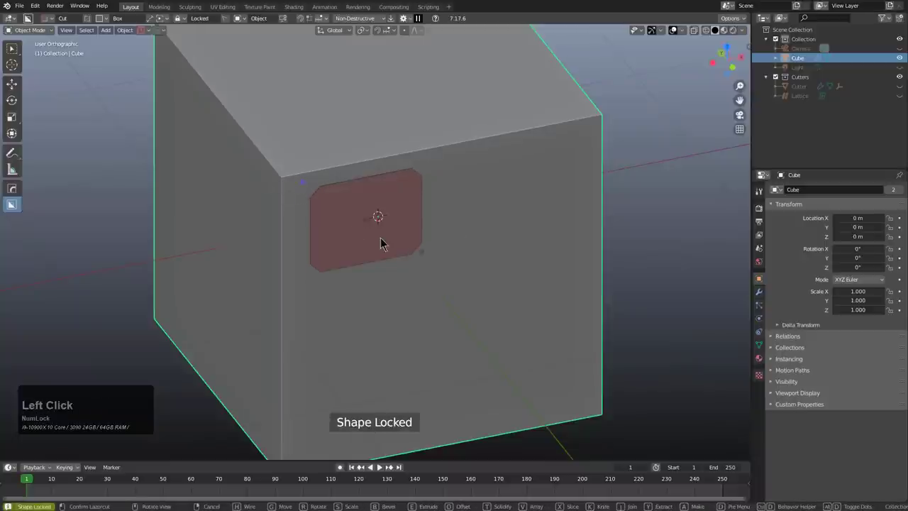
left_click(369, 225)
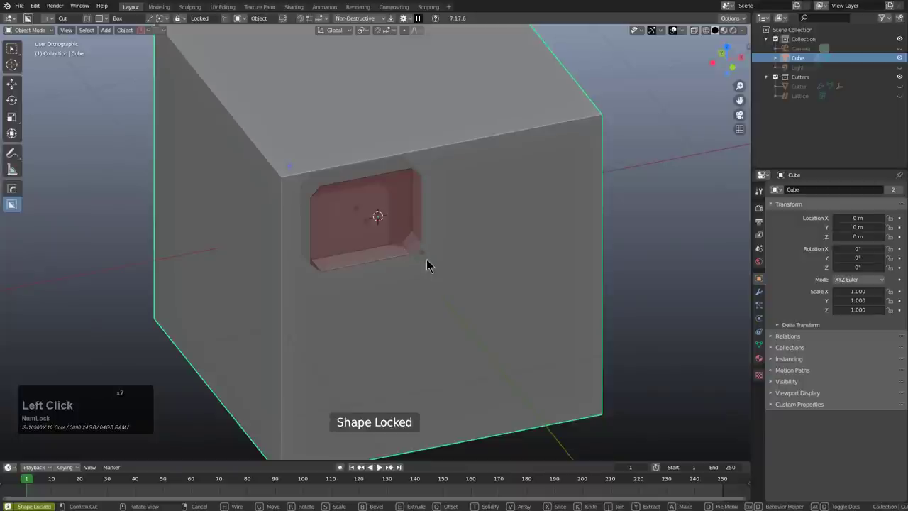
left_click(428, 257)
right_click(449, 249)
Step: Switch to Ngon shape and place six corners of a notched polygon on the front face, closing the outline
middle_click(450, 244)
key("d")
left_click(435, 283)
left_click(487, 181)
left_click(348, 210)
left_click(341, 190)
left_click(311, 194)
left_click(499, 303)
right_click(500, 300)
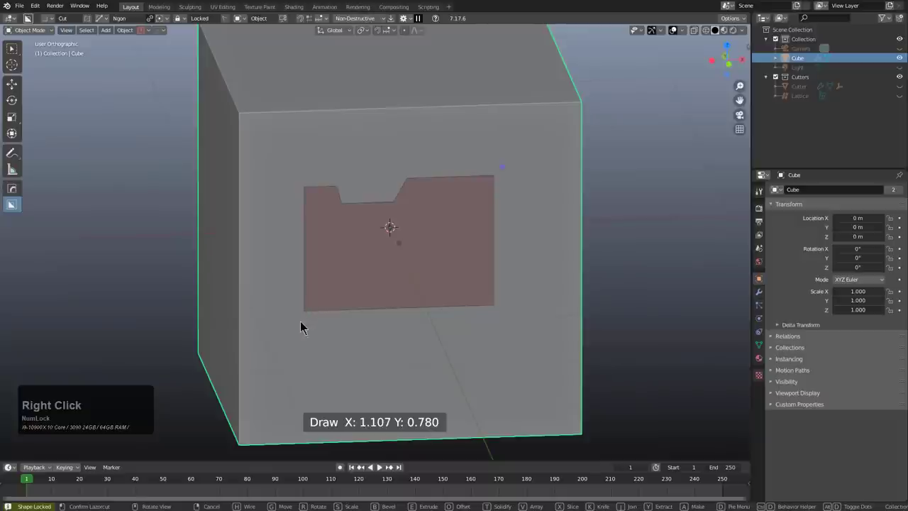
Step: Sink the notched outline into a pocket, set its depth and bevel its edges
middle_click(396, 262)
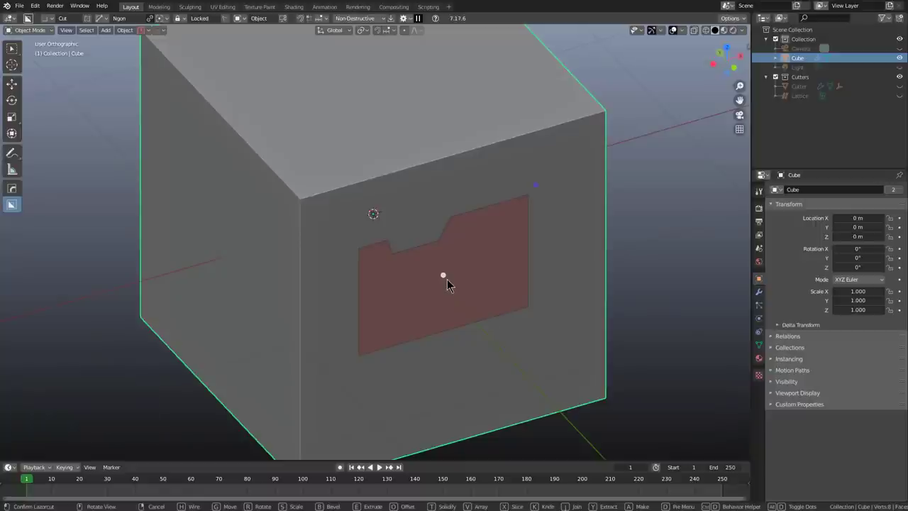
left_click(442, 276)
left_click(373, 341)
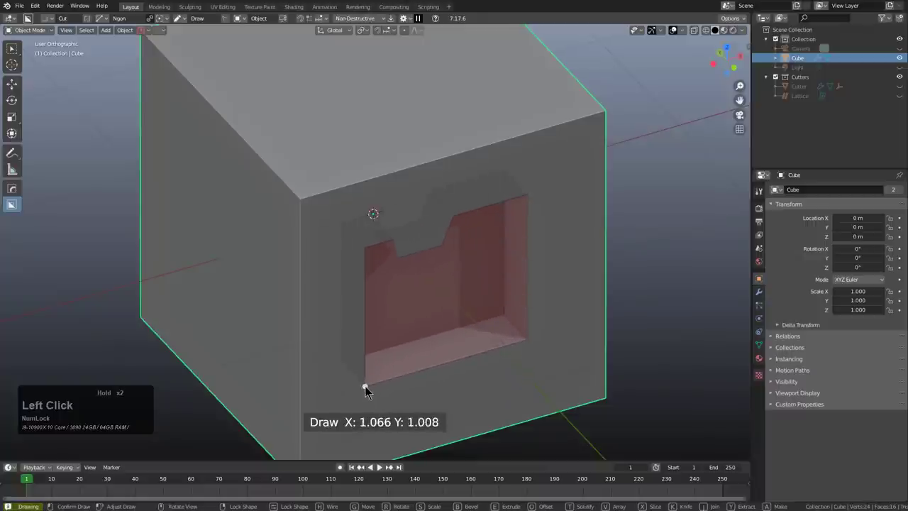
left_click(426, 271)
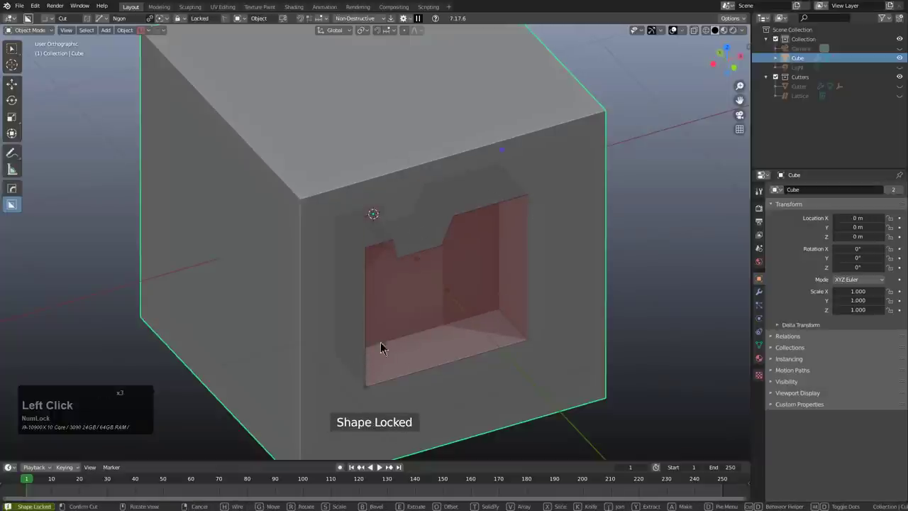
left_click(422, 265)
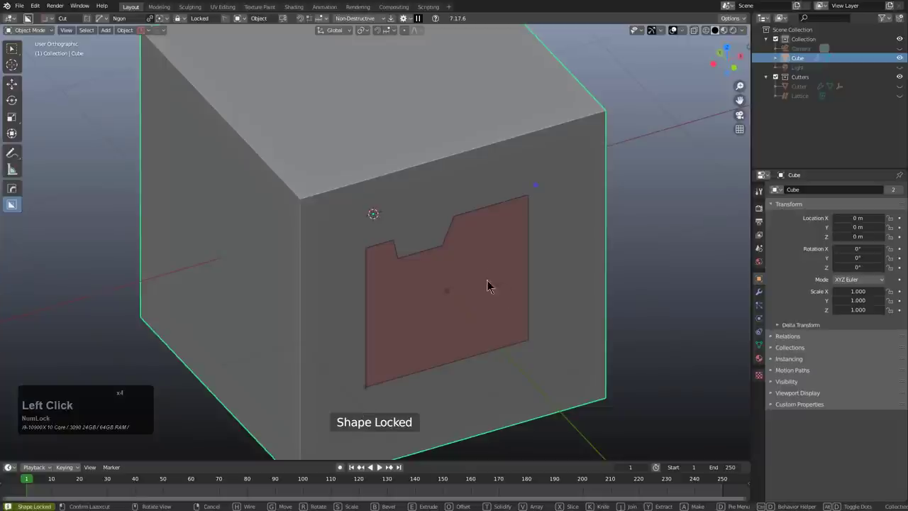
left_click(372, 390)
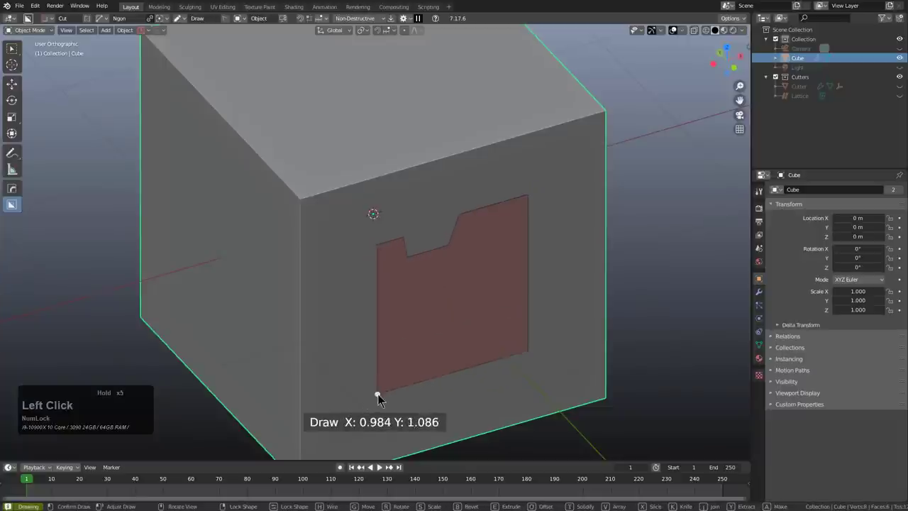
left_click(457, 297)
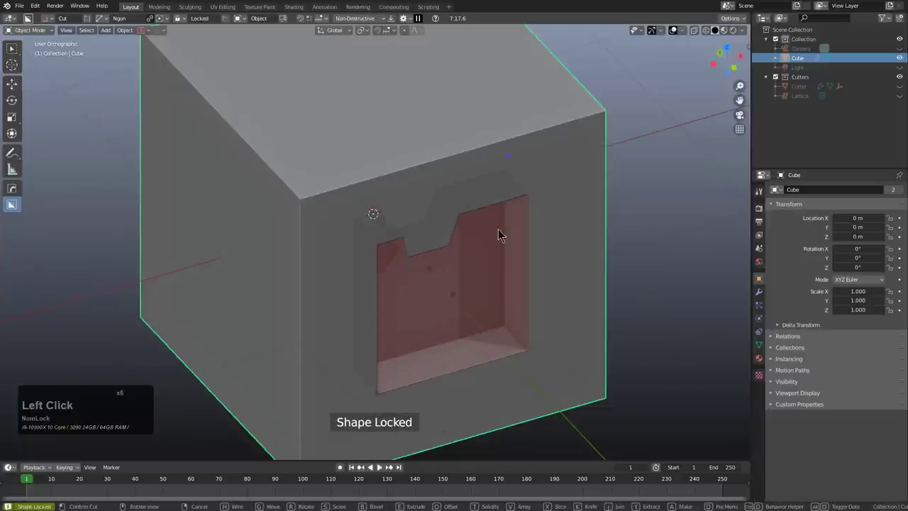
left_click(515, 160)
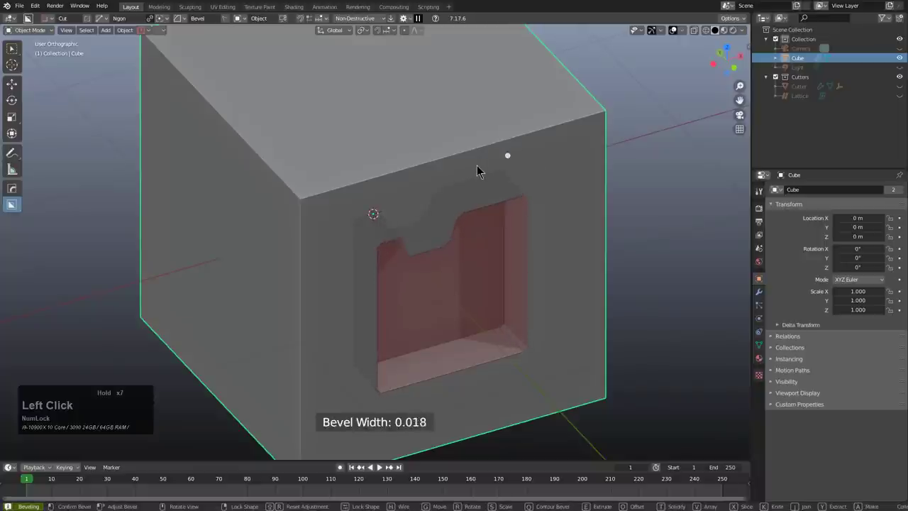
right_click(521, 269)
Step: Lay out a square Custom-shape cutter with nested taper outlines on the front face and lock it
key("d")
left_click(508, 313)
left_click(419, 251)
right_click(575, 335)
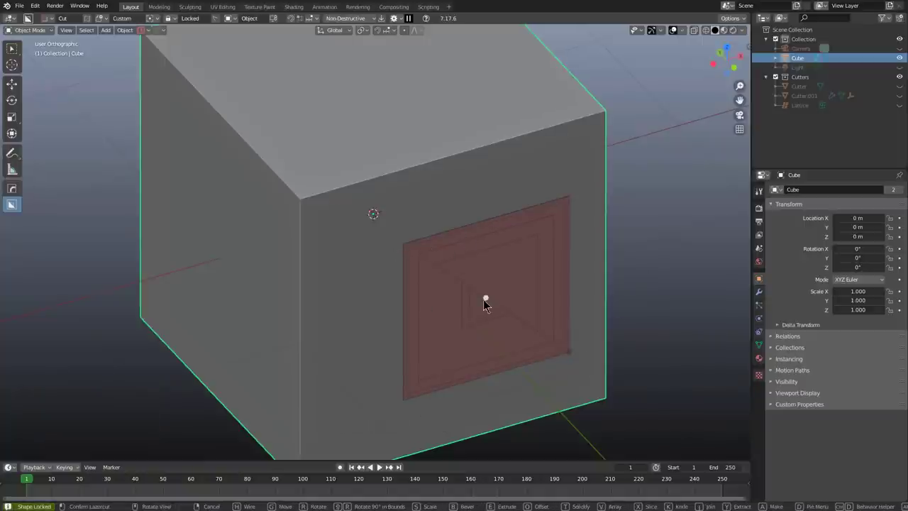
Step: Draw a square Custom cutter on the cube face, lock it and confirm the recess cut
left_click_drag(486, 298, 582, 352)
left_click(574, 355)
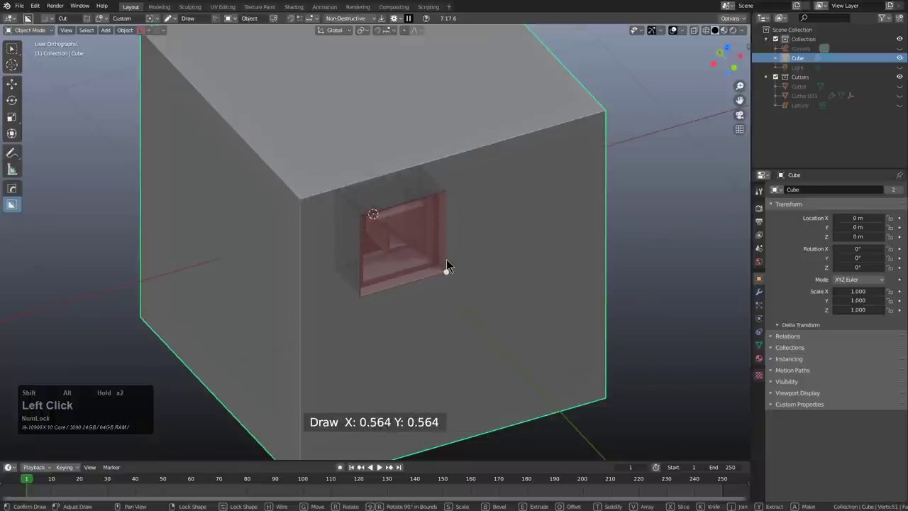
right_click(456, 267)
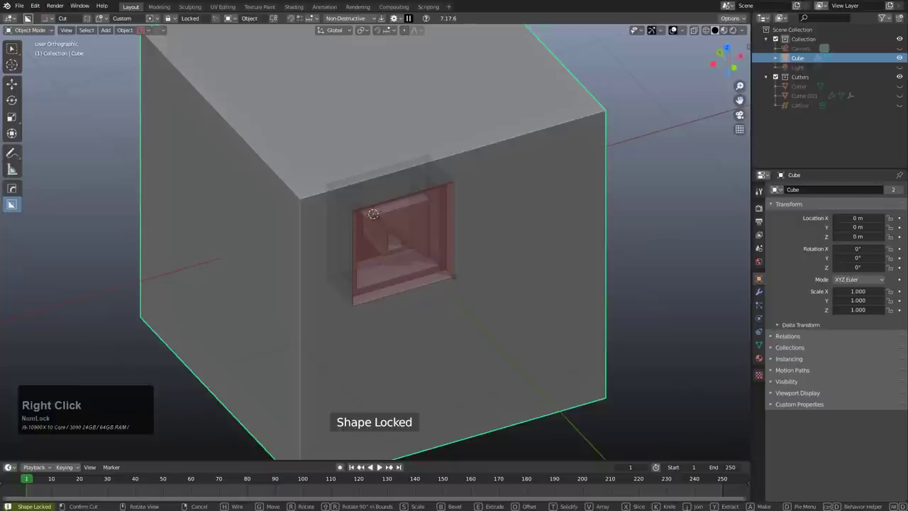
right_click(491, 248)
Step: Inspect the square recess, then draw an angled rectangular cutter on a fresh cube's face
middle_click(511, 234)
middle_click(408, 265)
scroll("up", 3)
left_click(401, 213)
left_click(475, 369)
Step: Lock the angled rectangle, push it into the face, round its ends into a slot and shrink it
right_click(475, 369)
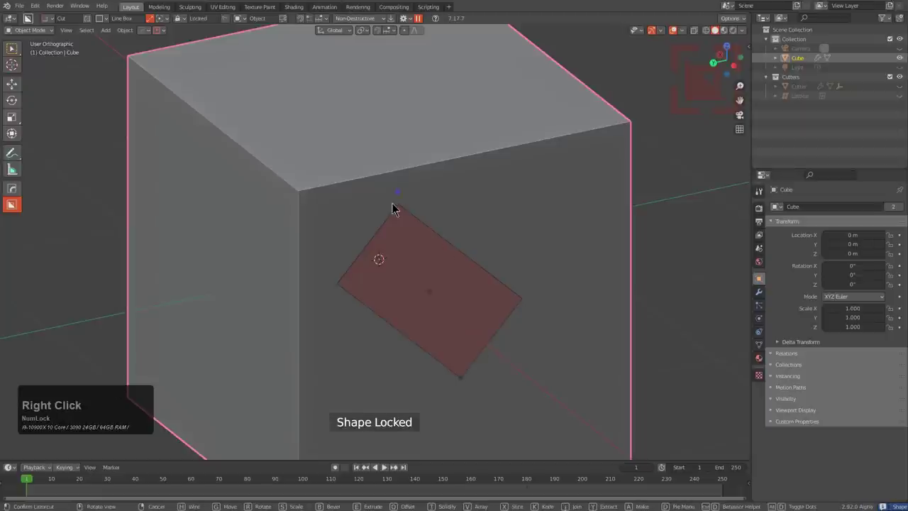
left_click_drag(403, 198, 447, 285)
left_click_drag(464, 387, 496, 328)
middle_click(512, 337)
left_click(545, 297)
middle_click(548, 297)
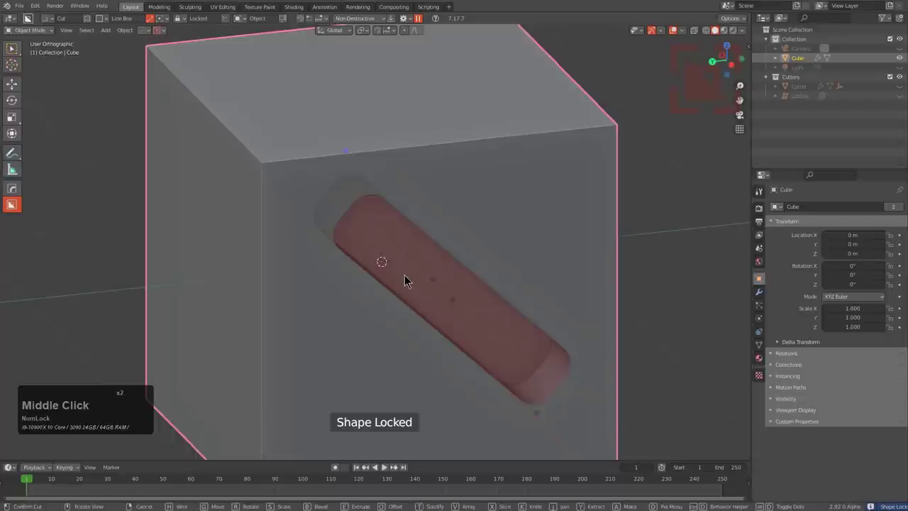
left_click(543, 417)
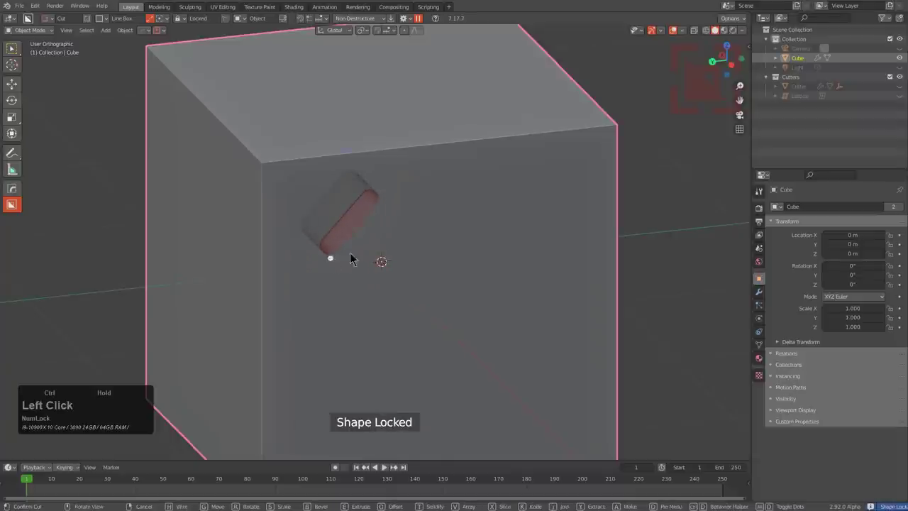
Step: From the straight side view, rotate the slot upright and move it near the top-left corner
middle_click(409, 269)
key("g")
left_click(256, 163)
key("g")
left_click(291, 154)
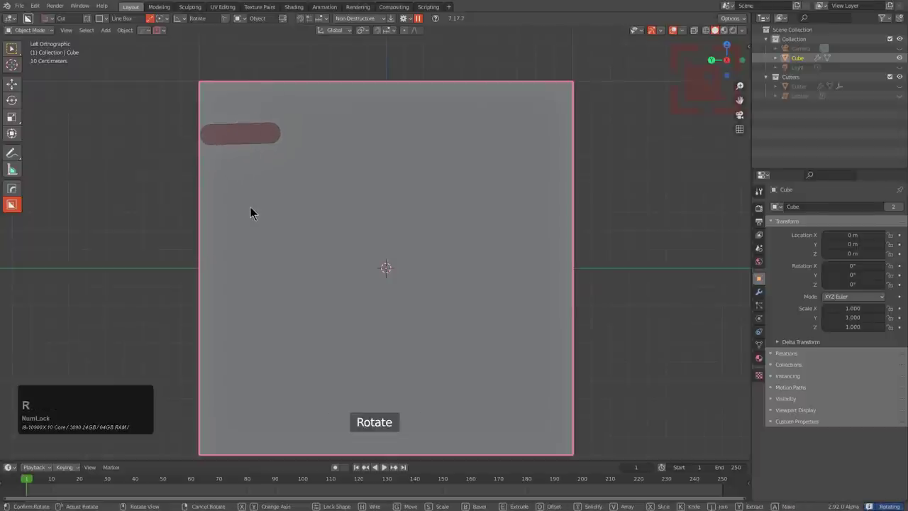
key("r")
left_click(257, 207)
key("g")
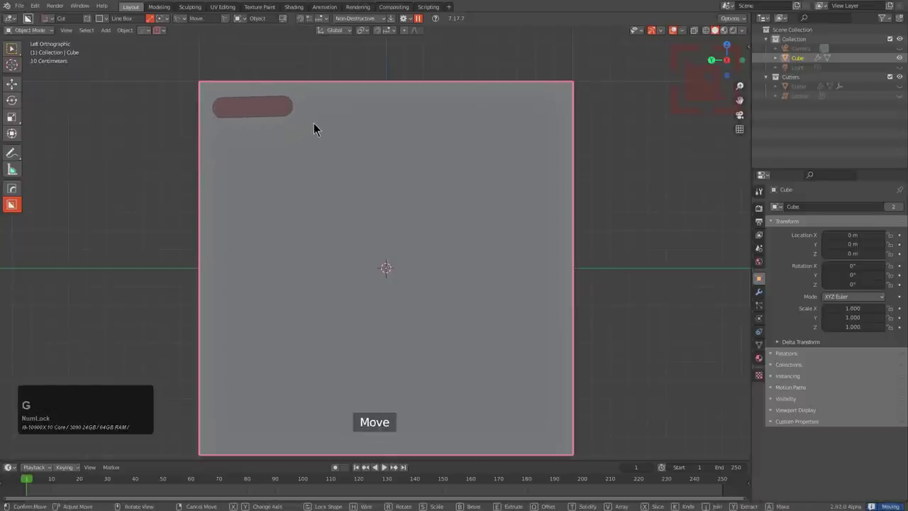
right_click(391, 129)
Step: Return to an angled view and switch the cutter shape to Ngon for the next cut
middle_click(413, 180)
scroll("down", 3)
middle_click(444, 248)
key("d")
left_click(314, 24)
Step: Place five points of a notched Ngon outline across the front face and lock the shape
scroll("up", 3)
scroll("down", 3)
left_click(472, 149)
left_click(388, 200)
left_click(329, 179)
left_click(294, 184)
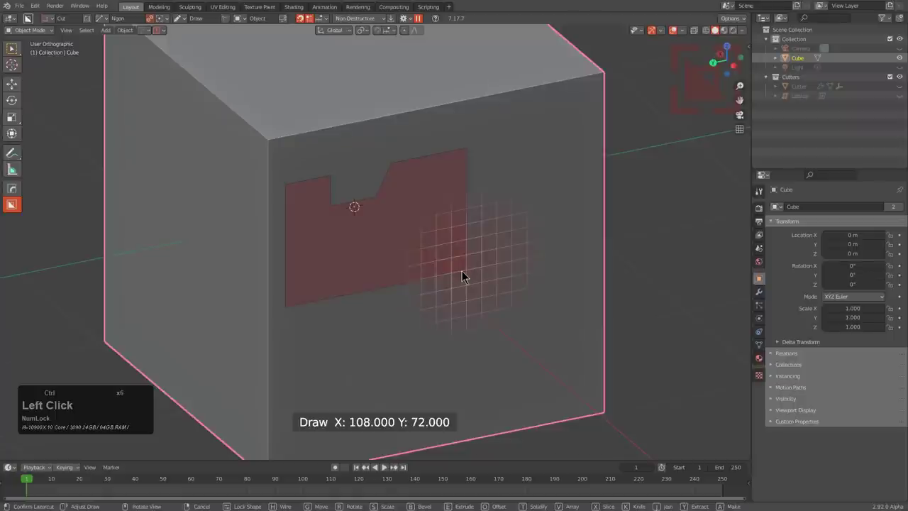
left_click(468, 275)
right_click(481, 241)
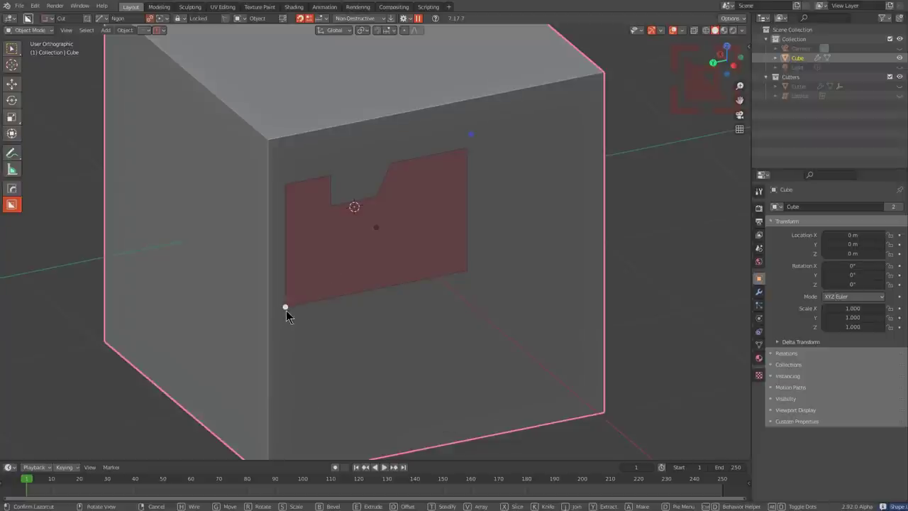
Step: Extrude the notched pocket, round its corners with a bevel and set its depth
left_click(366, 348)
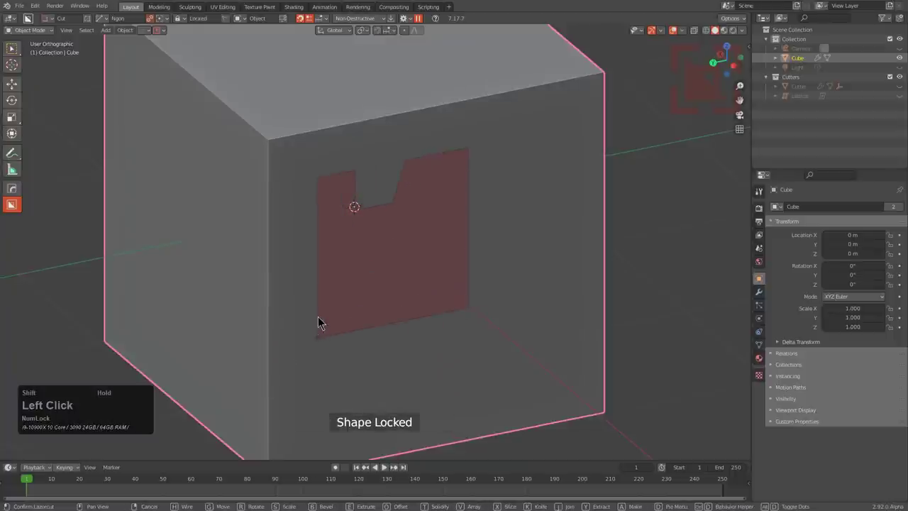
left_click(382, 228)
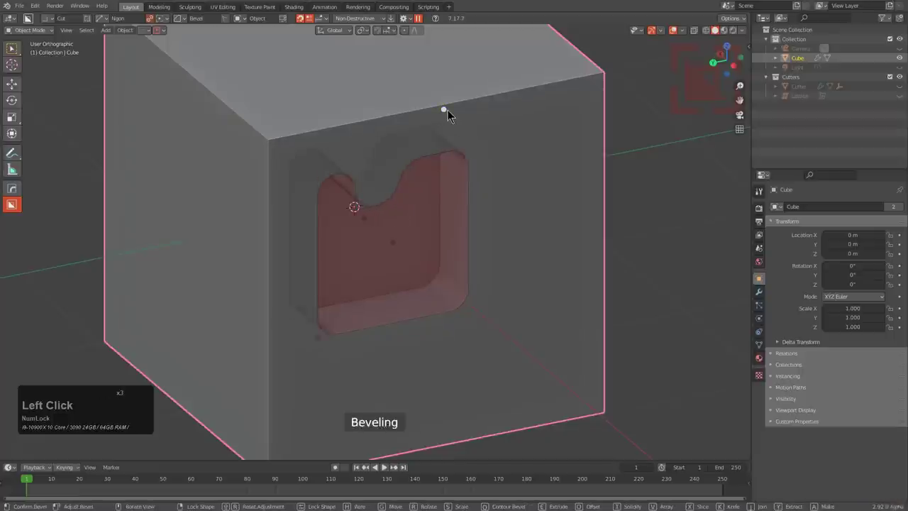
left_click_drag(466, 112, 394, 136)
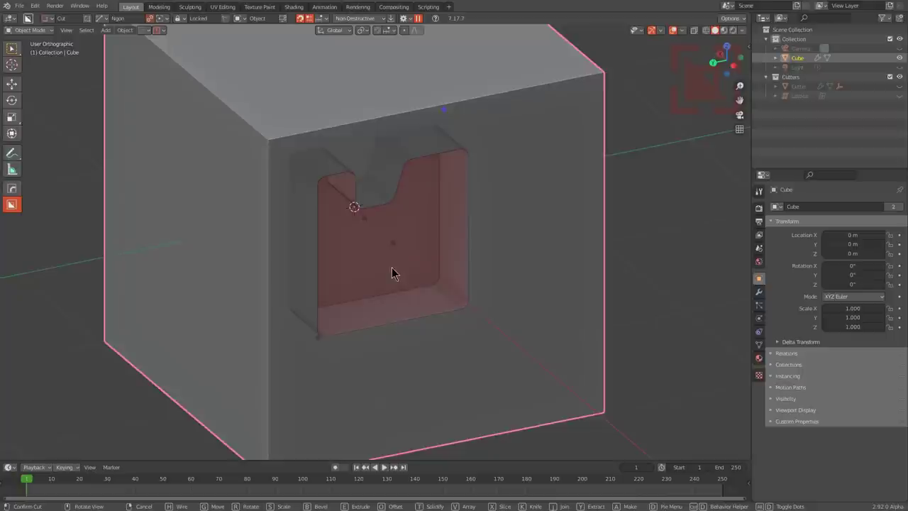
left_click(373, 228)
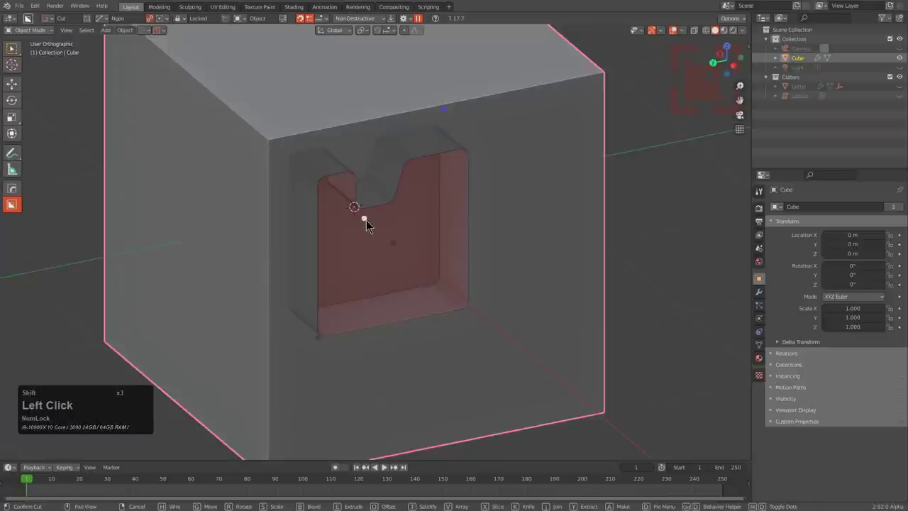
left_click_drag(372, 224, 343, 266)
middle_click(325, 262)
left_click_drag(368, 227, 447, 233)
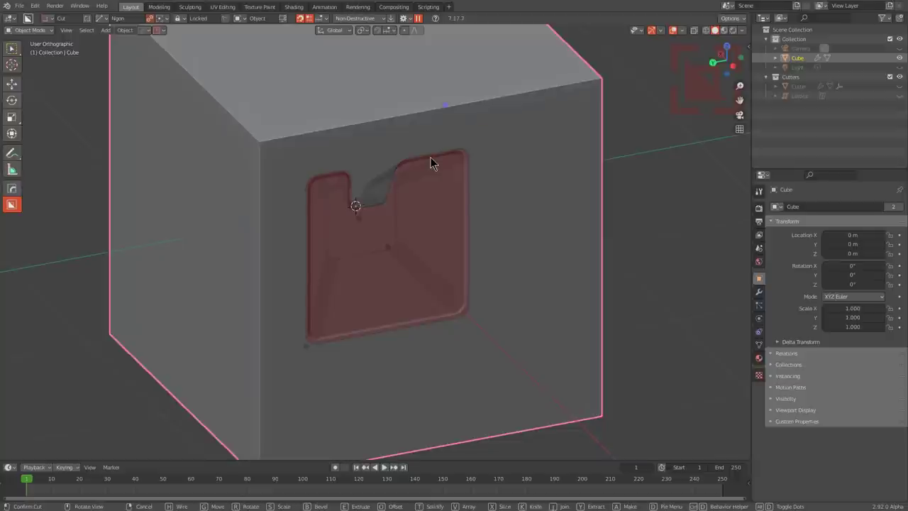
Step: Taper the notched cutter, face the cube's front and switch to the Custom square shape
key("t")
key("t")
left_click(435, 162)
middle_click(430, 192)
scroll("up", 3)
scroll("down", 3)
middle_click(315, 215)
middle_click(418, 213)
key("d")
Step: Draw a square beside the notched pocket and lock the inset shape
left_click(415, 271)
left_click(428, 224)
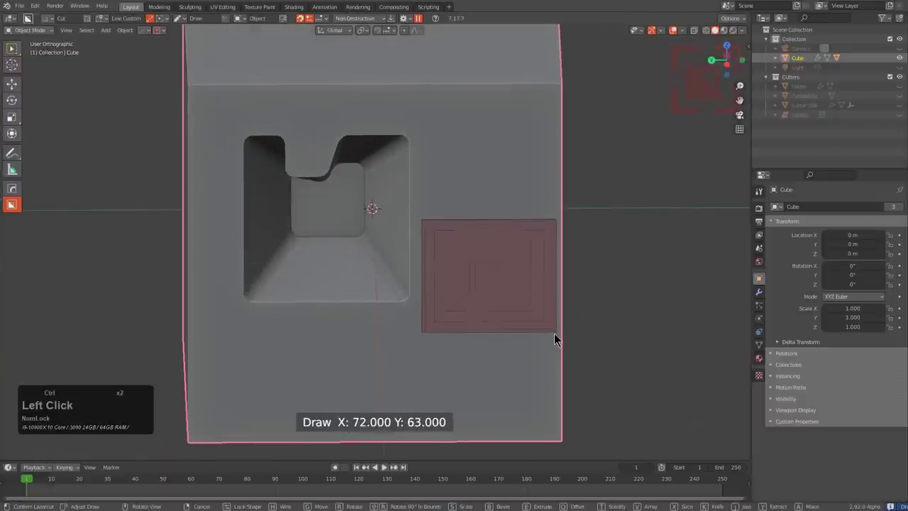
left_click(562, 347)
right_click(561, 346)
Step: Push the square inset into the face, taper its walls and confirm the stepped cut
middle_click(487, 296)
left_click(606, 317)
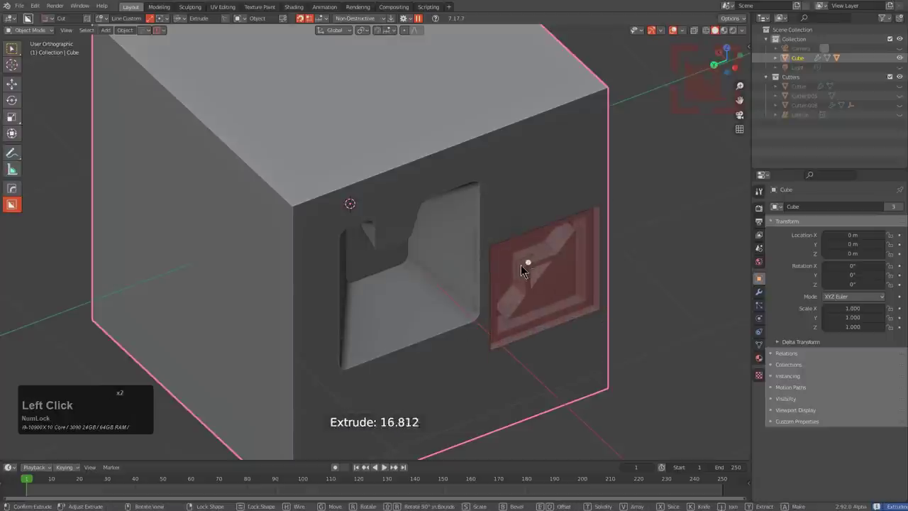
left_click(526, 265)
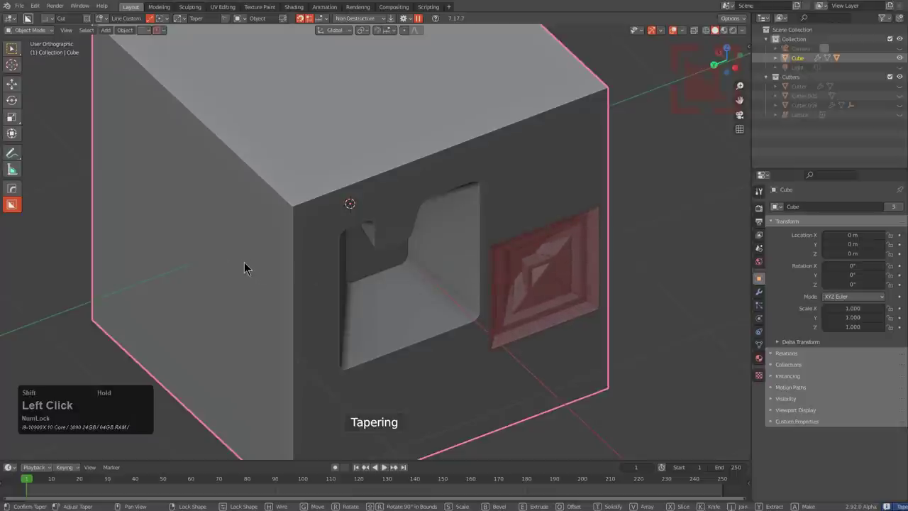
middle_click(457, 310)
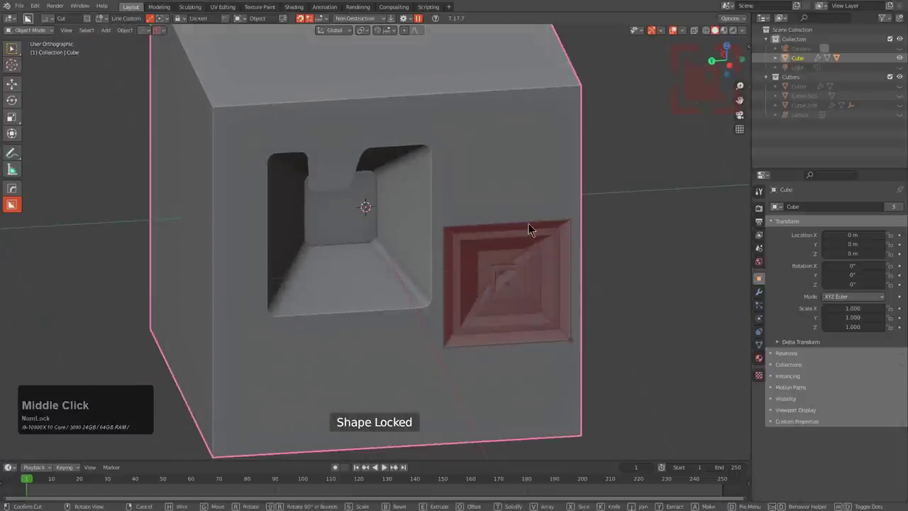
left_click(533, 227)
Step: Bevel the long box cut on the lowest stair plate and confirm the rounded recess
middle_click(509, 253)
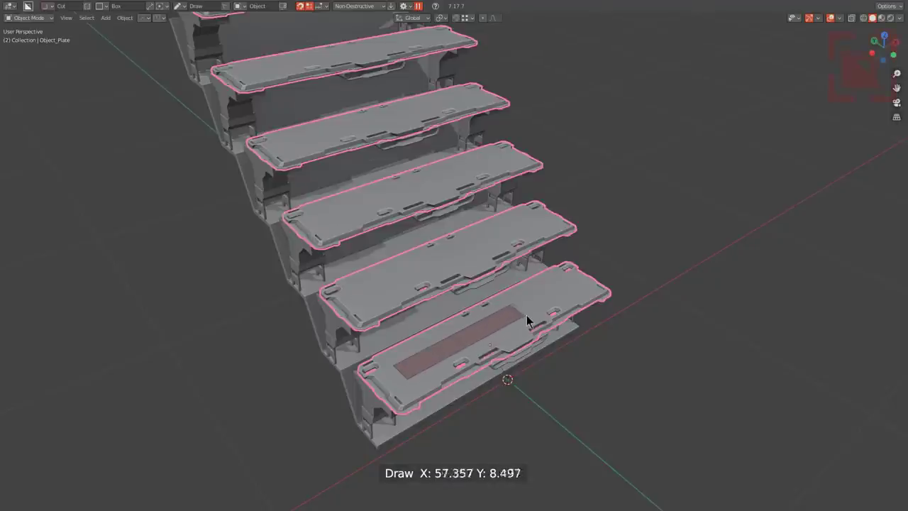
key("b")
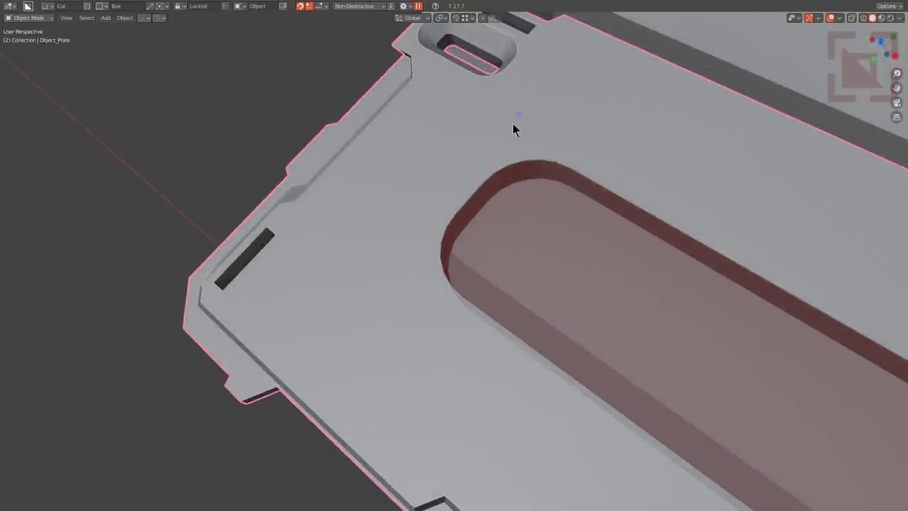
left_click(469, 105)
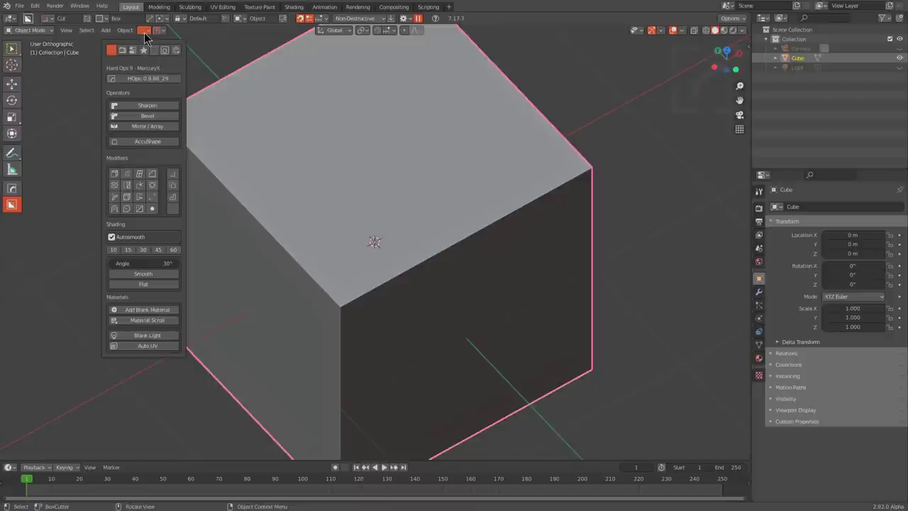
Step: In the HardOps helper's Options, set BoxCutter notification units to Inches and dismiss it
double_click(150, 55)
left_click(117, 192)
left_click(124, 194)
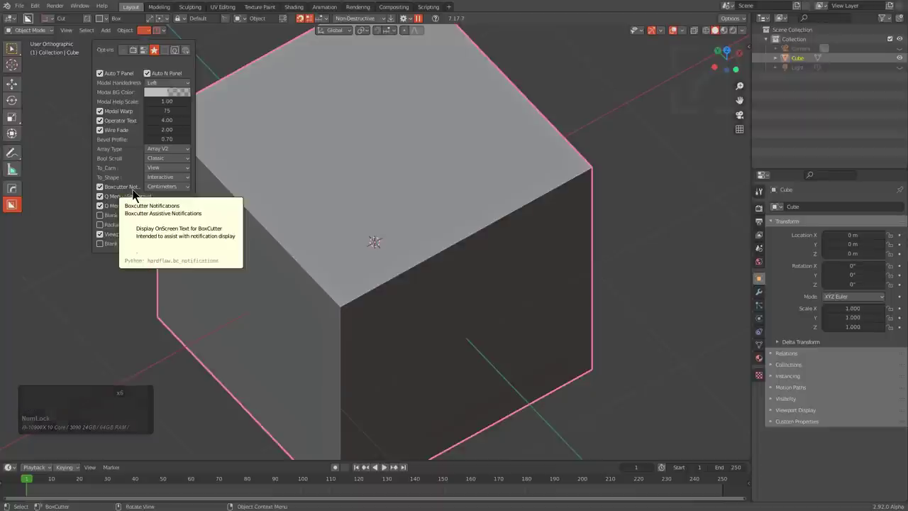
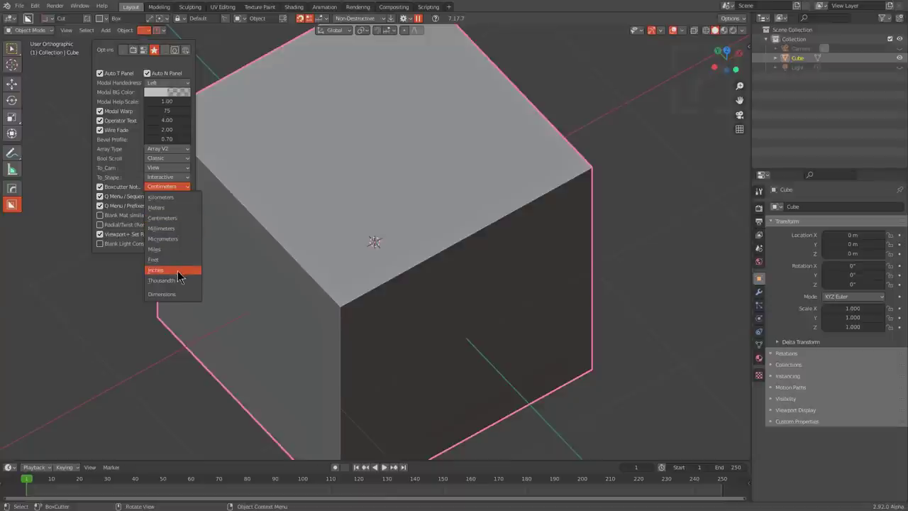
left_click(447, 205)
right_click(421, 319)
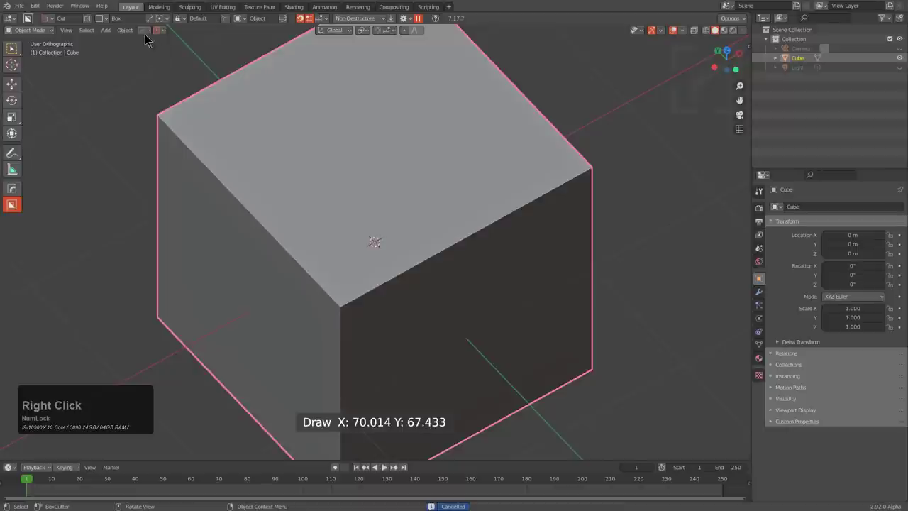
Step: Draw a small box cutter over the cube's front top corner and lock the shape
left_click(149, 39)
left_click(381, 222)
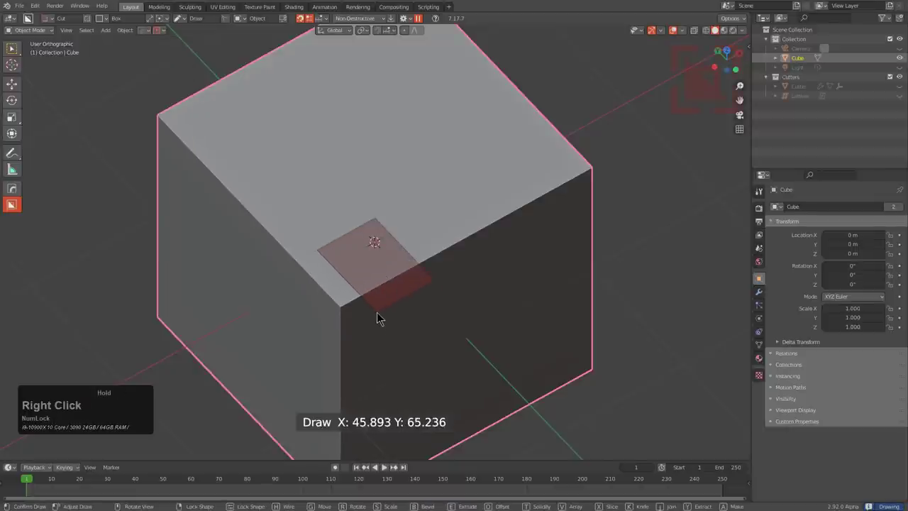
right_click(378, 319)
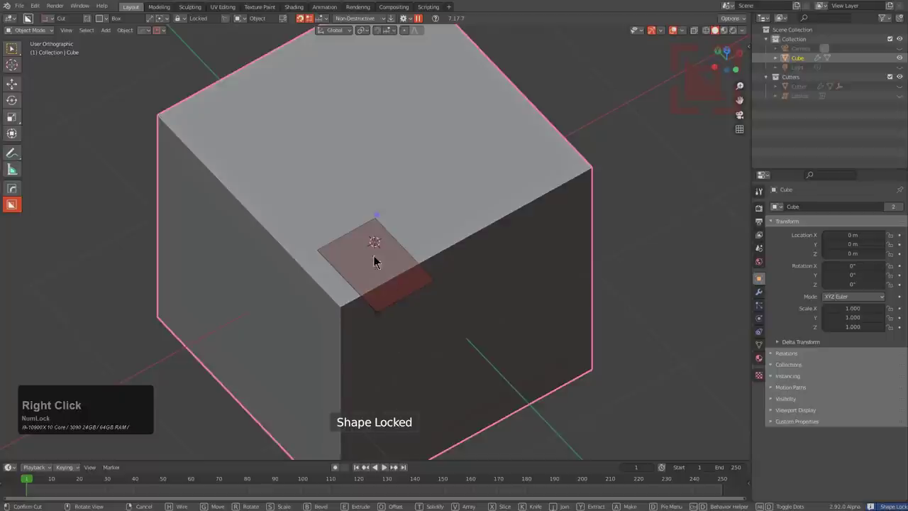